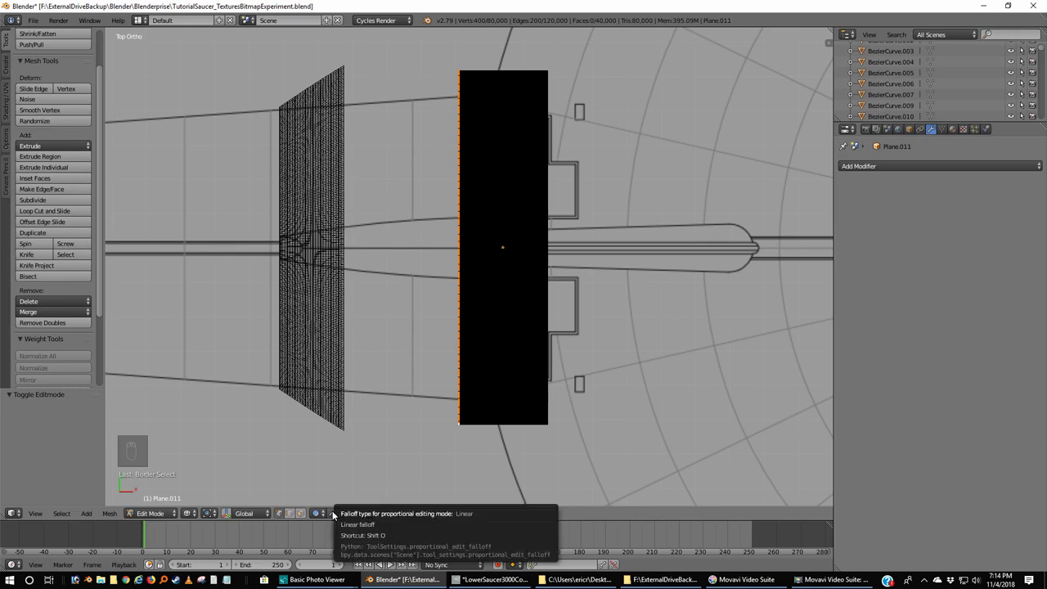
# - Select the plane's edge vertices and begin an initial scale to narrow it
pyautogui.click(335, 518)
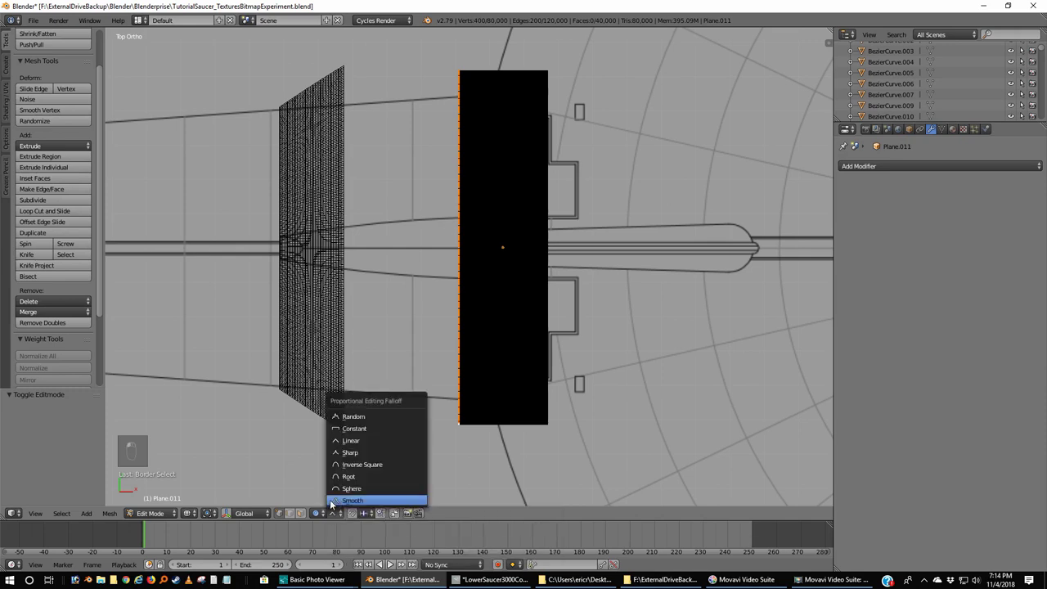
pyautogui.click(330, 504)
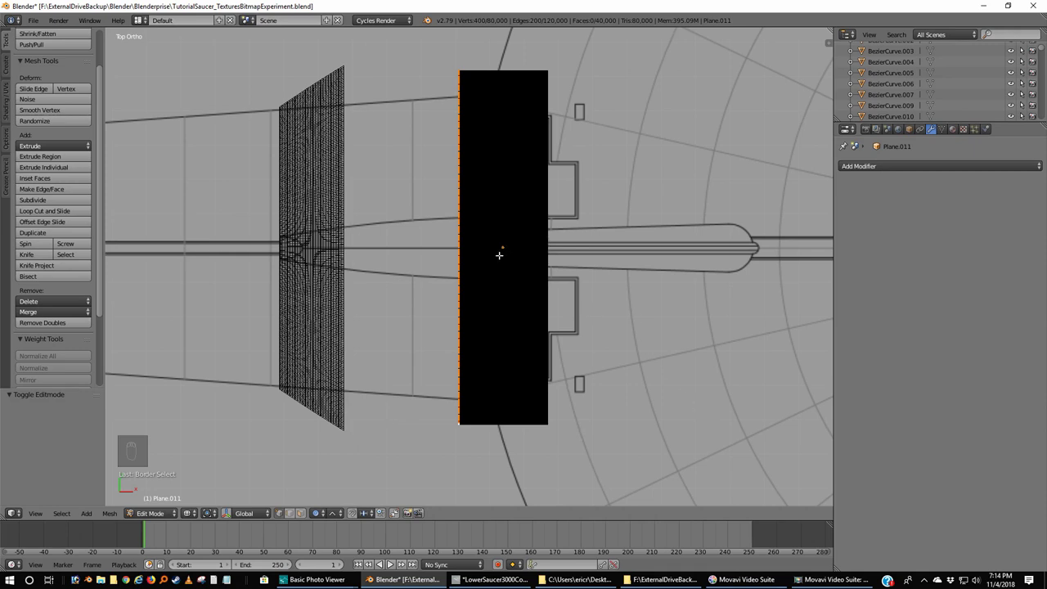
pyautogui.press('s')
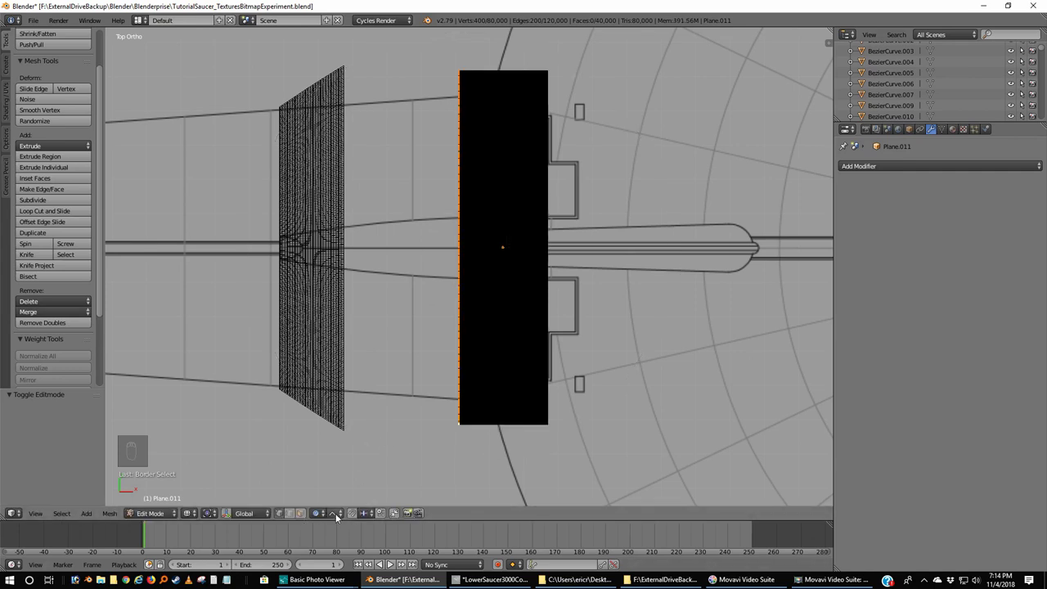
pyautogui.moveTo(338, 516); pyautogui.dragTo(338, 519)
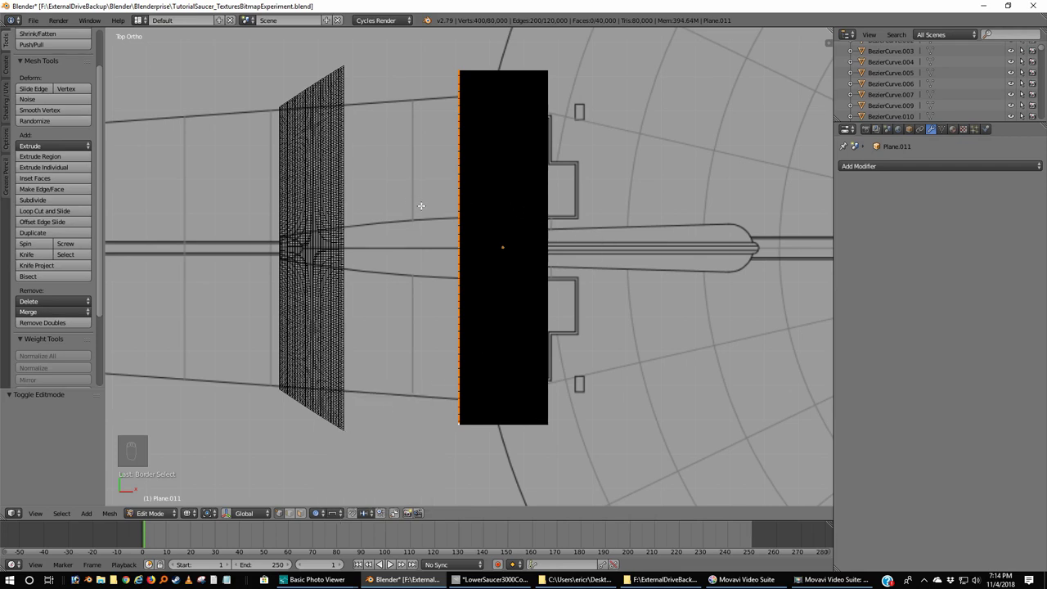
pyautogui.press('s')
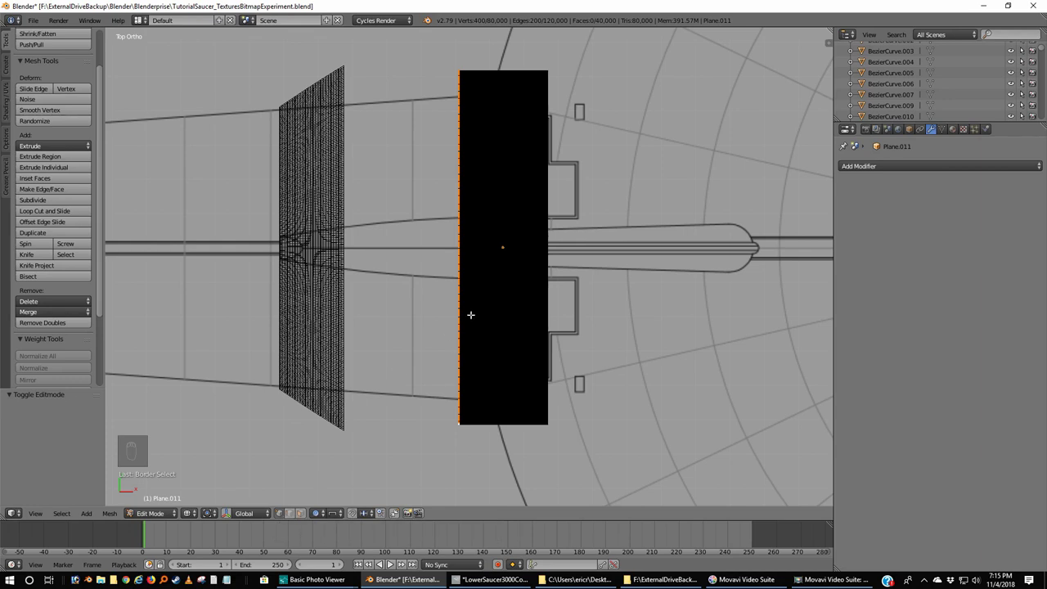
# - Snap the 3D cursor to the left edge and scale the plane narrower around it
pyautogui.press('shift+s')
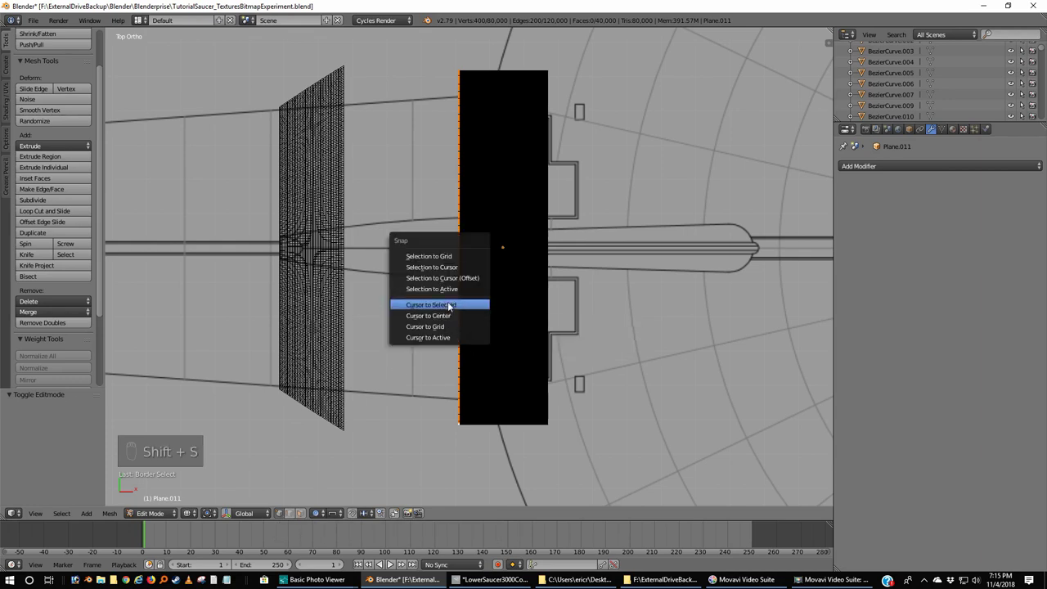
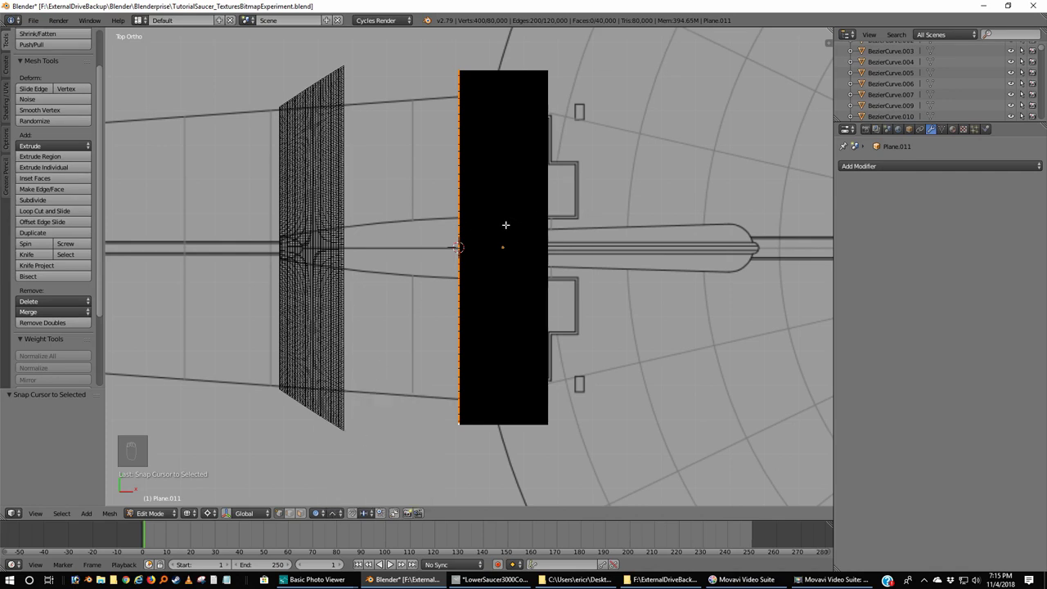
pyautogui.press('s')
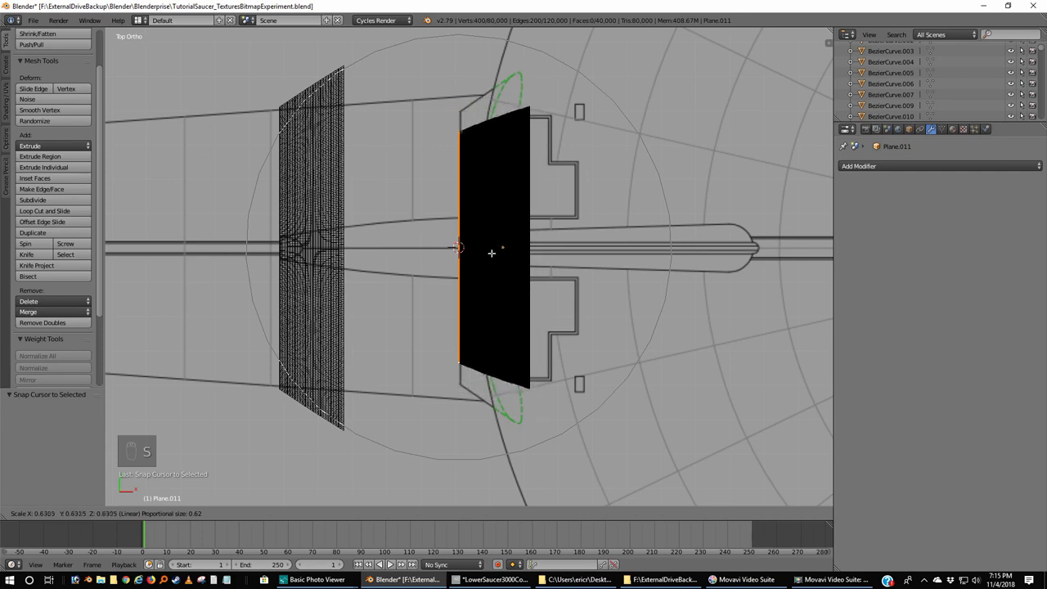
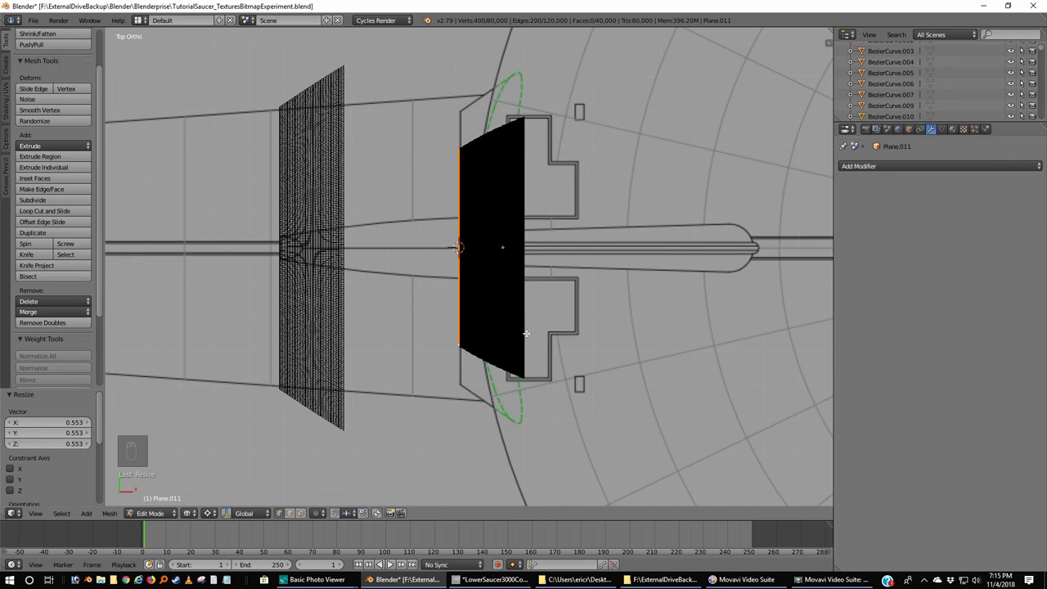
pyautogui.press('s')
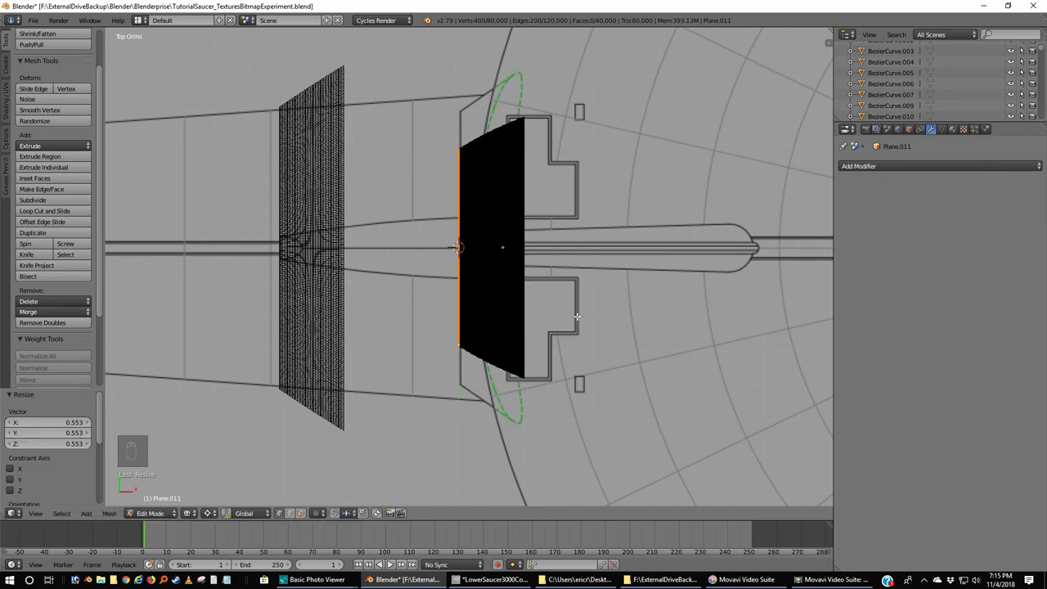
# - Select all of the plane's vertices and scale the whole mesh around the left edge
pyautogui.press('a')
pyautogui.press('a')
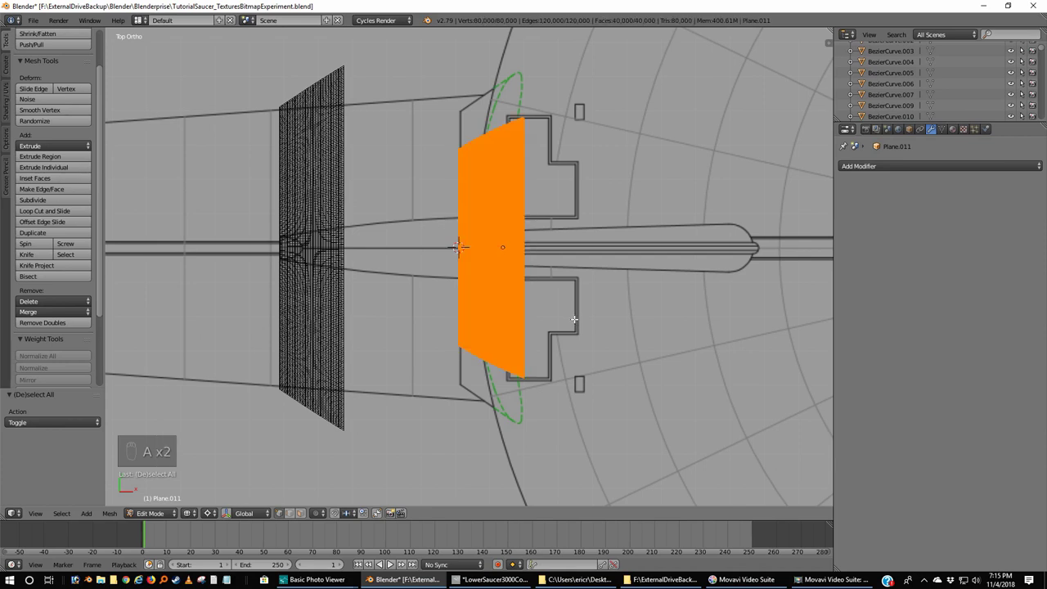
pyautogui.press('s')
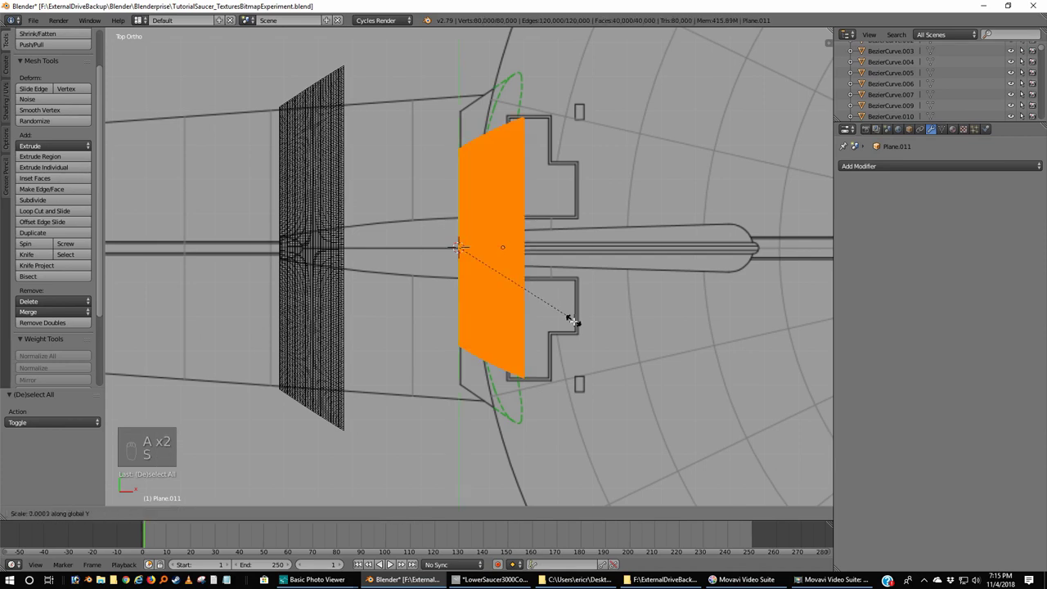
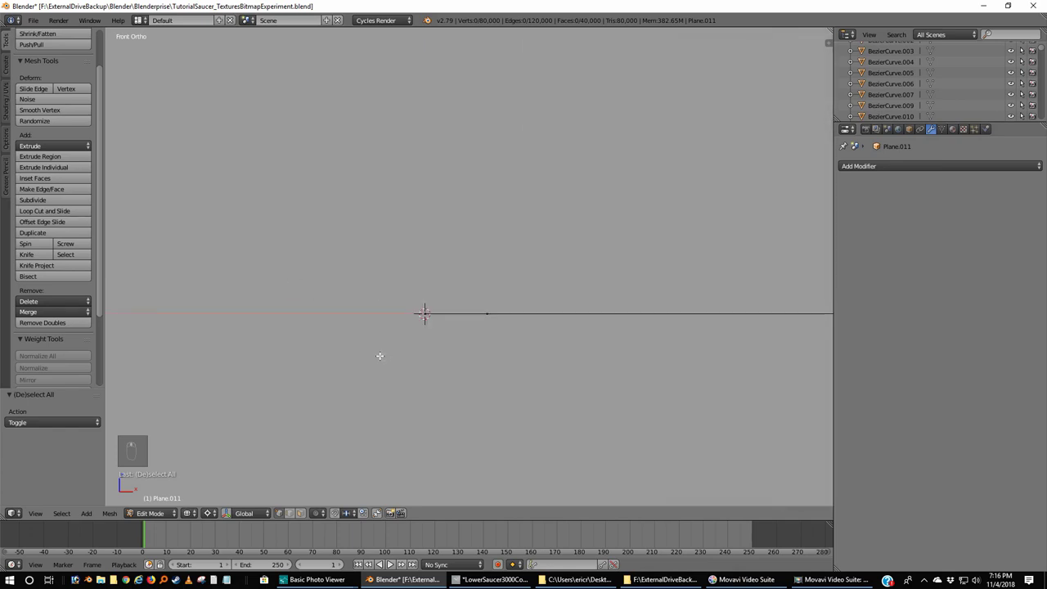
pyautogui.press('b')
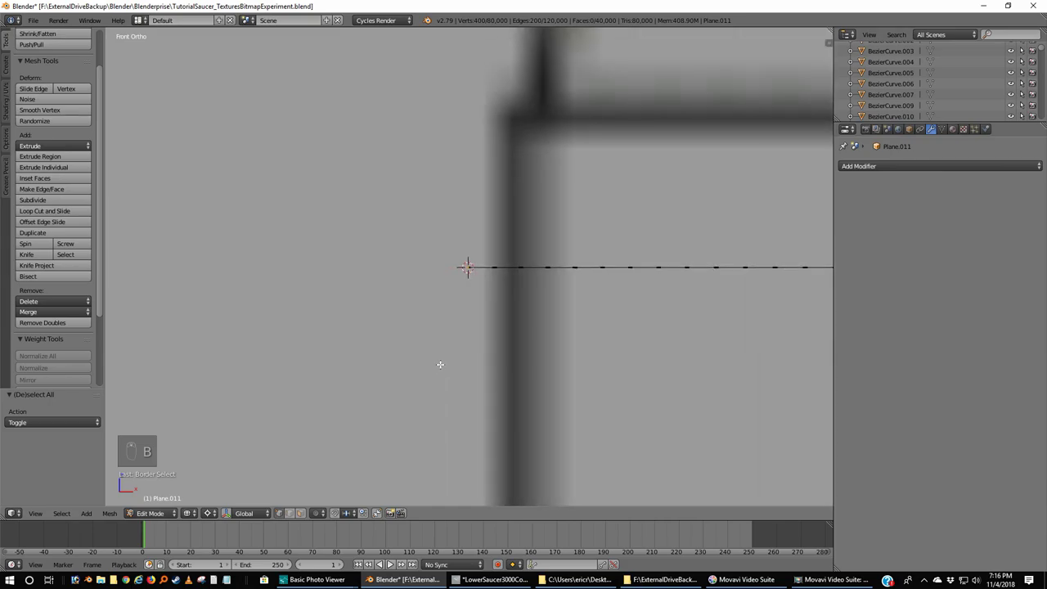
pyautogui.press('KP_7')
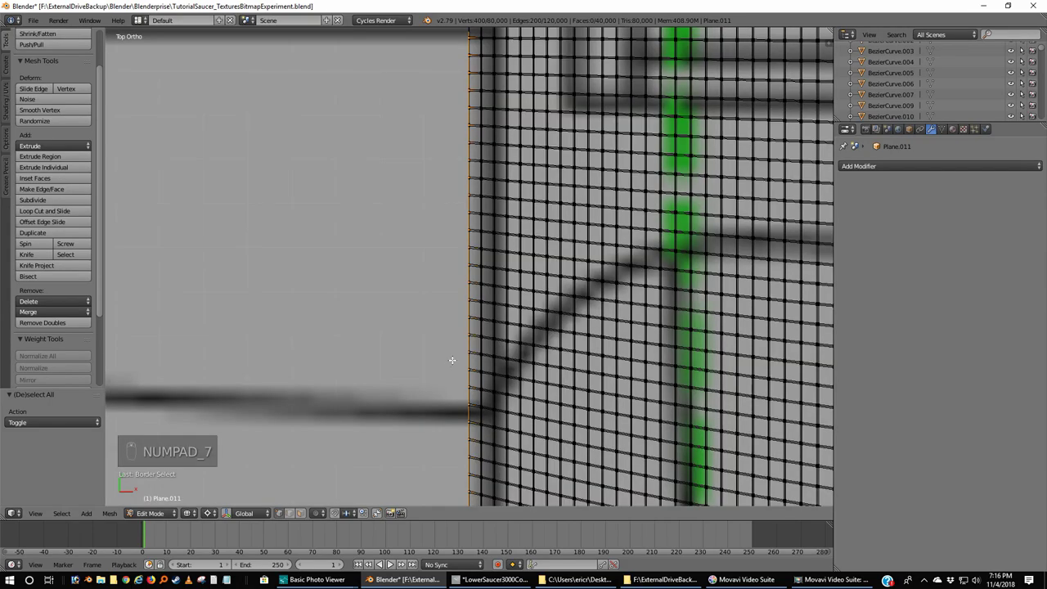
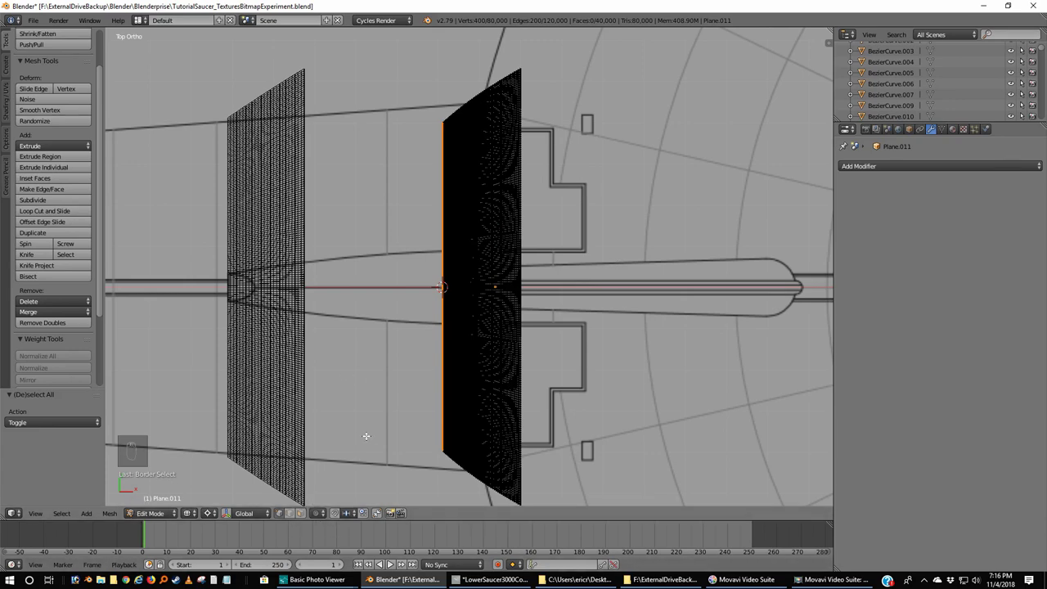
# - Leave Edit Mode on the plane and switch to top orthographic view
pyautogui.press('a')
pyautogui.press('Tab')
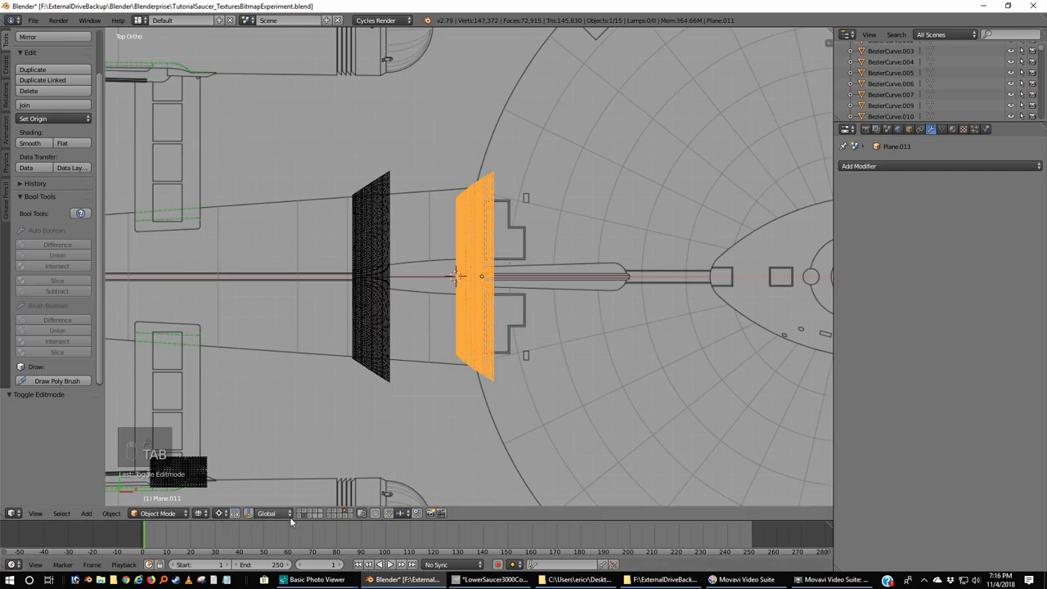
pyautogui.click(306, 520)
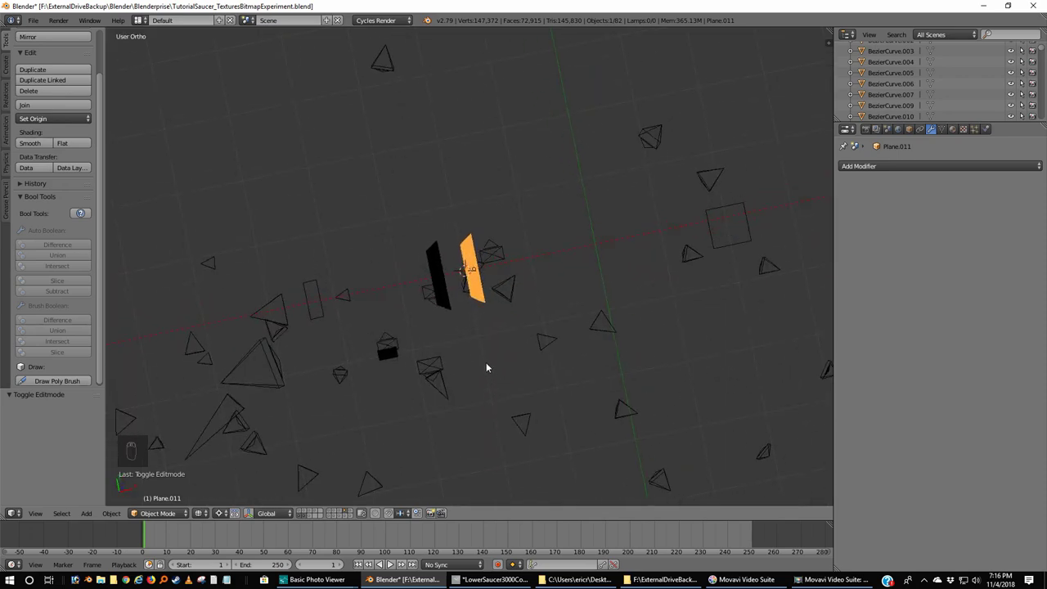
pyautogui.press('KP_7')
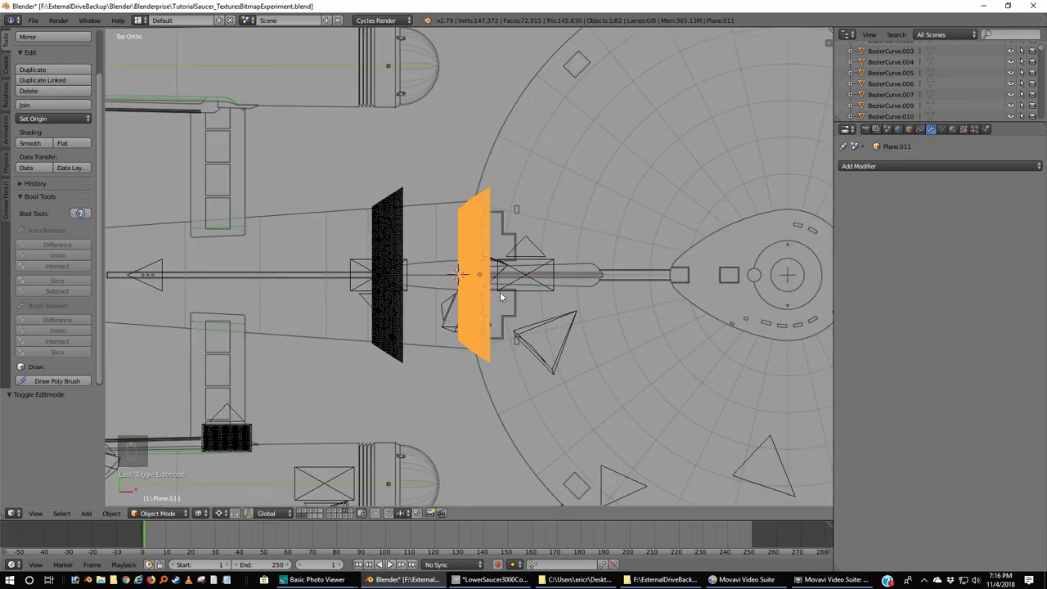
# - Bring up the Add menu of new objects over the viewport
pyautogui.press('shift+a')
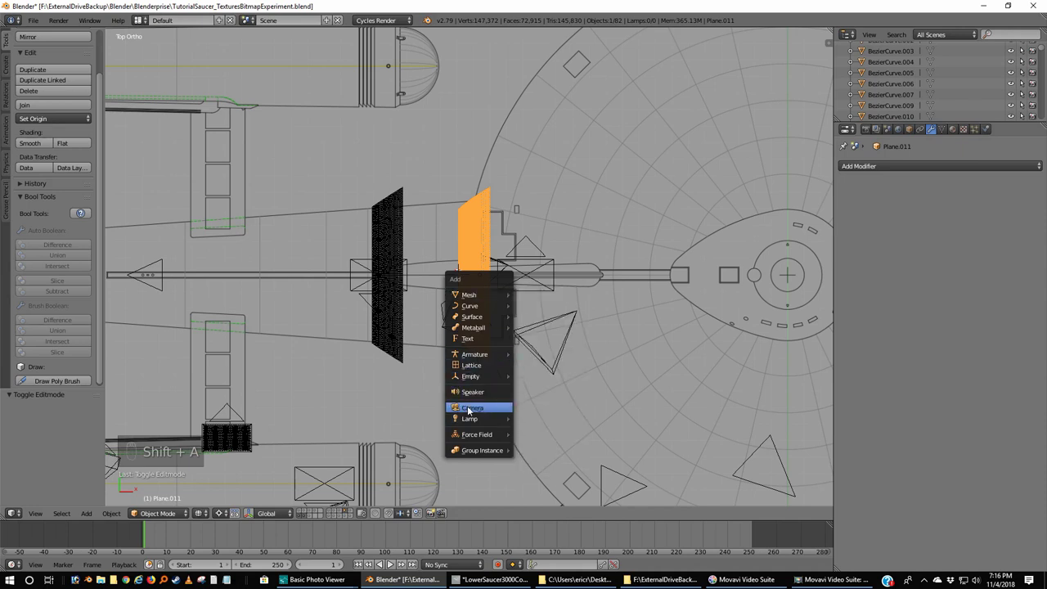
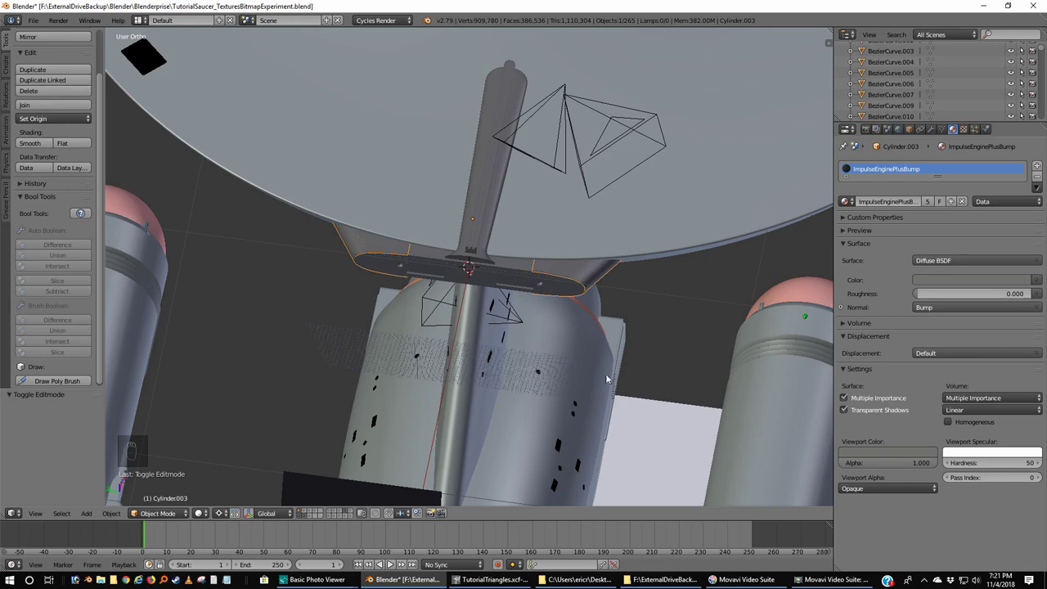
# - Orbit in close to the engine surface and look straight down on it from the top
pyautogui.middleClick(742, 260)
pyautogui.middleClick(660, 282)
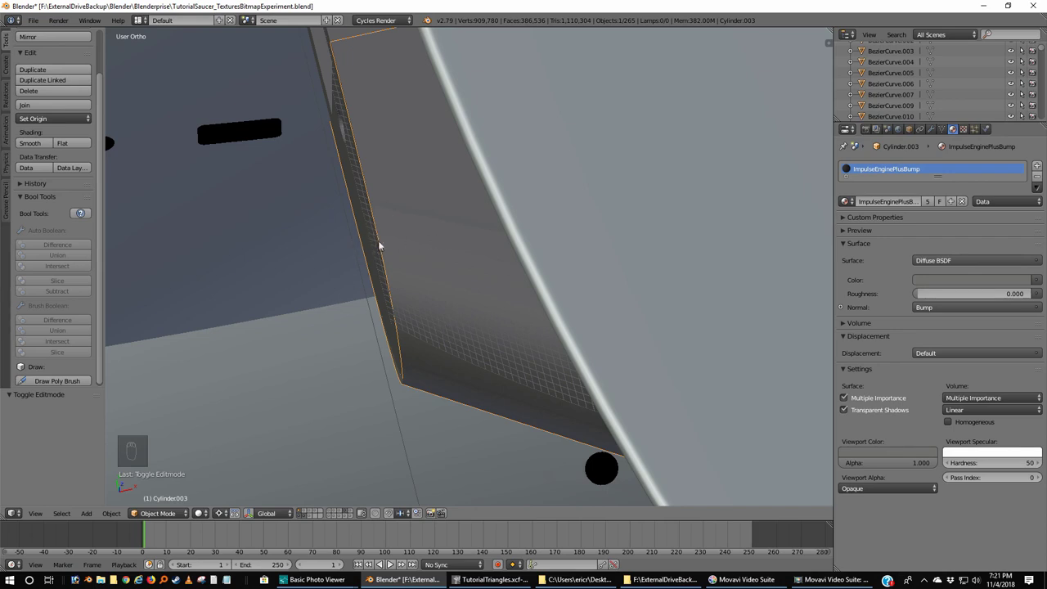
pyautogui.press('KP_7')
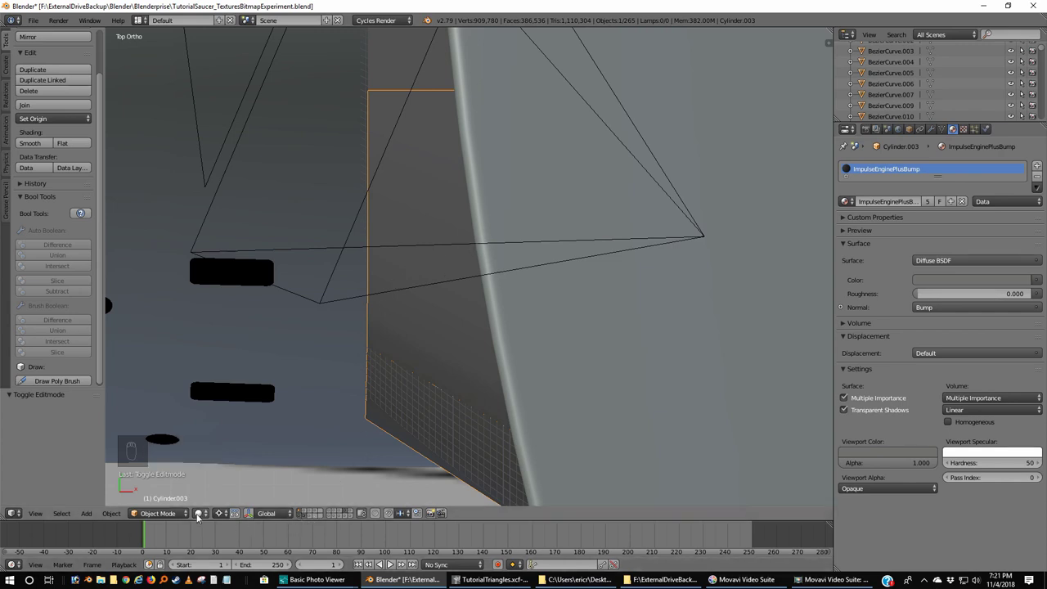
# - Switch the viewport shading to a live Rendered preview of the engine close-up
pyautogui.click(201, 516)
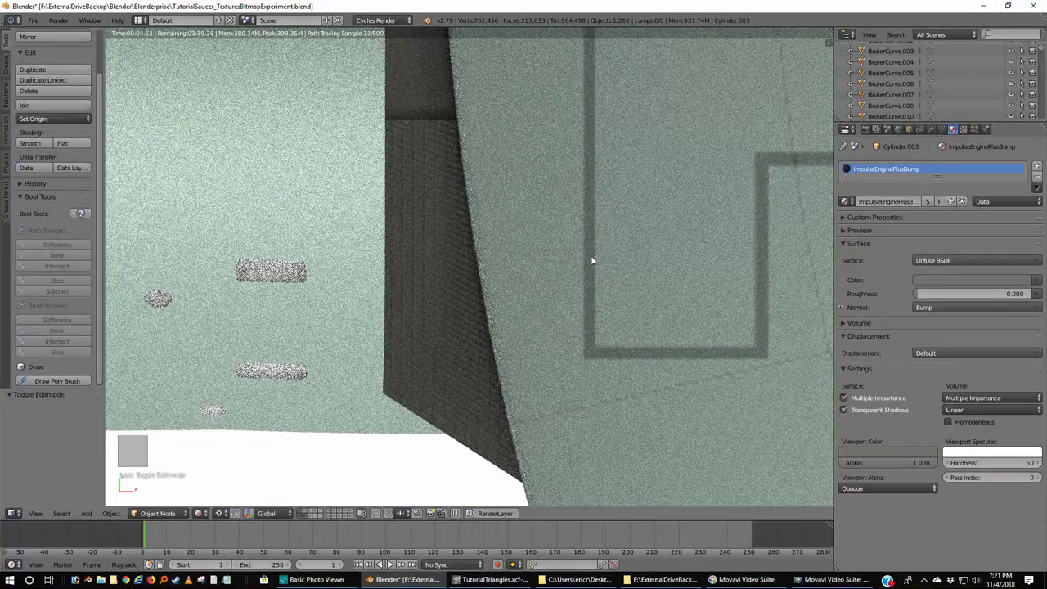
# - Move to the Compositing screen layout and view the engine nacelle end-on
pyautogui.press('ctrl+Left')
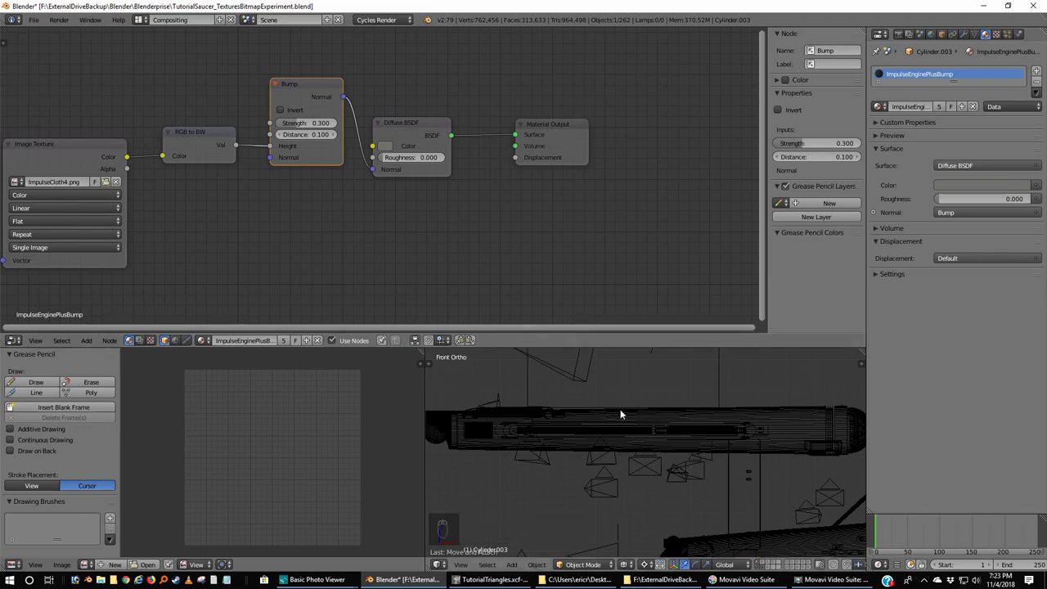
pyautogui.press('KP_7')
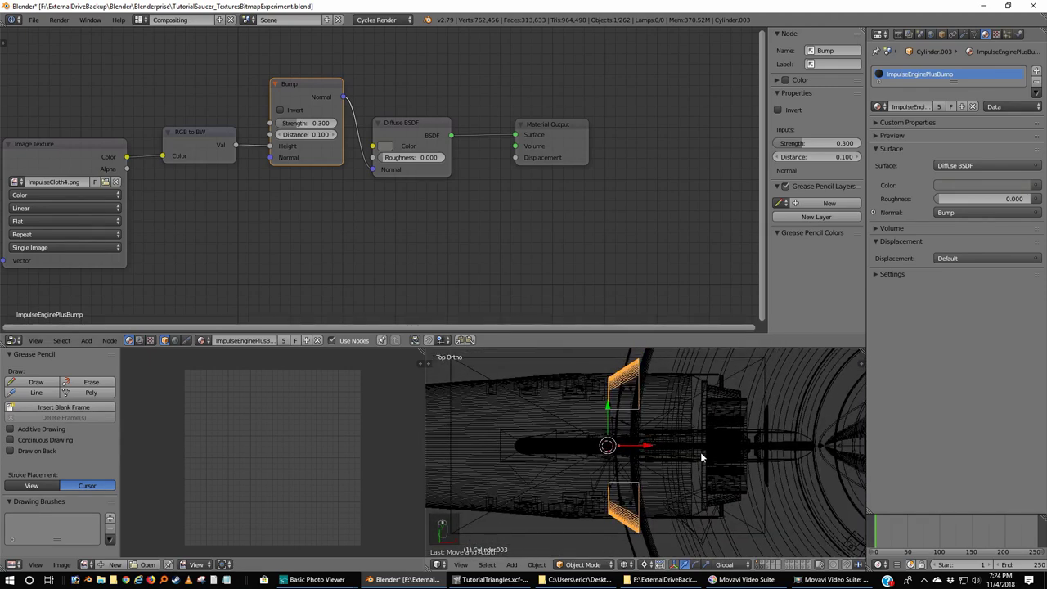
# - Enter Edit Mode on Cylinder.003 with all its vertices selected
pyautogui.press('Tab')
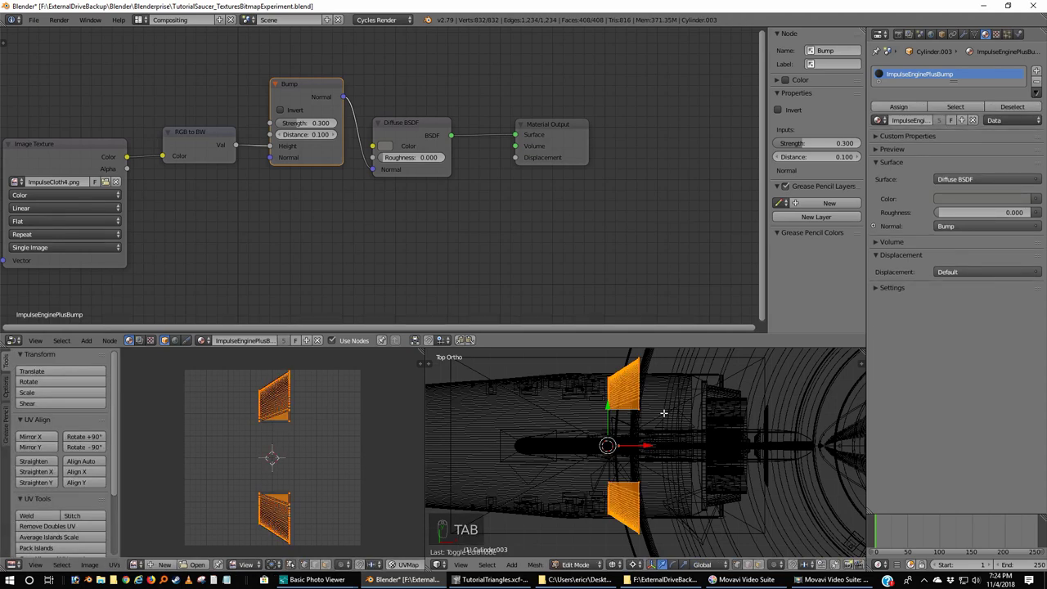
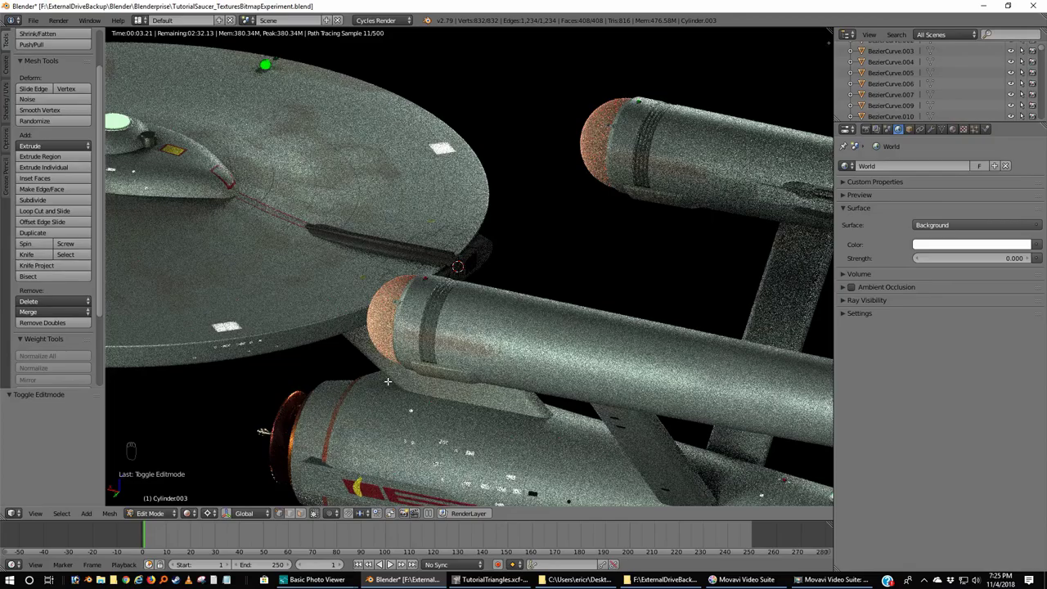
# - Return Cylinder.003 to Object Mode
pyautogui.press('Tab')
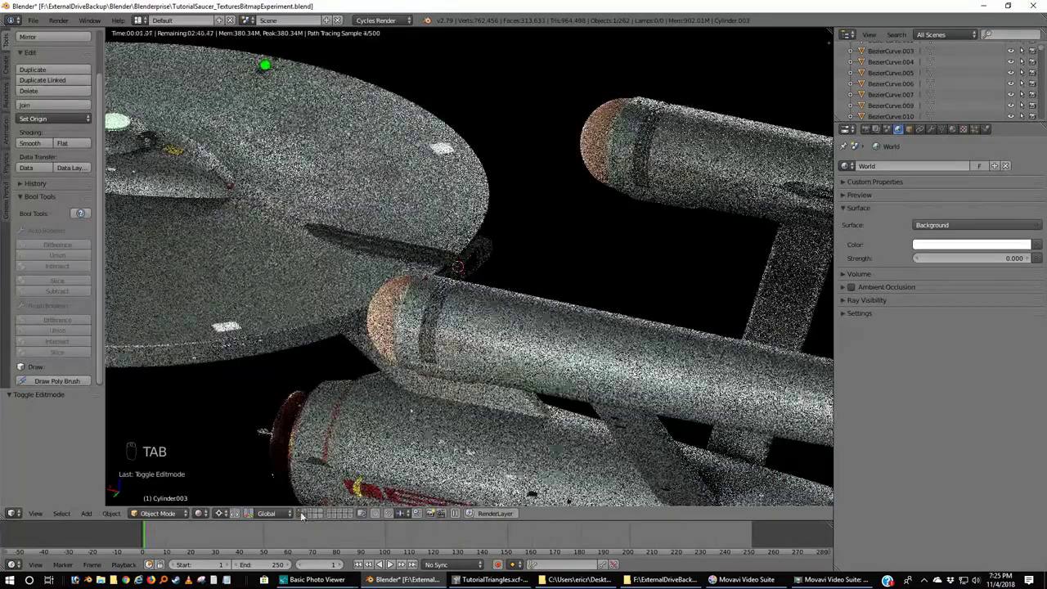
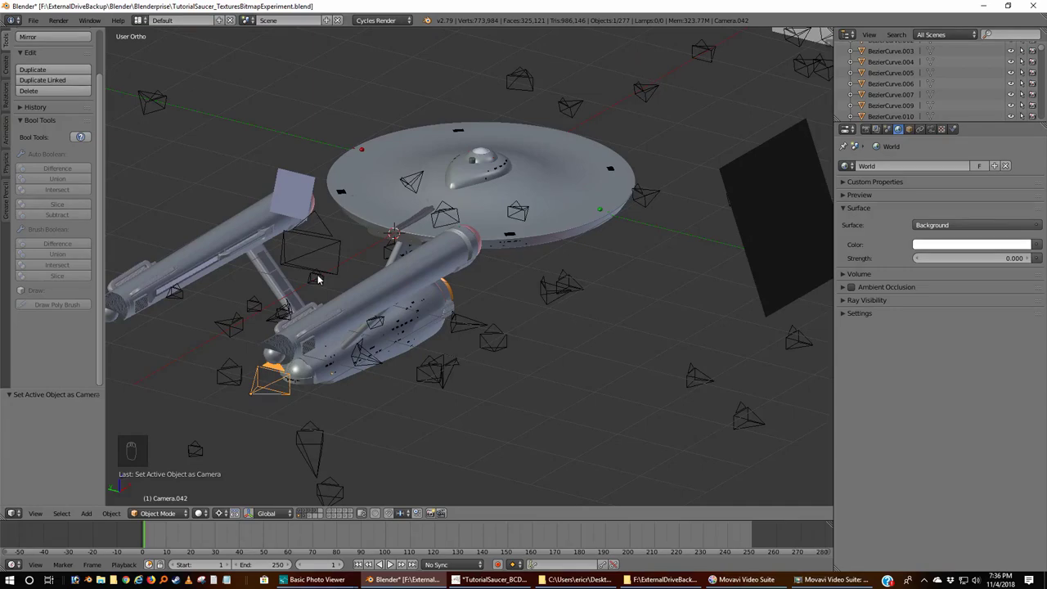
# - Look through a scene camera and then Camera.005 at the saucer, checking from top and front views
pyautogui.moveTo(311, 290); pyautogui.dragTo(315, 287)
pyautogui.press('ctrl+KP_0')
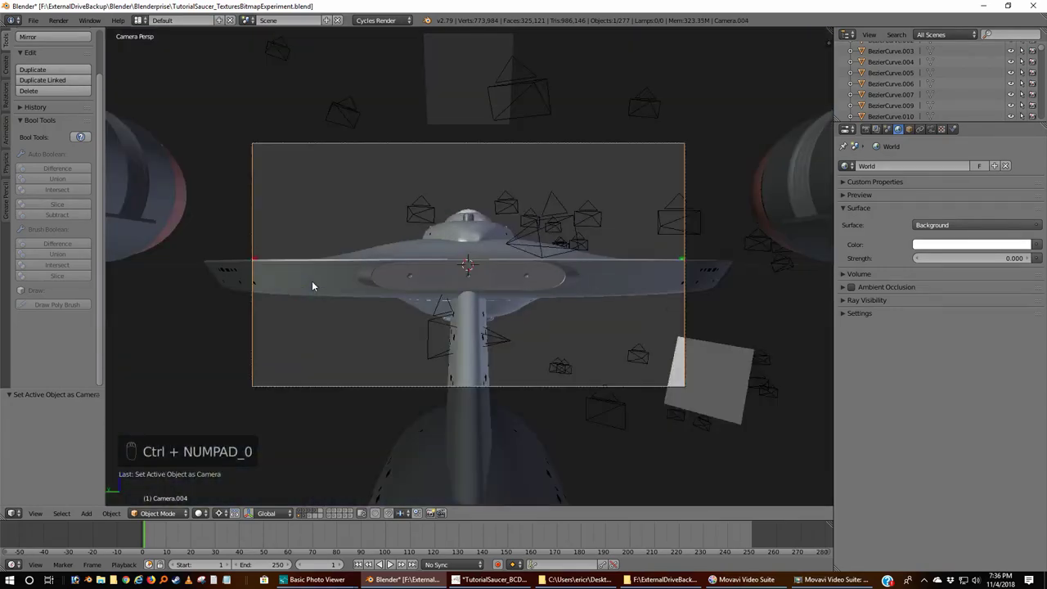
pyautogui.press('KP_7')
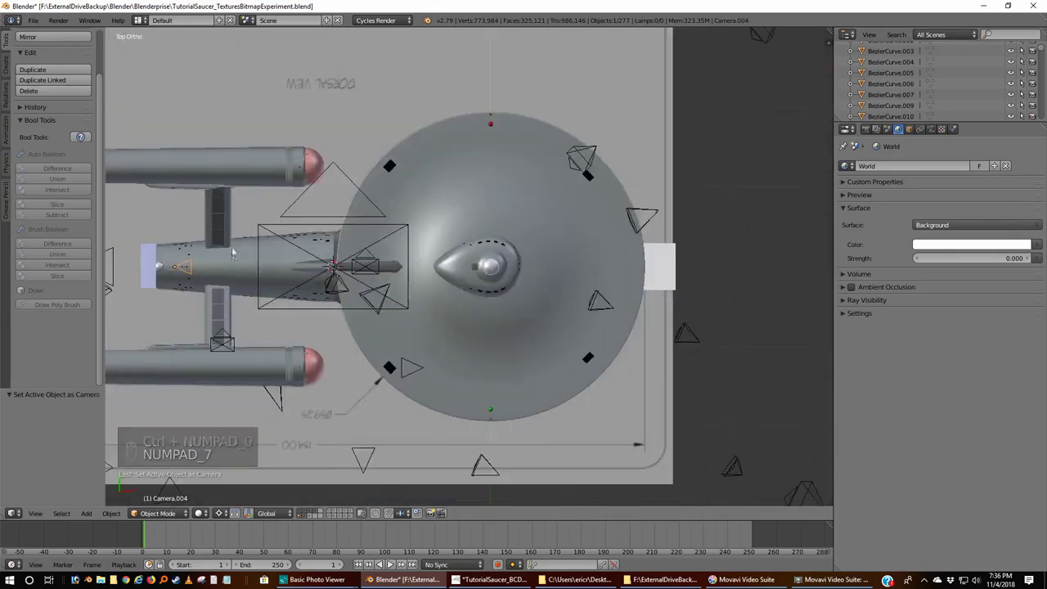
pyautogui.moveTo(189, 320); pyautogui.dragTo(185, 310)
pyautogui.press('ctrl+KP_0')
pyautogui.middleClick(180, 307)
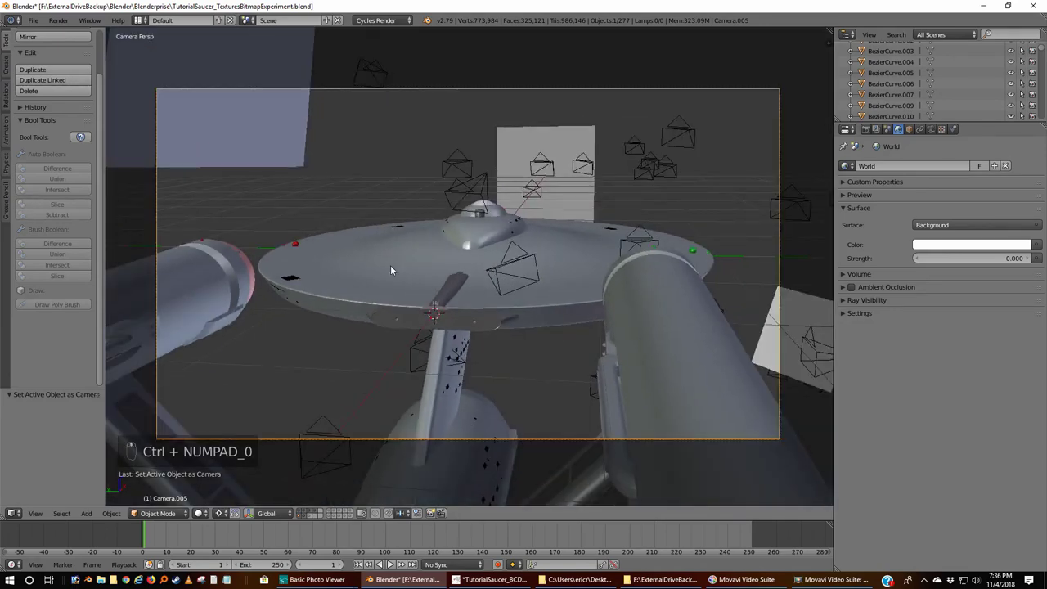
pyautogui.press('KP_1')
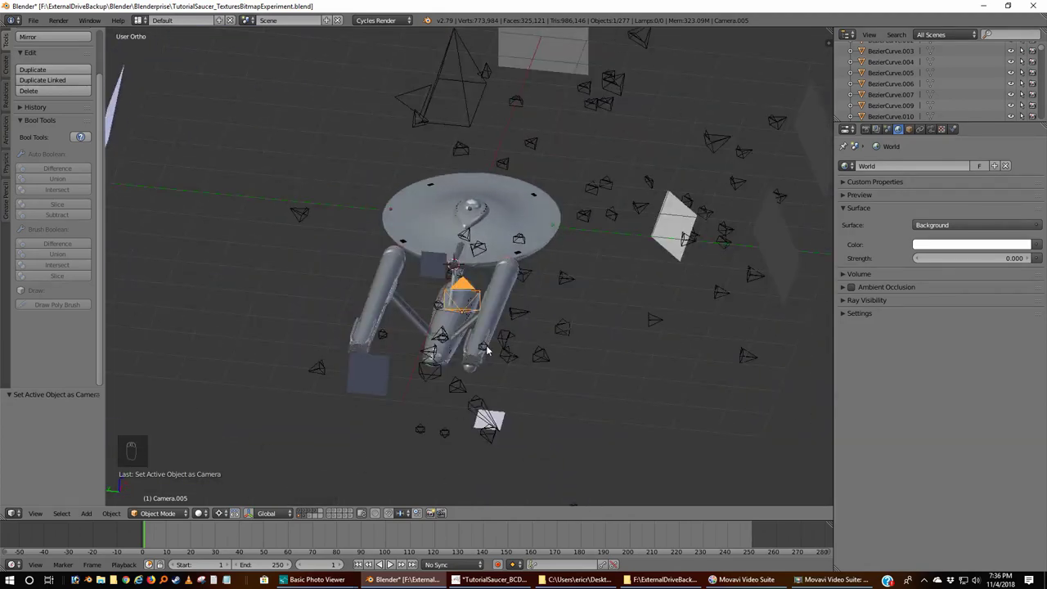
# - View the saucer and test panels through Camera.065
pyautogui.press('ctrl+KP_0')
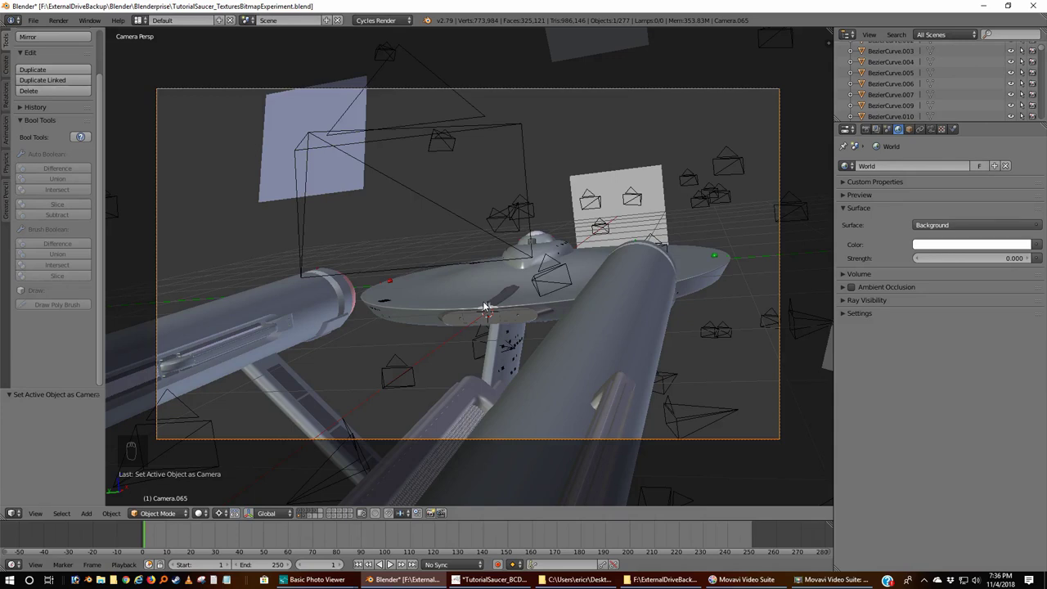
pyautogui.moveTo(203, 517); pyautogui.dragTo(221, 464)
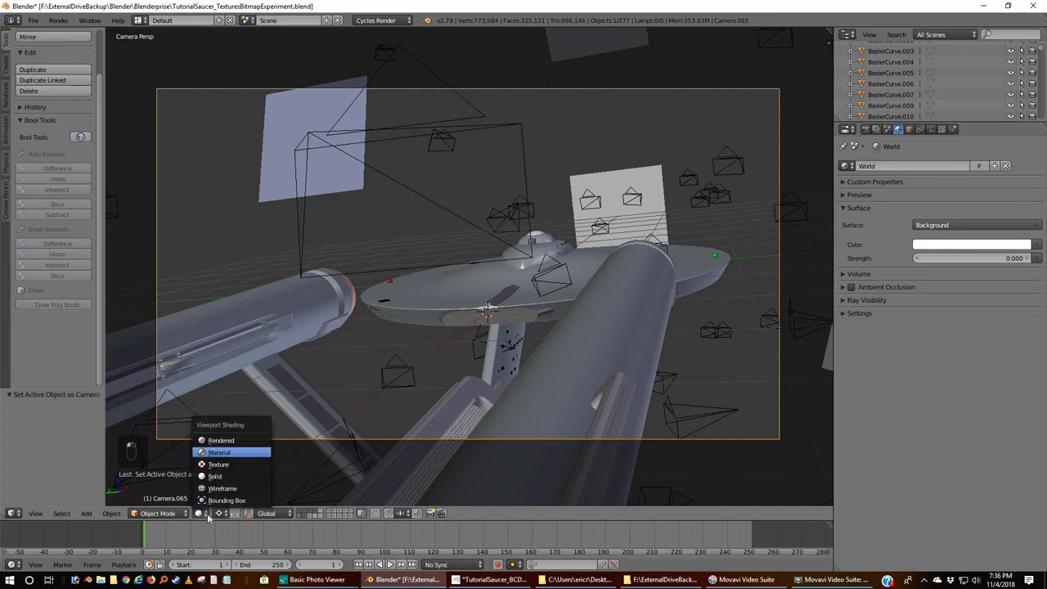
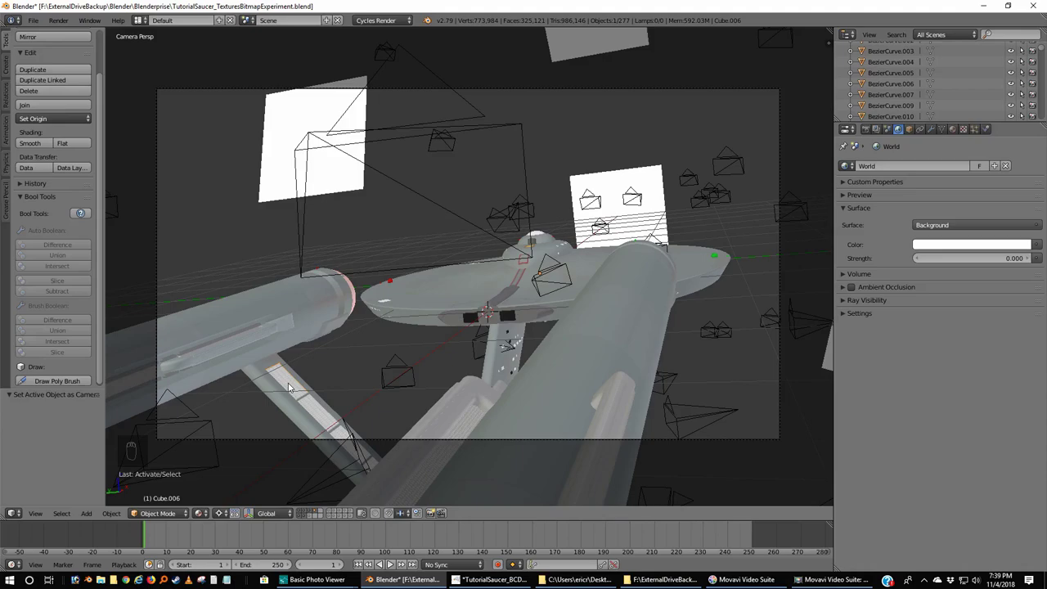
# - Toggle shading and orbit in close on the pylon's strip of dark rectangular slot panels
pyautogui.press('ctrl+KP_3')
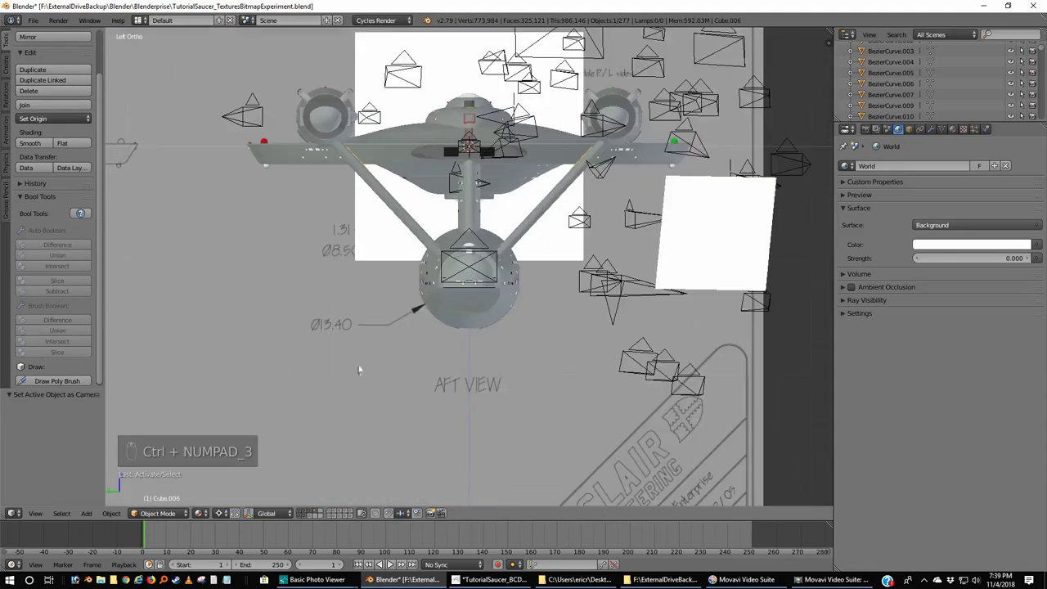
pyautogui.press('z')
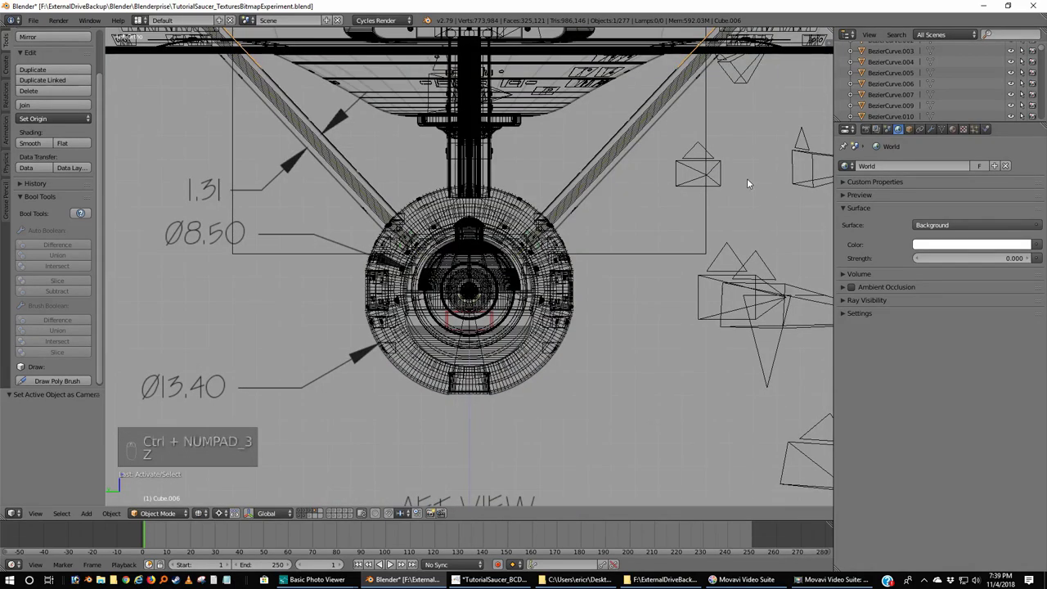
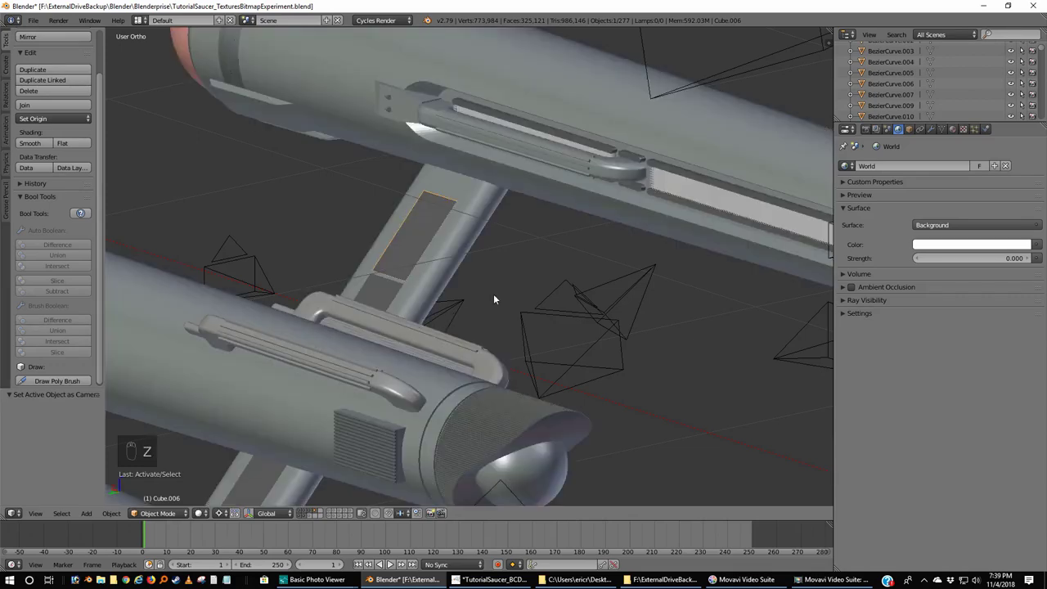
pyautogui.middleClick(494, 306)
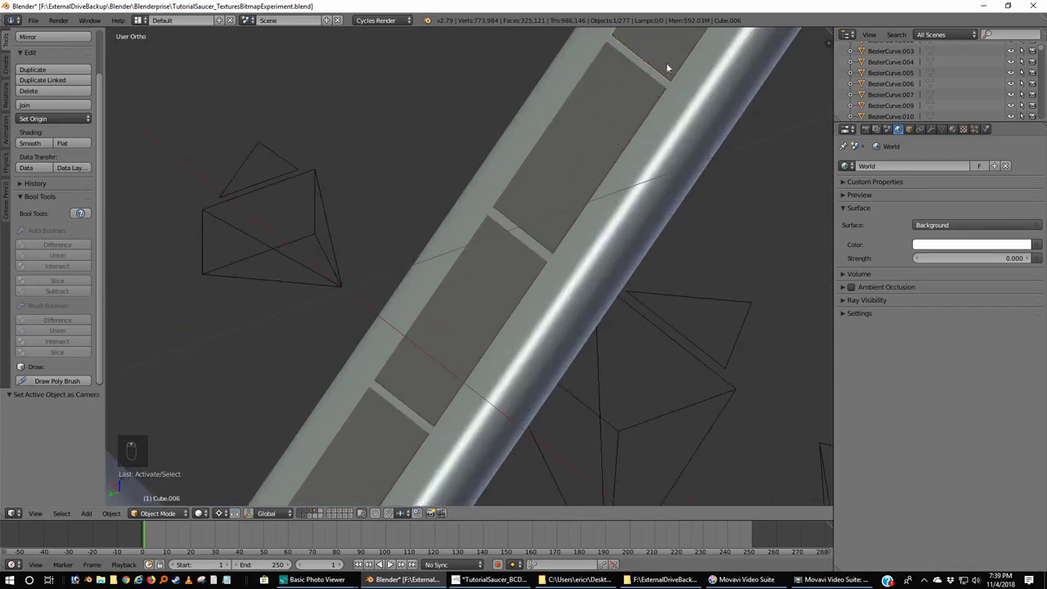
pyautogui.middleClick(665, 89)
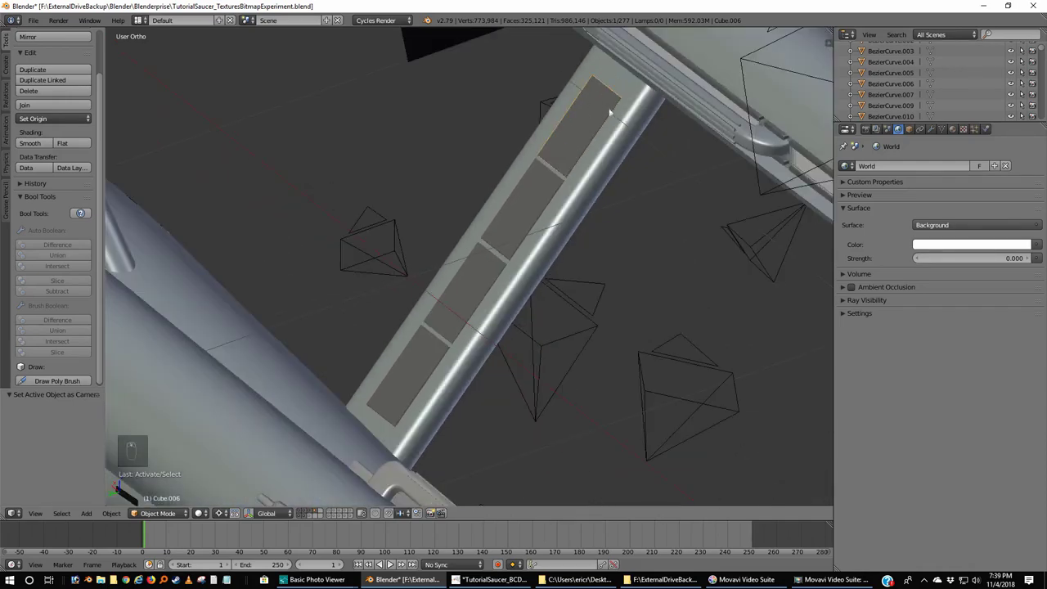
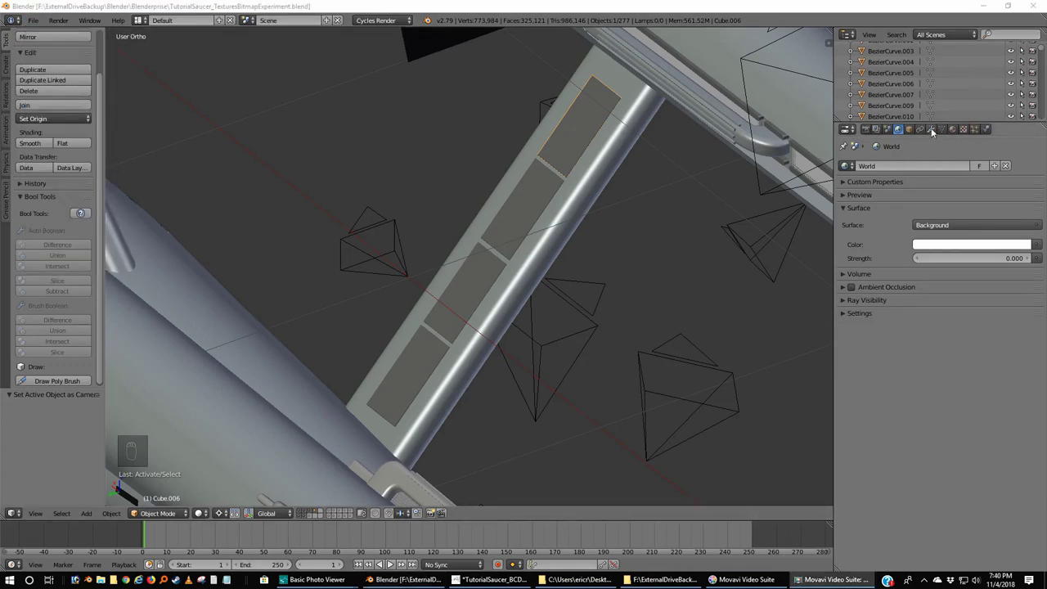
# - Remove Cube.006's Mirror modifier, show it as wireframe, and bring up the Set Origin choices
pyautogui.moveTo(1040, 185); pyautogui.dragTo(658, 222)
pyautogui.press('ctrl+KP_3')
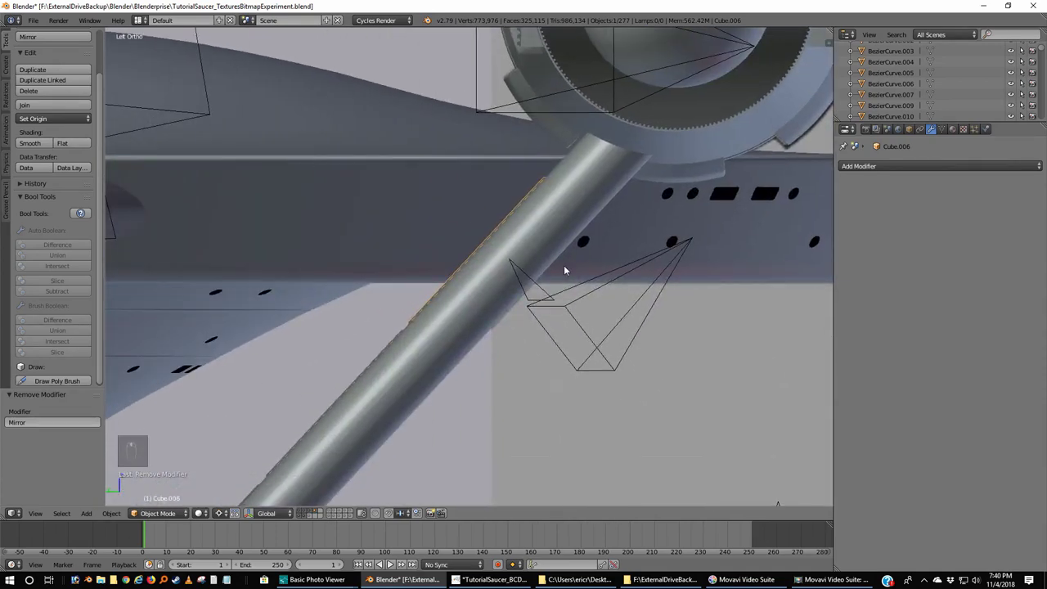
pyautogui.press('z')
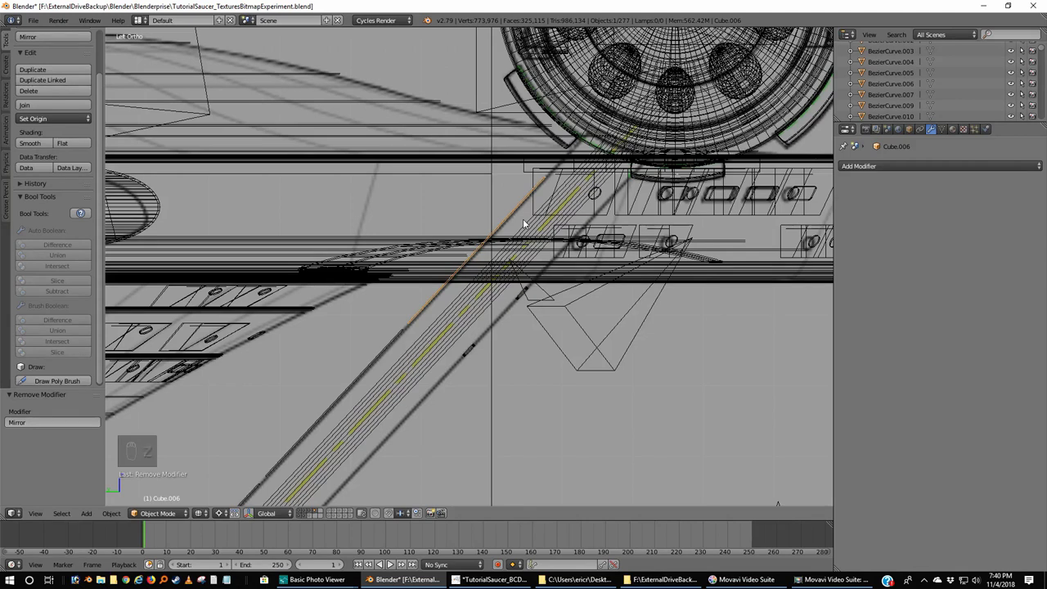
pyautogui.press('r')
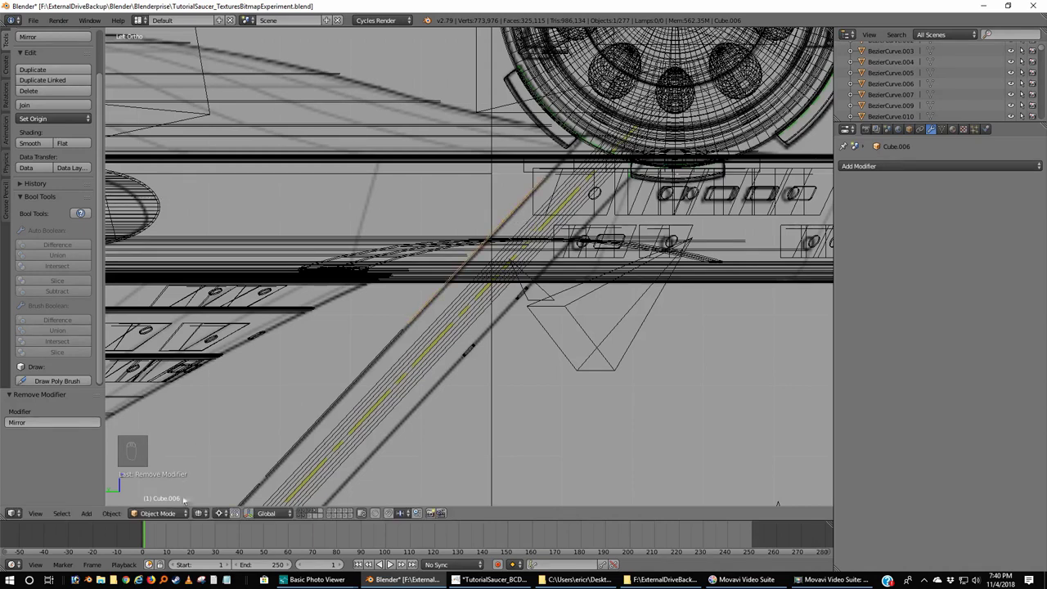
pyautogui.click(224, 517)
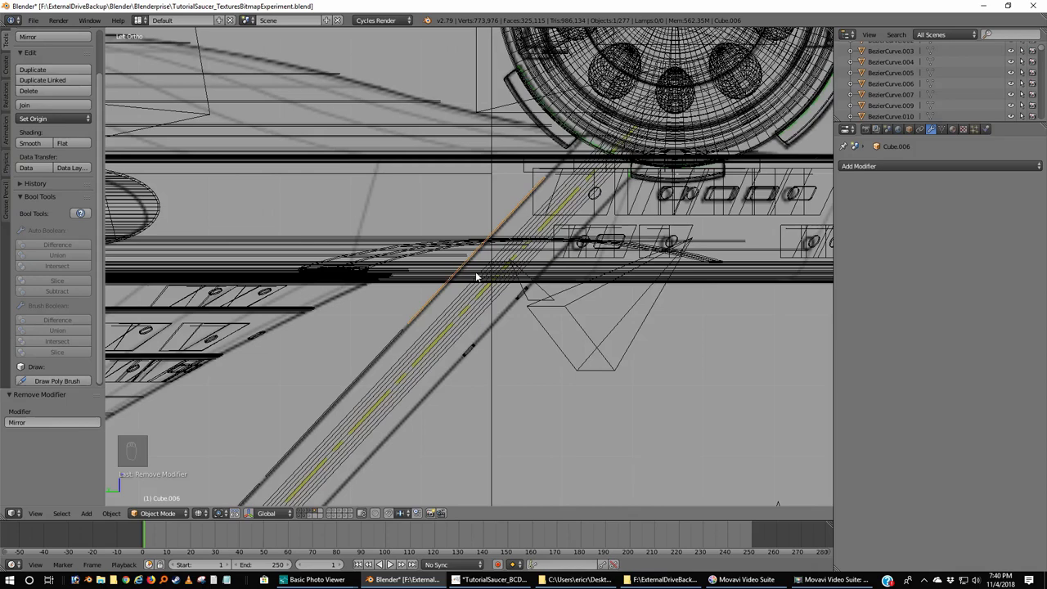
# - Set Cube.006's origin to its geometry, rotate the strip level, and view it from the top
pyautogui.press('ctrl+shift+alt+c')
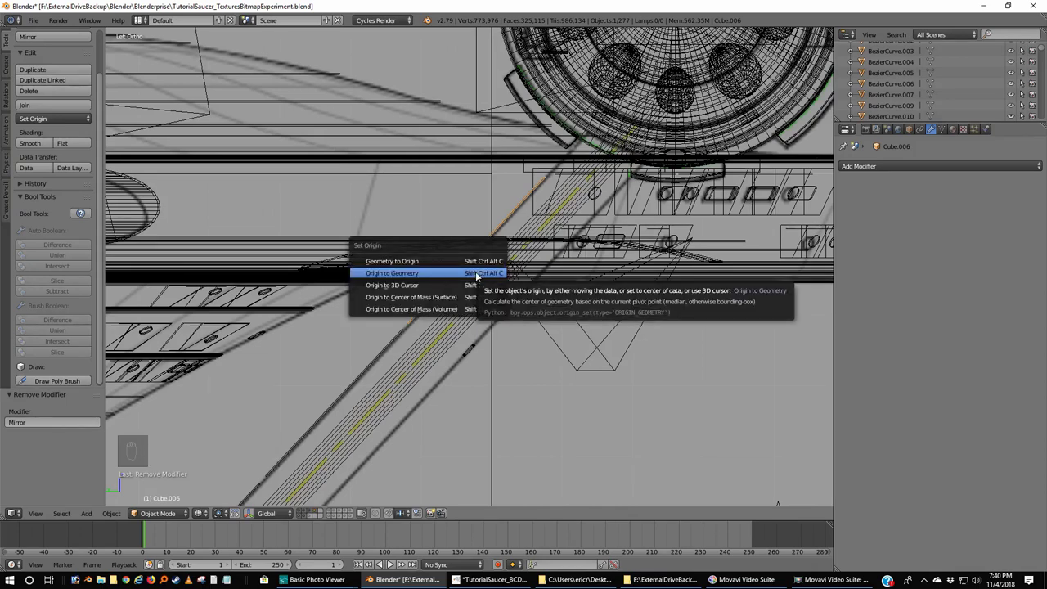
pyautogui.press('r')
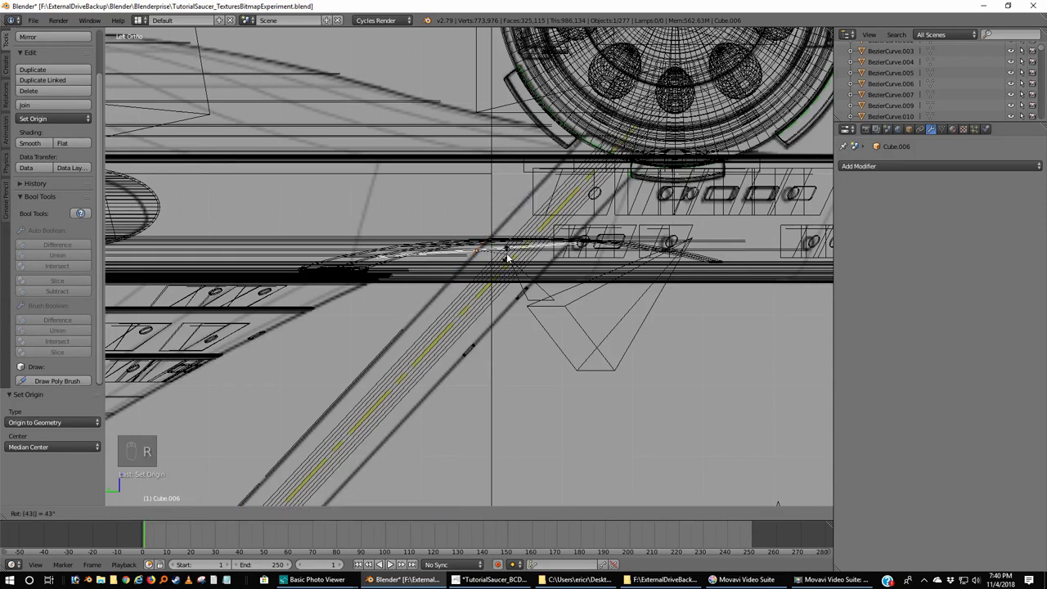
pyautogui.press('r')
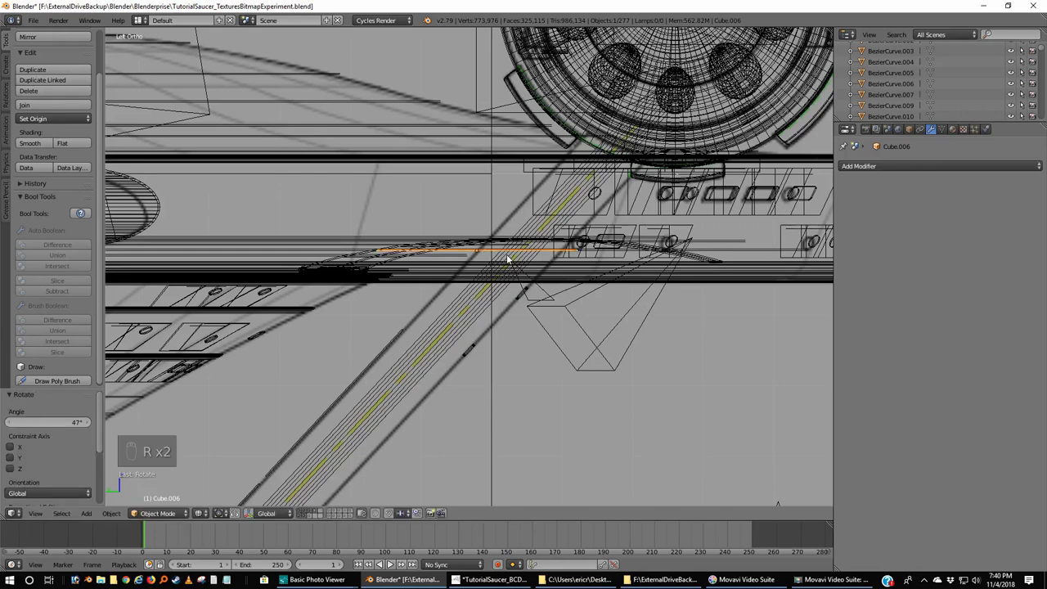
pyautogui.press('KP_7')
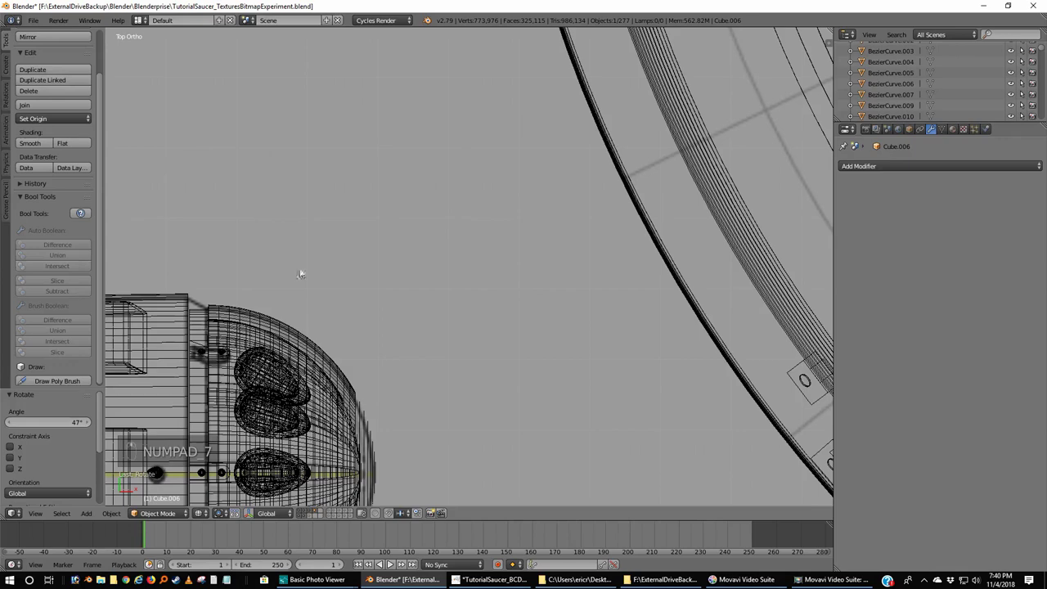
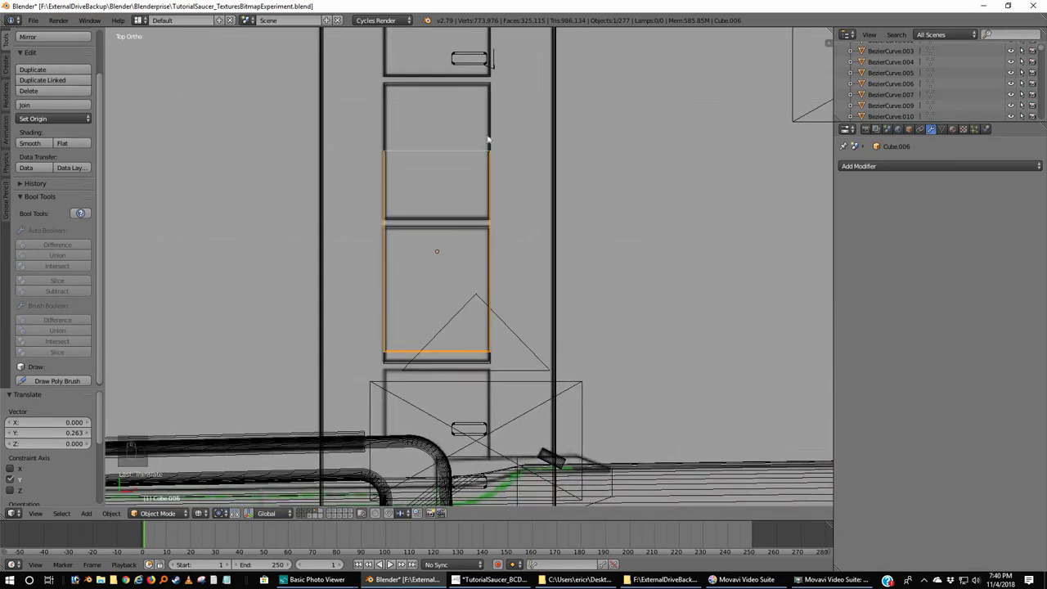
# - Check the strip's faces in Edit Mode, return to Object Mode and deselect everything
pyautogui.press('Tab')
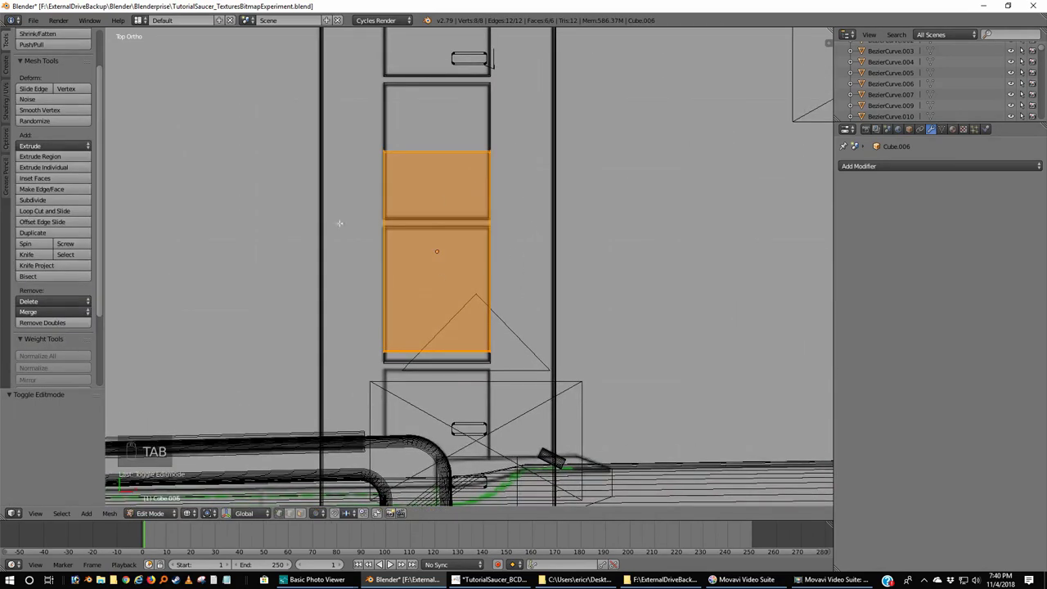
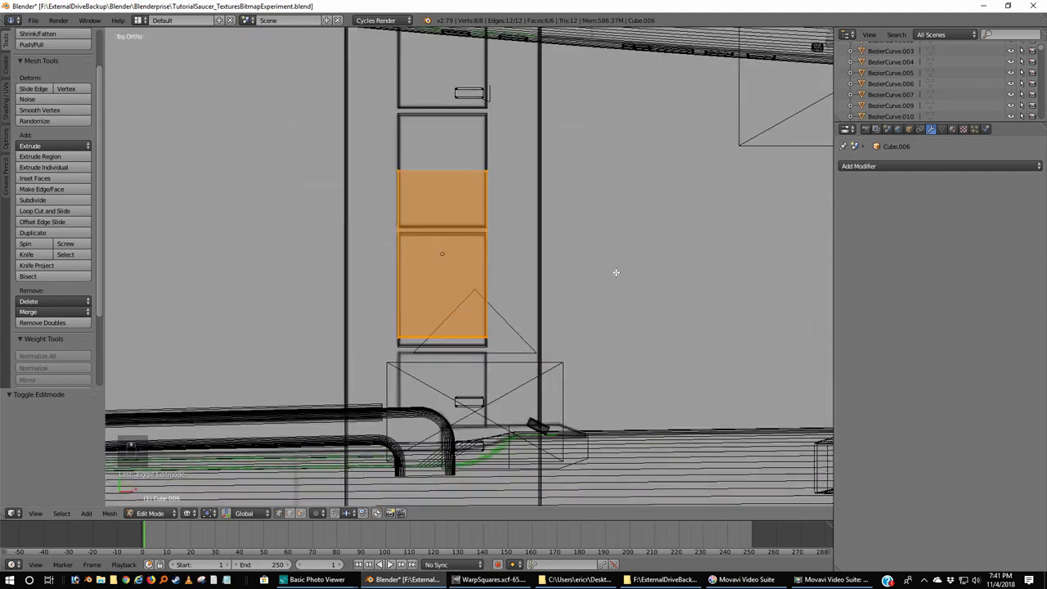
pyautogui.press('Tab')
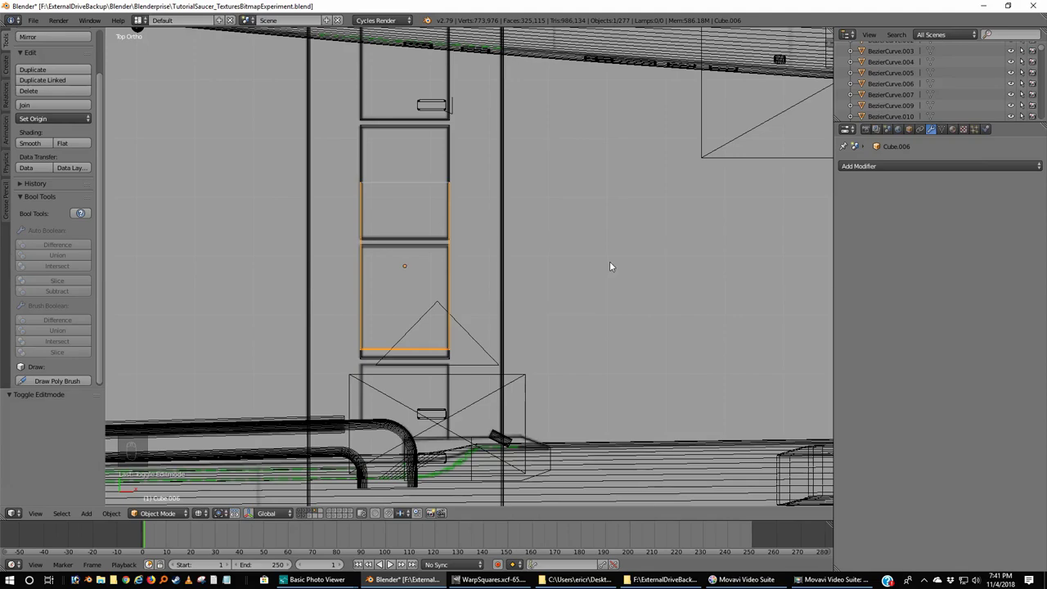
pyautogui.press('a')
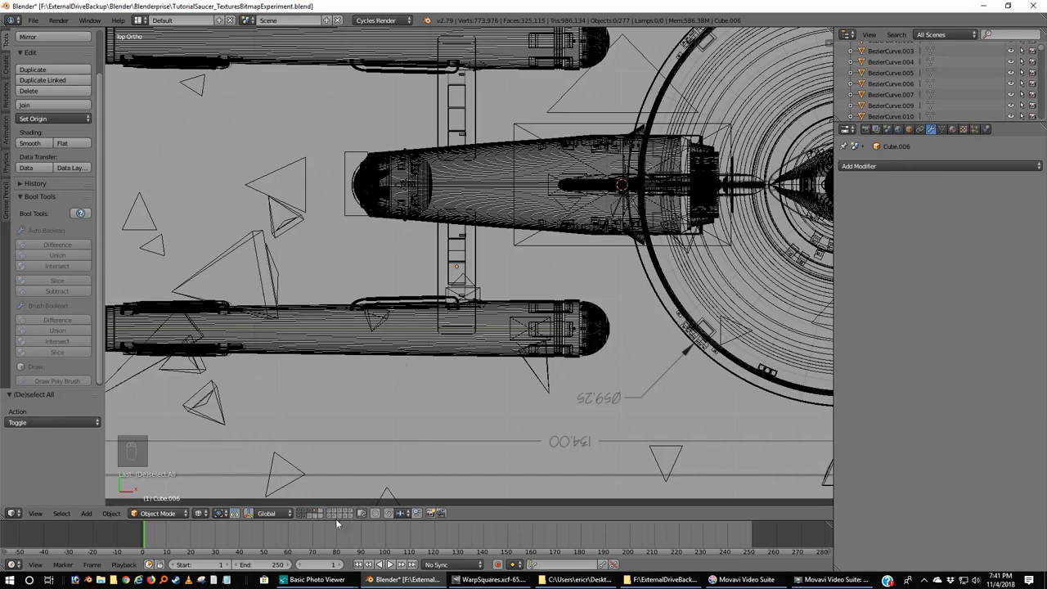
pyautogui.moveTo(327, 513); pyautogui.dragTo(662, 268)
# - Bring up the Add menu's mesh list to start a circle for the rounded slot shape
pyautogui.press('shift+a')
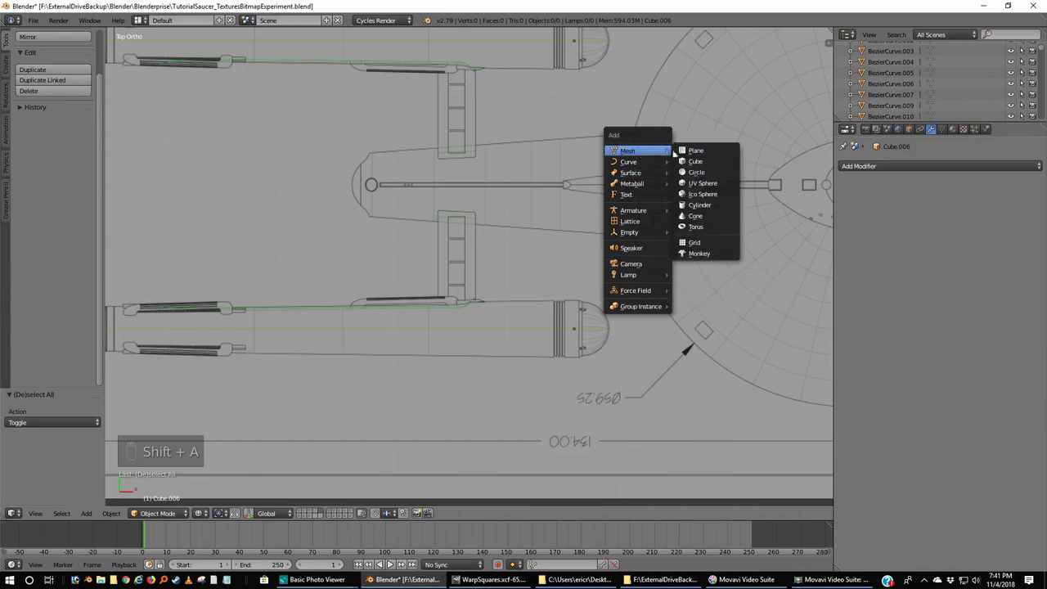
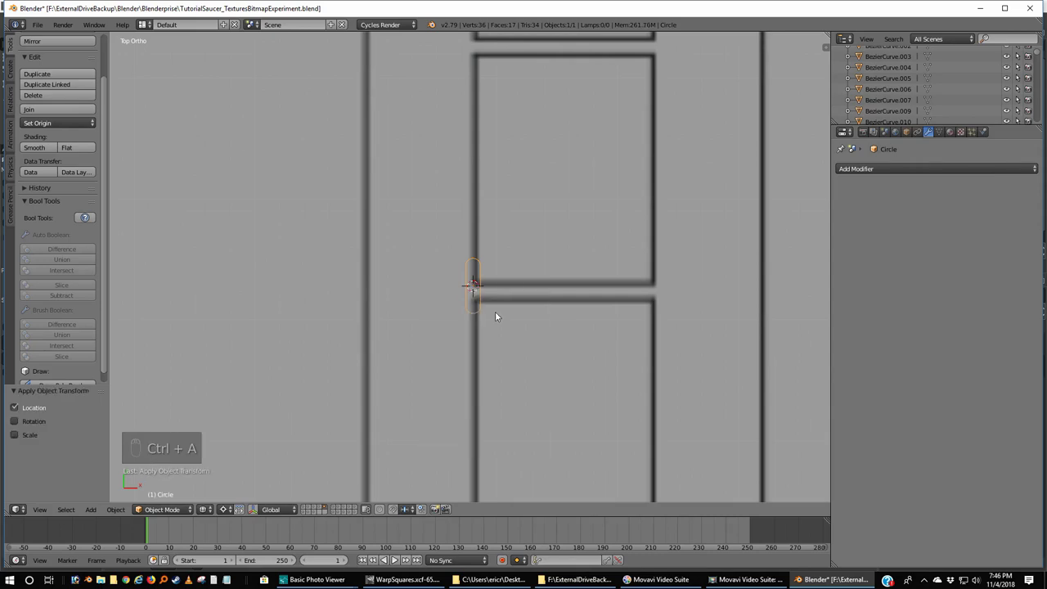
# - Apply the rounded slot's rotation and scale to its mesh before arraying it
pyautogui.press('ctrl+a')
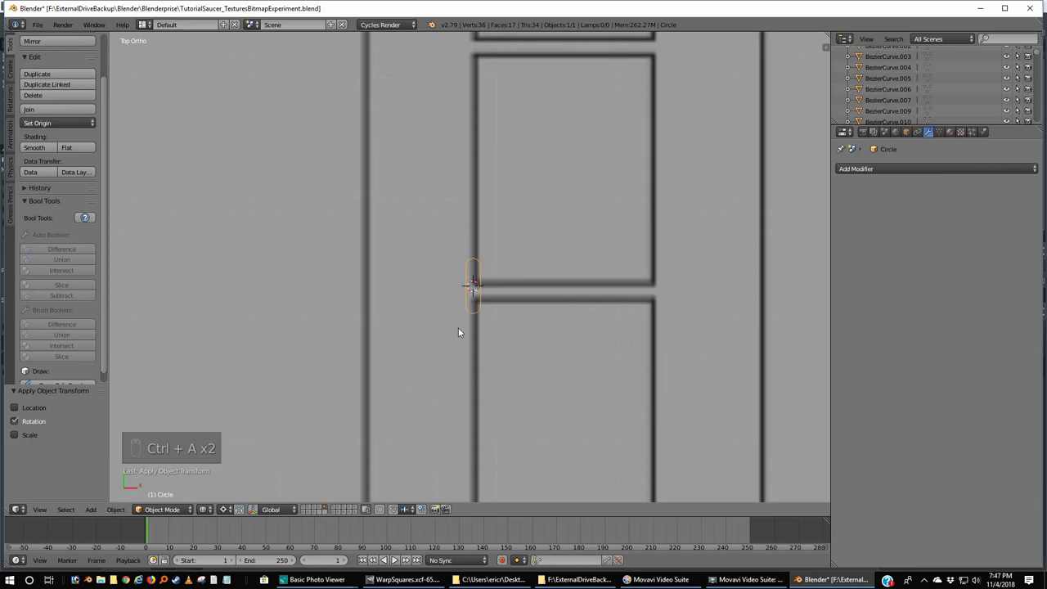
pyautogui.press('ctrl+a')
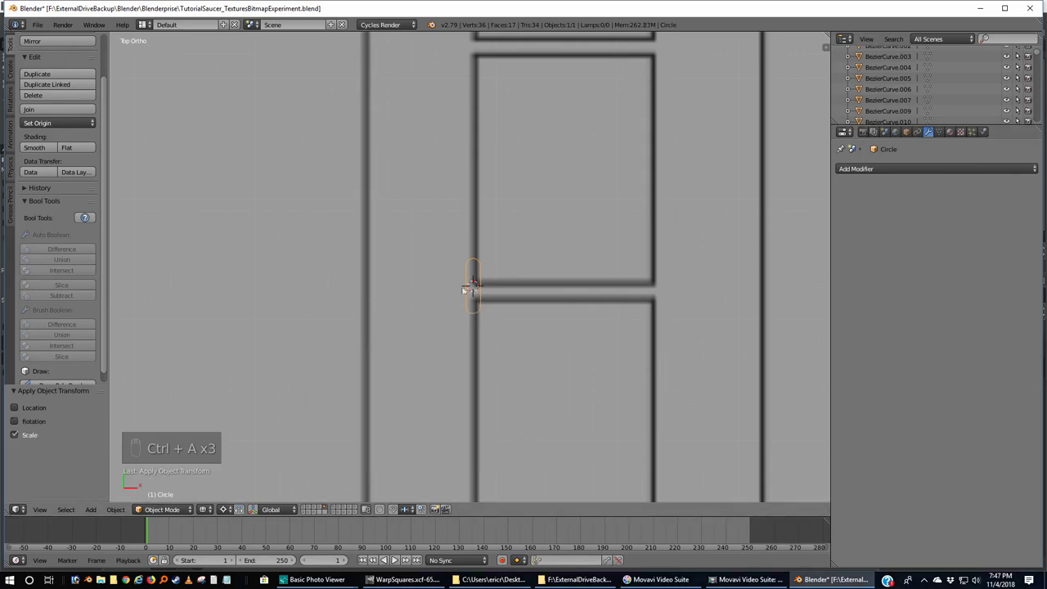
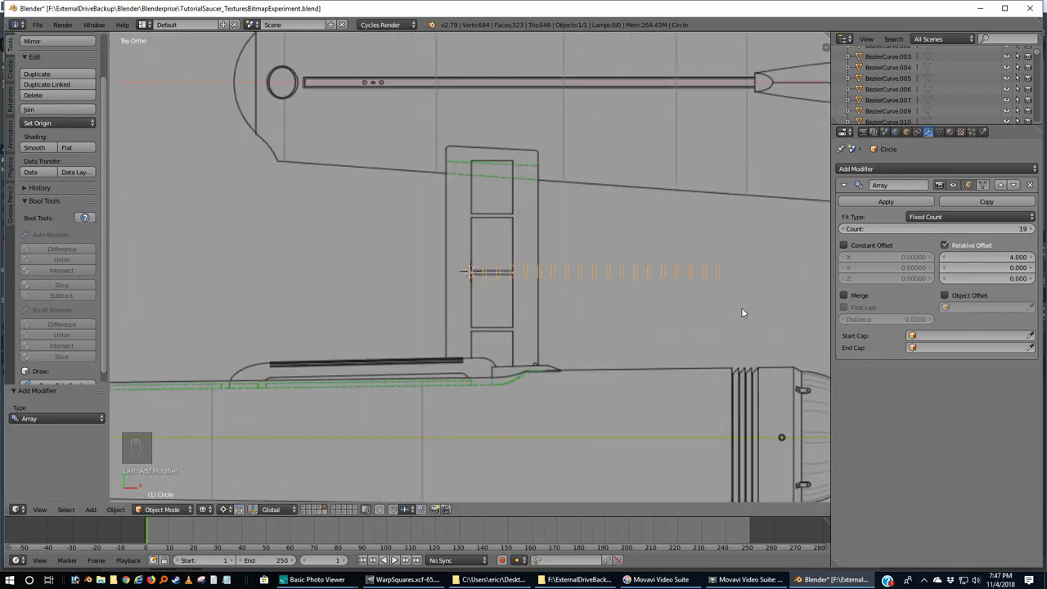
# - Scale the arrayed Circle so its 19 slots span the rectangle's whole bottom edge
pyautogui.press('s')
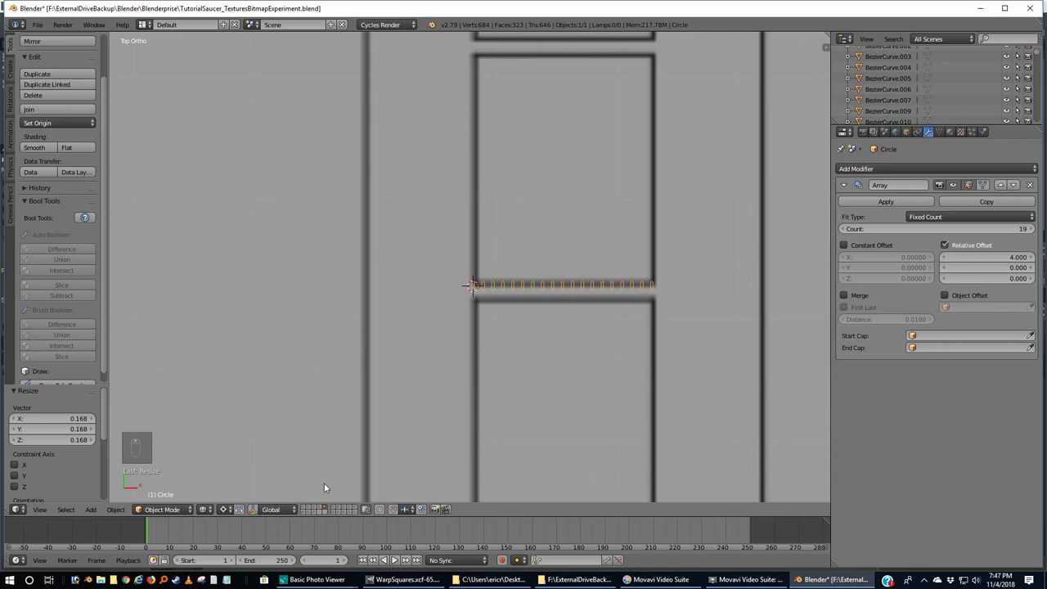
pyautogui.moveTo(320, 508); pyautogui.dragTo(705, 291)
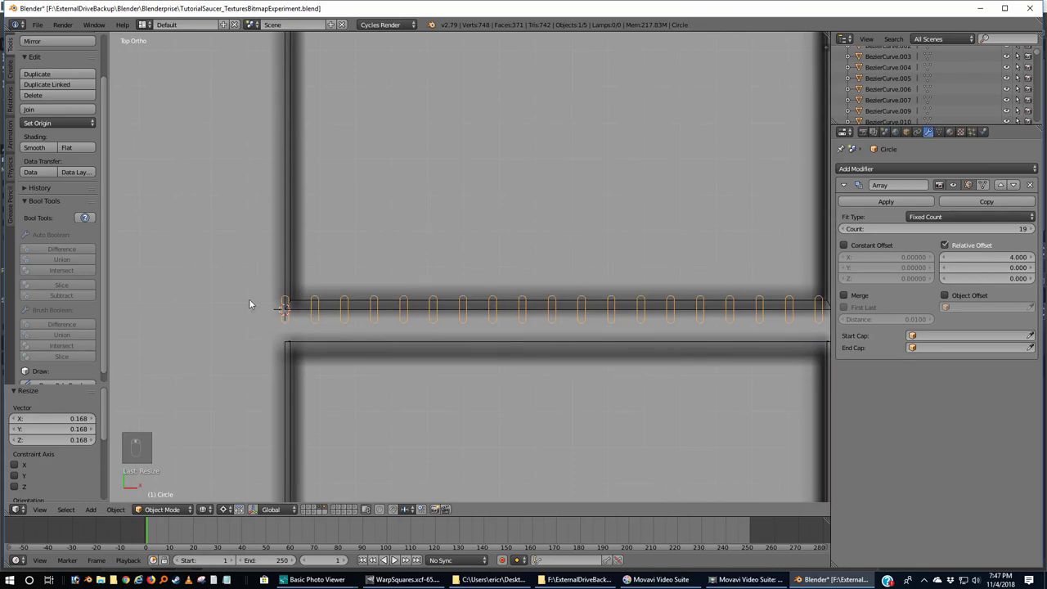
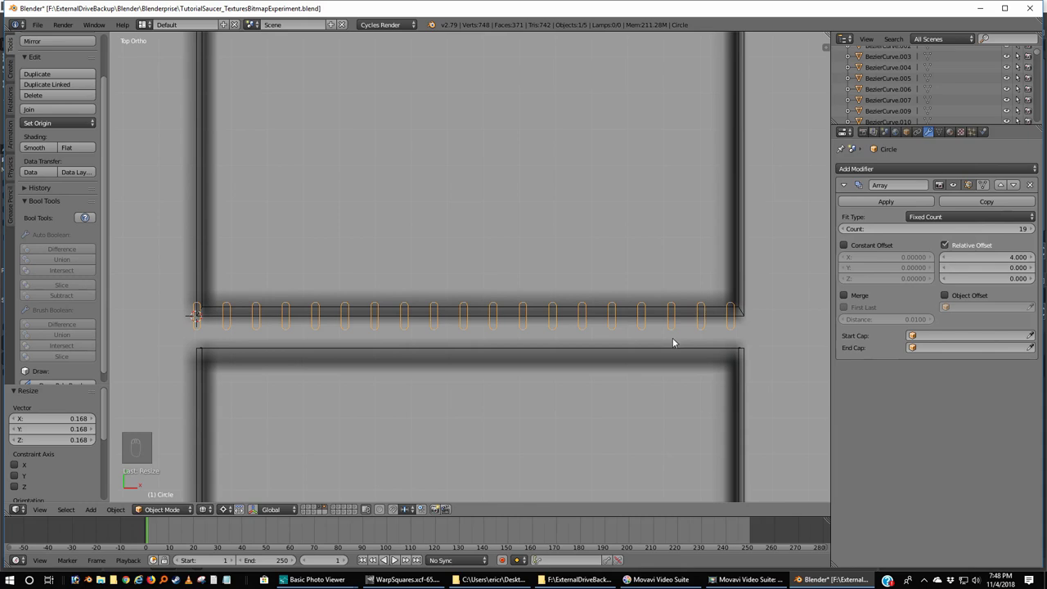
pyautogui.press('s')
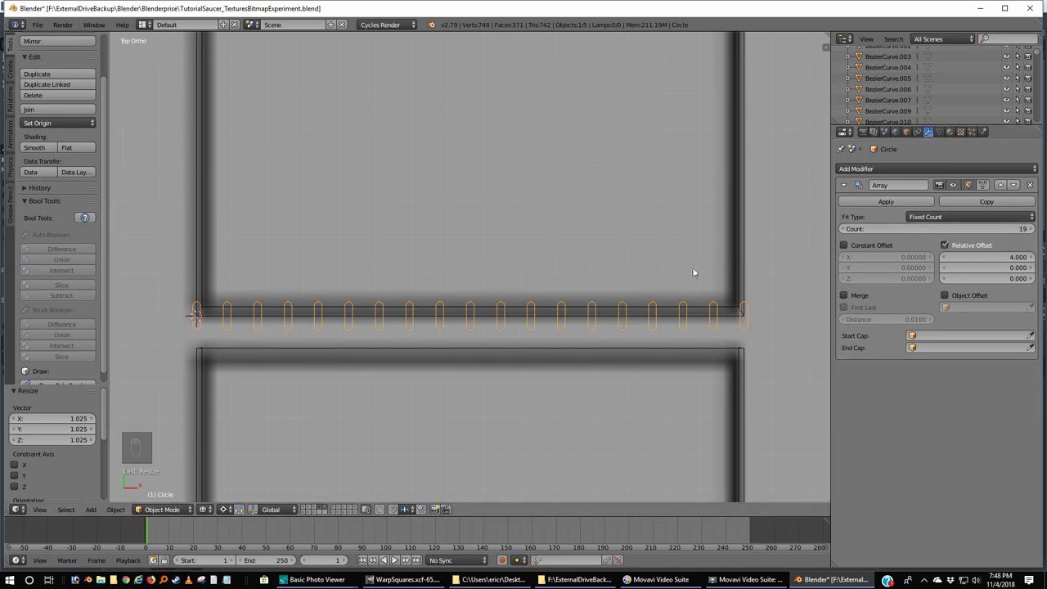
pyautogui.moveTo(715, 246); pyautogui.dragTo(918, 319)
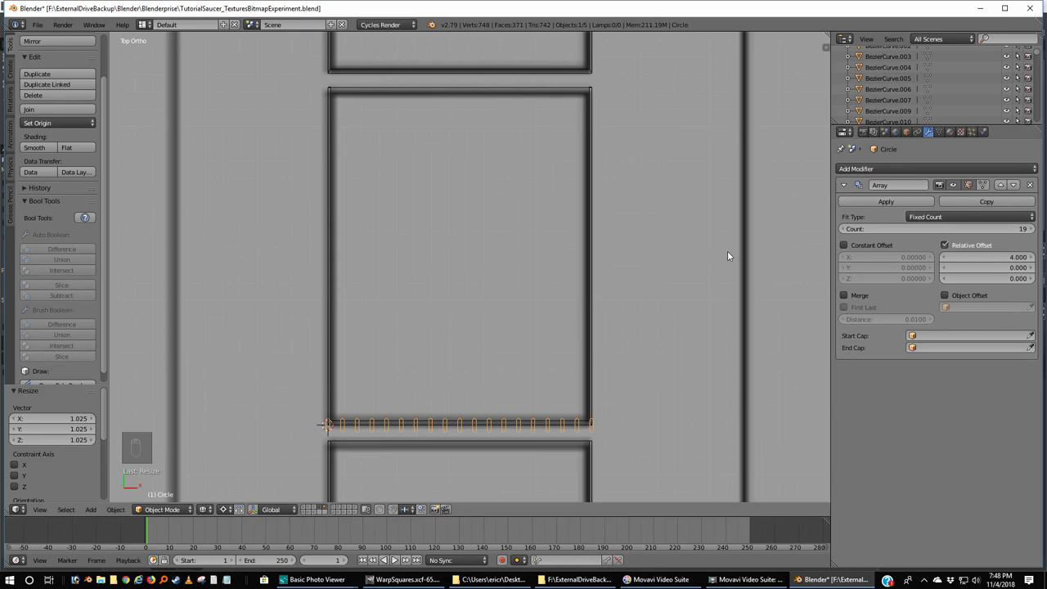
# - In side view, remove Cube.005's Mirror modifier, reset its origin to geometry, and rotate it level
pyautogui.press('ctrl+KP_3')
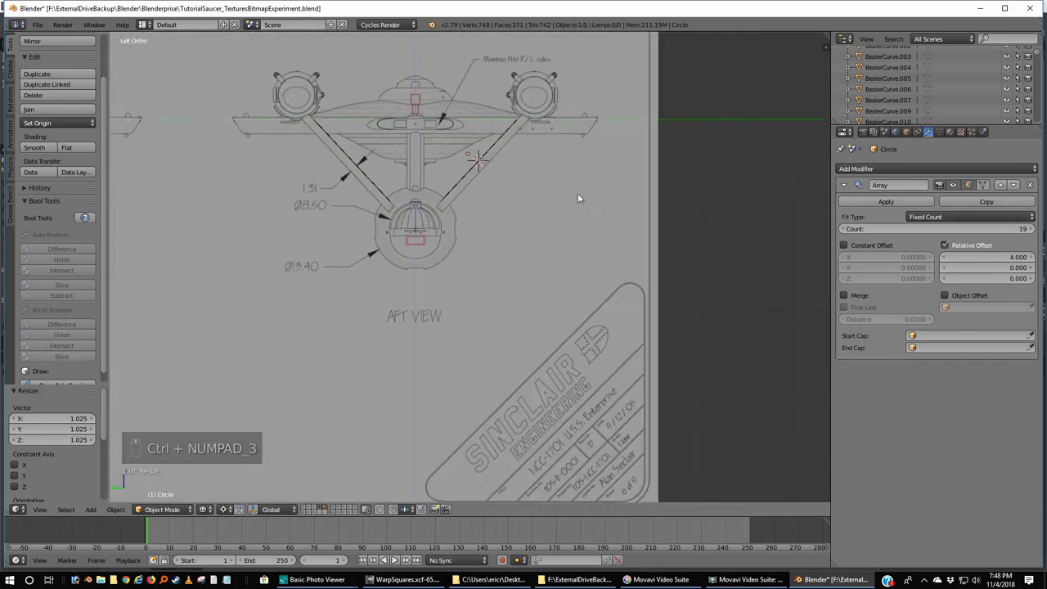
pyautogui.middleClick(540, 267)
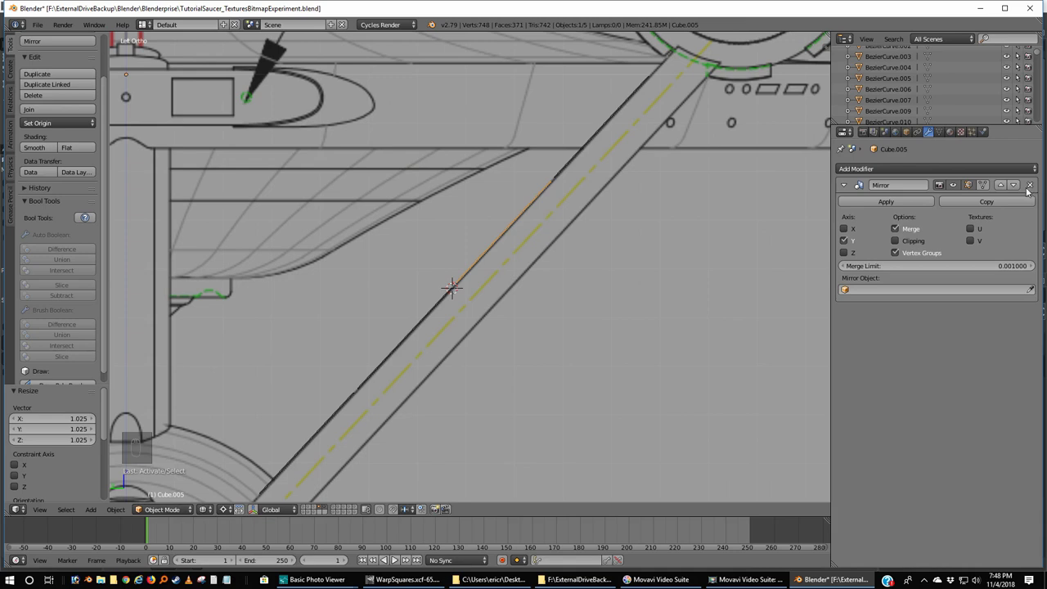
pyautogui.moveTo(1034, 186); pyautogui.dragTo(588, 250)
pyautogui.press('ctrl+shift+alt+c')
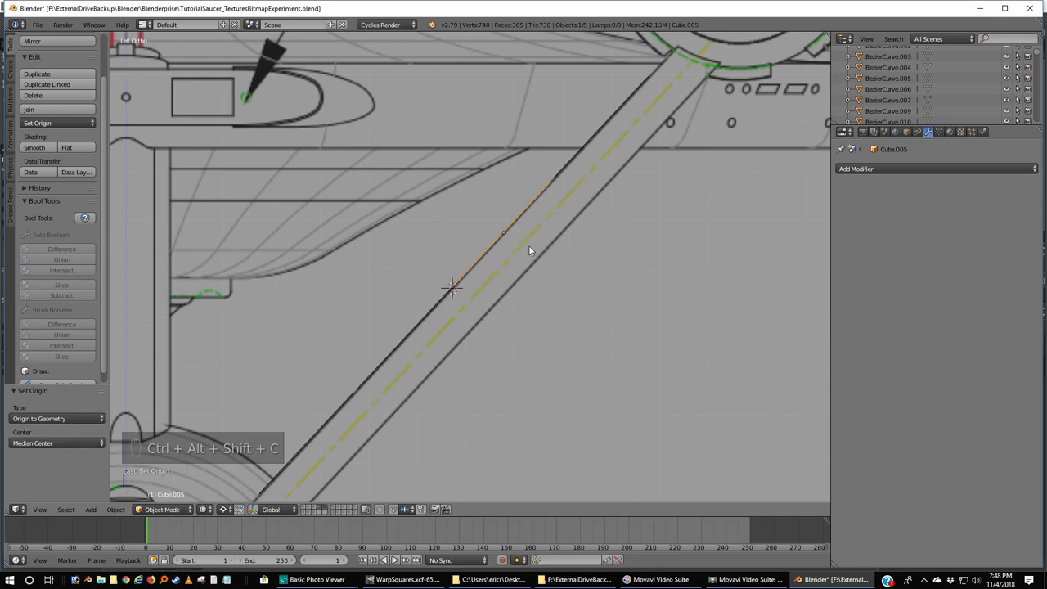
pyautogui.press('r')
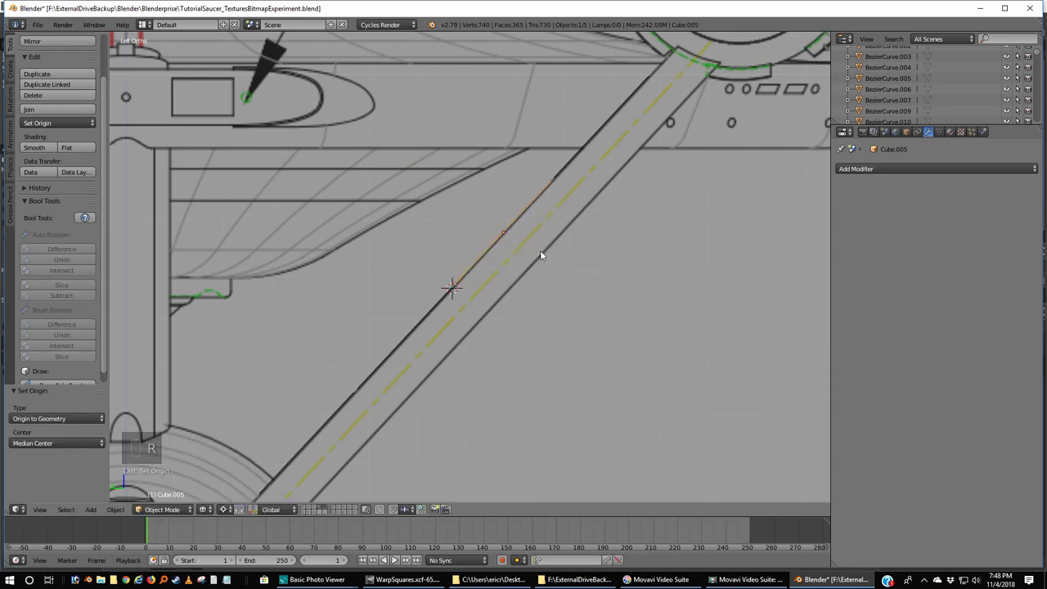
pyautogui.press('r')
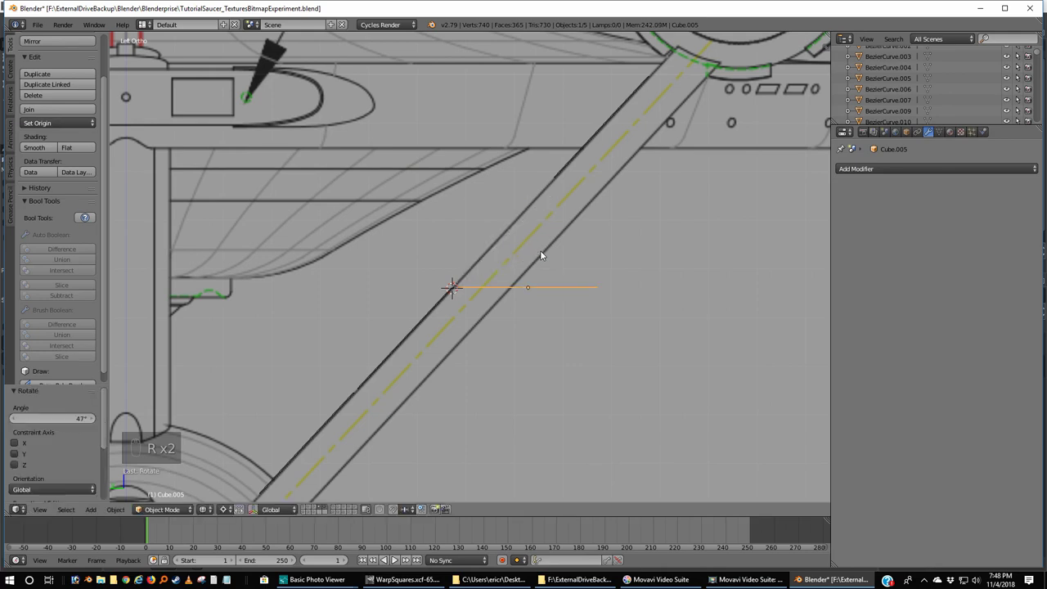
# - From top view, slide Cube.005 along Y to line up with the slot row
pyautogui.press('KP_7')
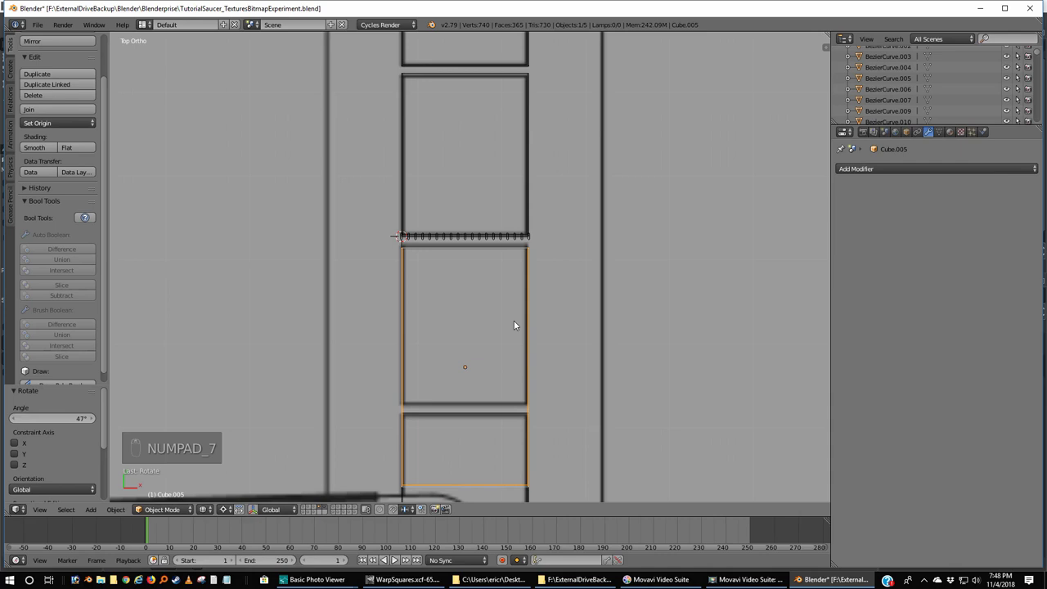
pyautogui.press('g')
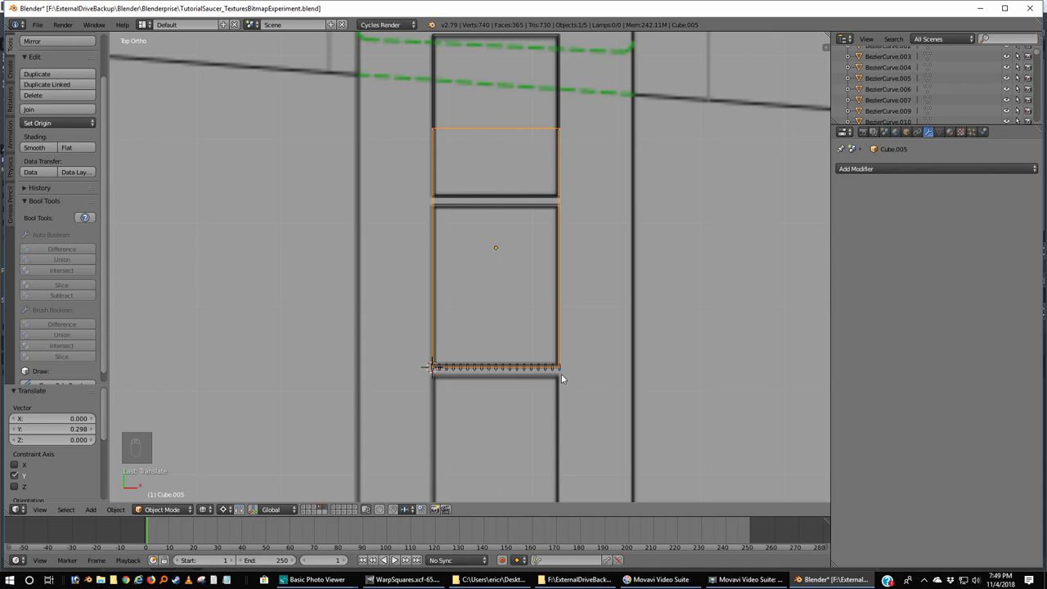
# - Select the large Cube.005 plane and move it to a different scene layer
pyautogui.moveTo(568, 374); pyautogui.dragTo(549, 436)
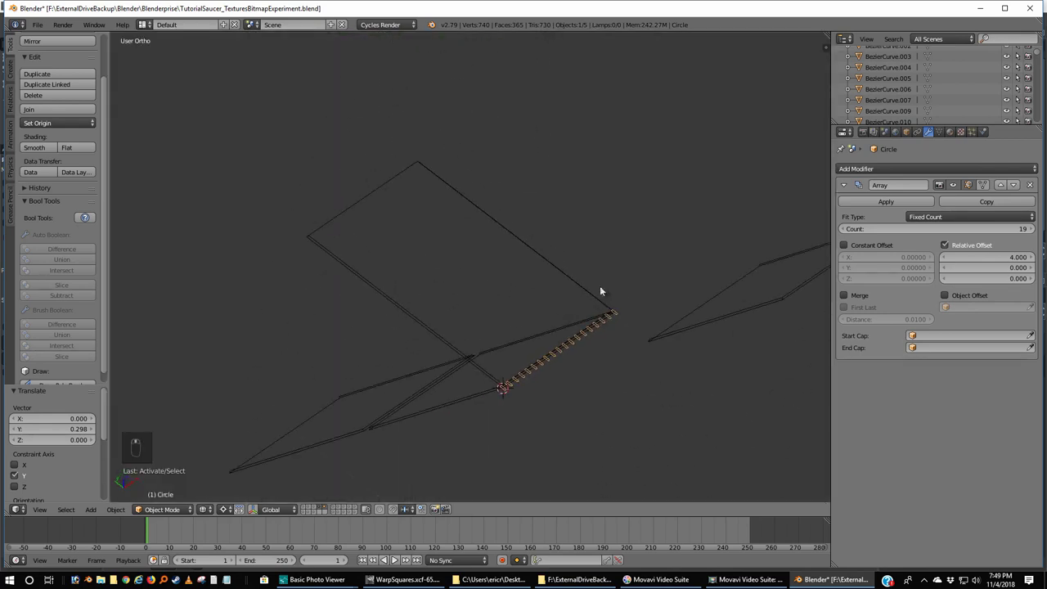
pyautogui.moveTo(575, 277); pyautogui.dragTo(574, 279)
pyautogui.press('m')
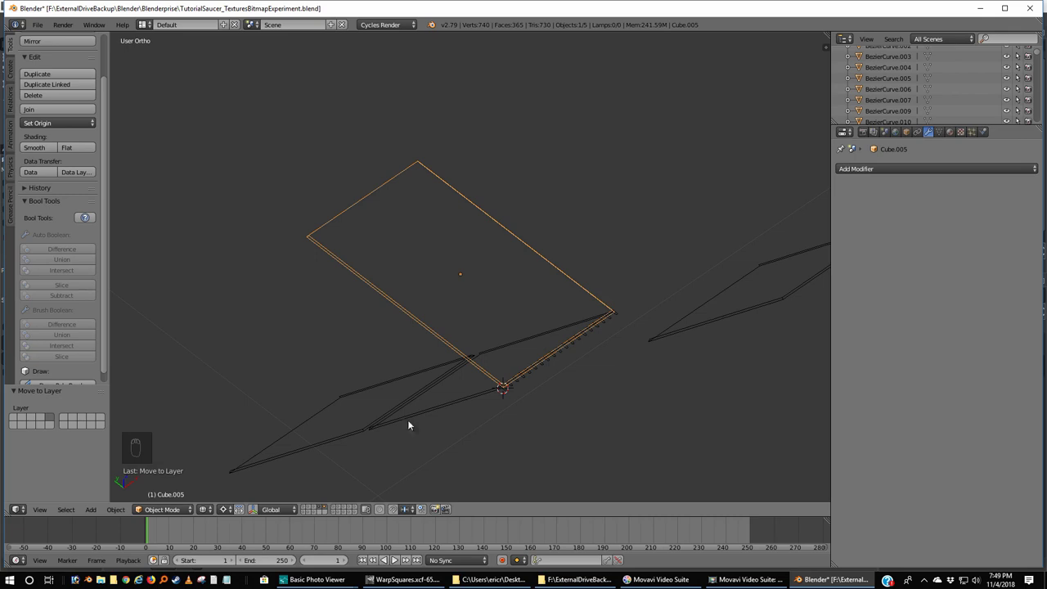
# - Select the row of slots and look straight down on the plate from above
pyautogui.moveTo(326, 509); pyautogui.dragTo(568, 347)
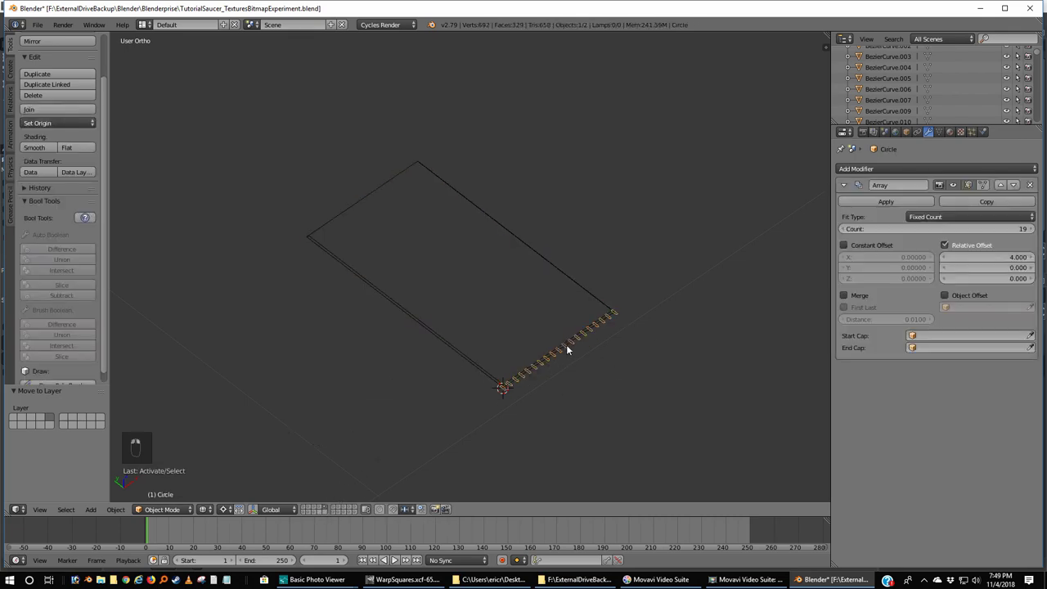
pyautogui.rightClick(568, 353)
pyautogui.press('KP_7')
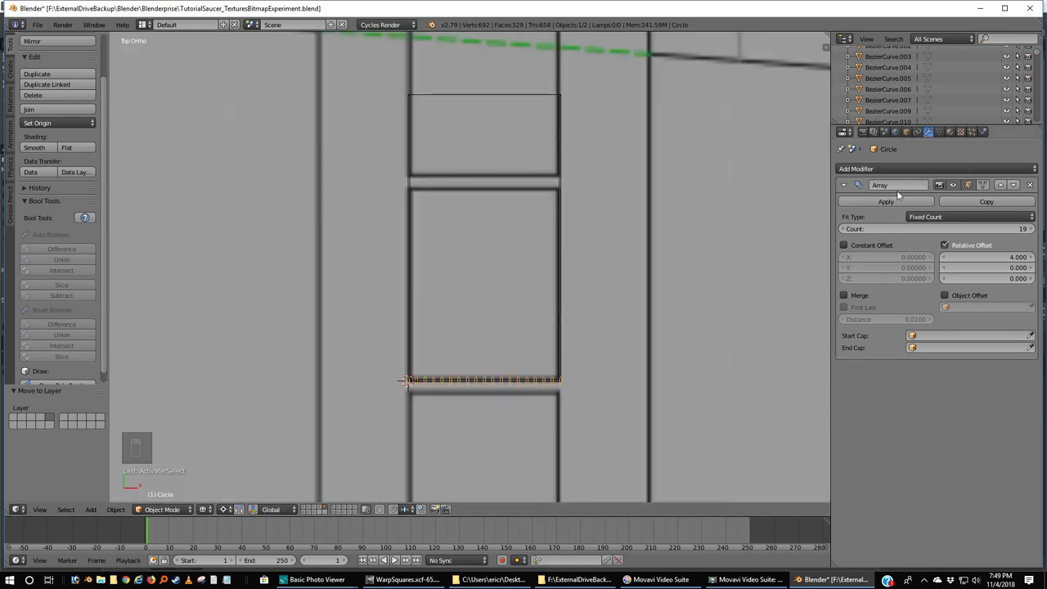
# - Add a second Array modifier, 25 copies at relative Y offset 1.5, and move the grid along Y
pyautogui.moveTo(894, 169); pyautogui.dragTo(1010, 439)
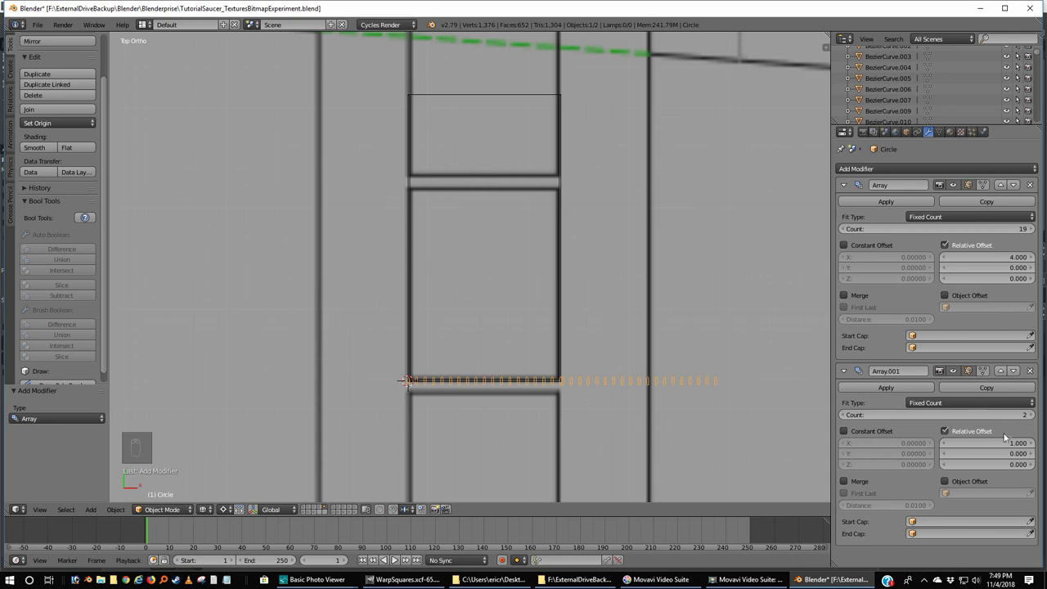
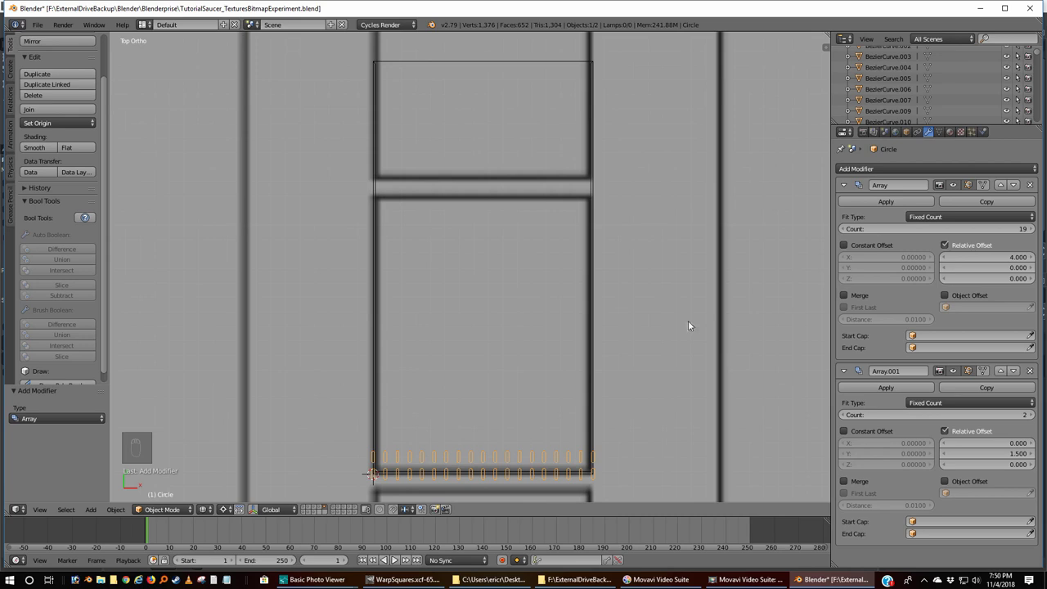
pyautogui.moveTo(1038, 418); pyautogui.dragTo(1029, 416)
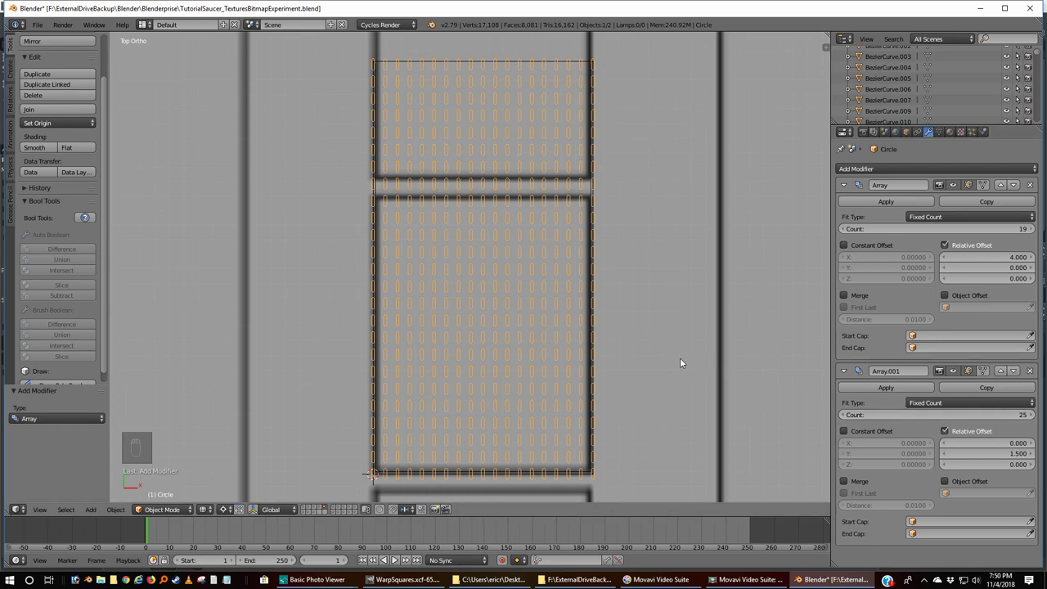
pyautogui.press('g')
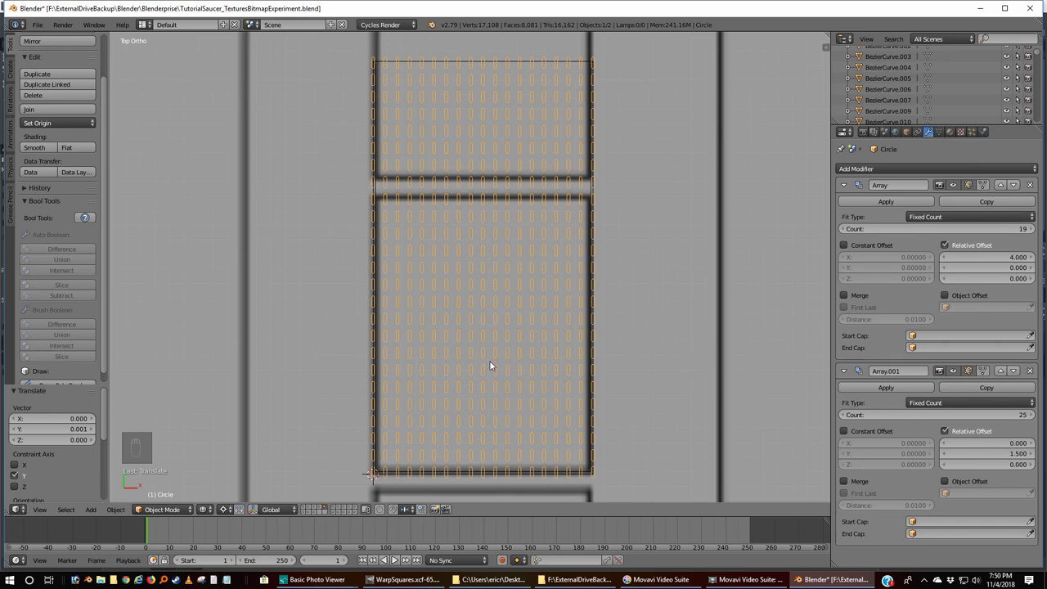
# - Duplicate the slot grid and slide the copy along Y so its slots sit between the original rows
pyautogui.press('shift+d')
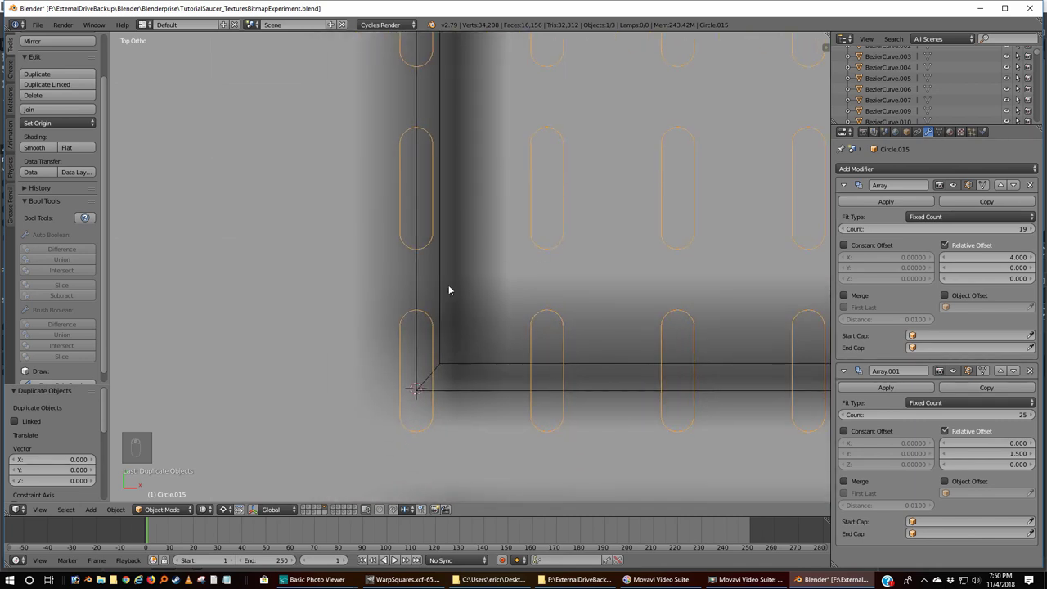
pyautogui.press('g')
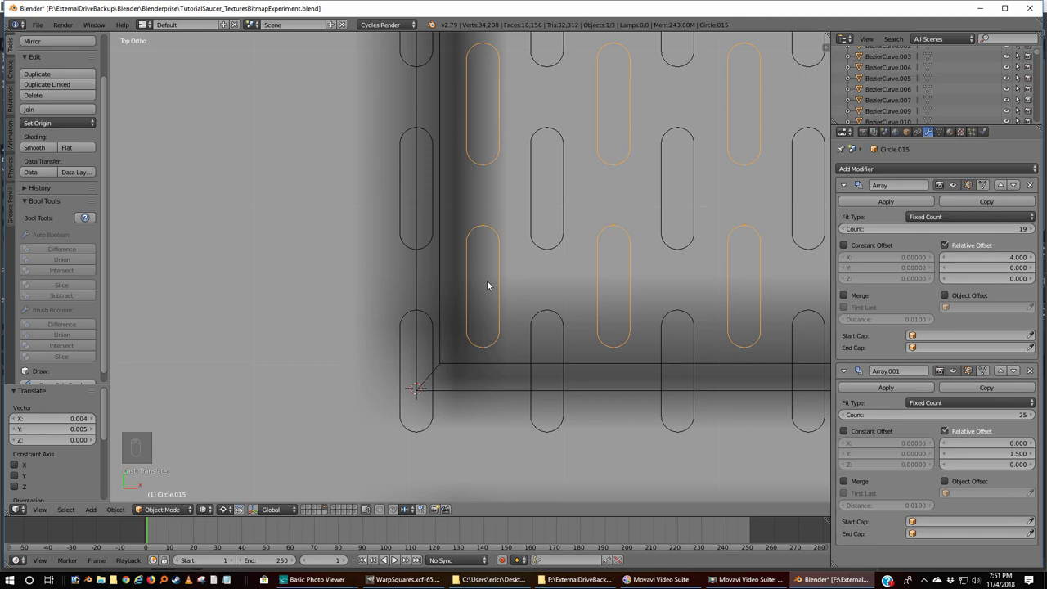
pyautogui.press('g')
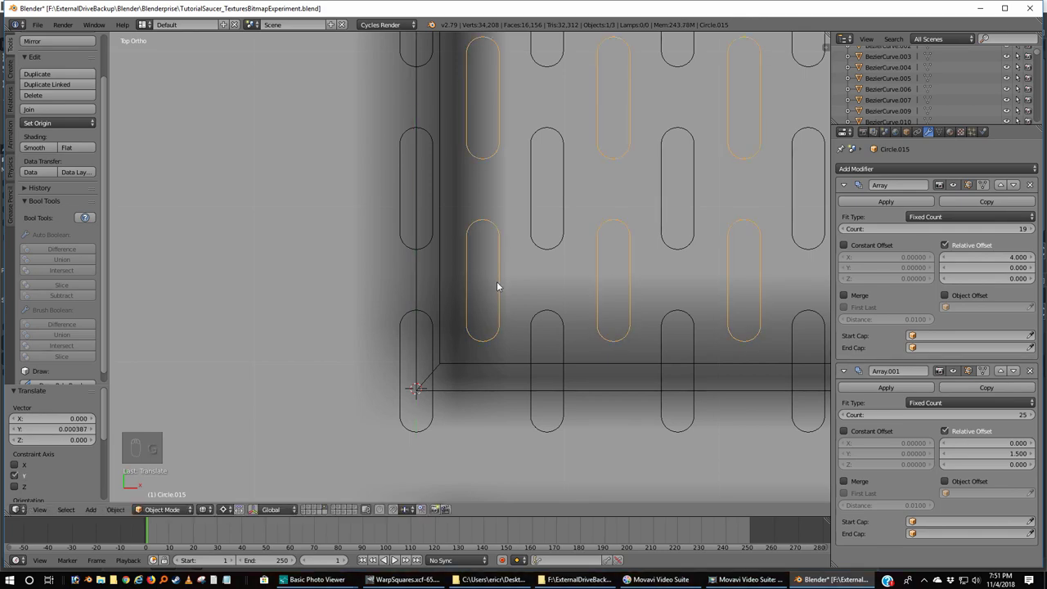
pyautogui.middleClick(504, 287)
pyautogui.moveTo(508, 284); pyautogui.dragTo(708, 369)
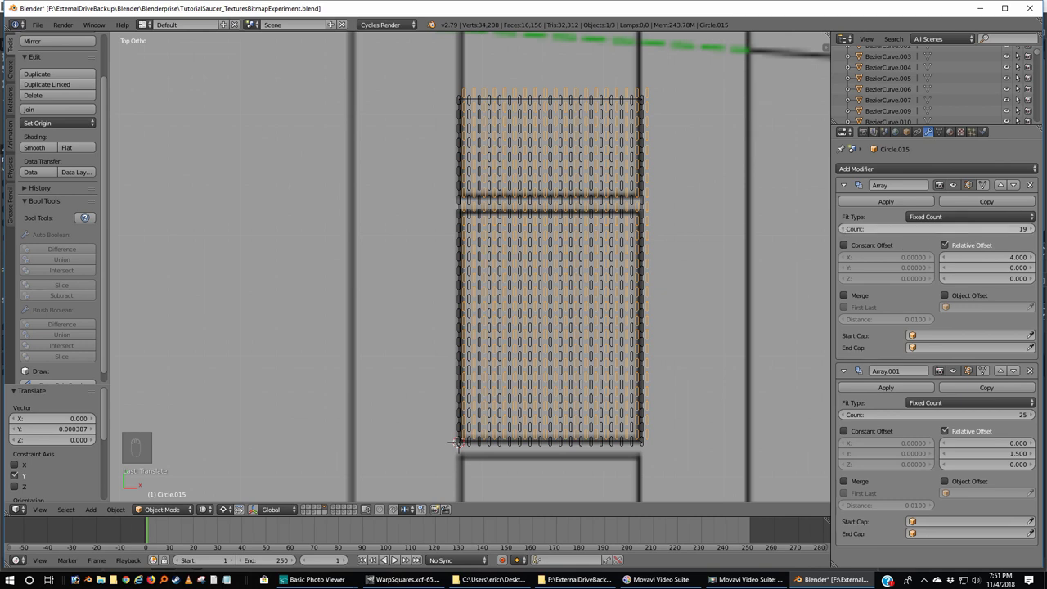
# - Trim the copied grid's Array counts to 18 columns and 24 rows
pyautogui.moveTo(809, 263); pyautogui.dragTo(715, 139)
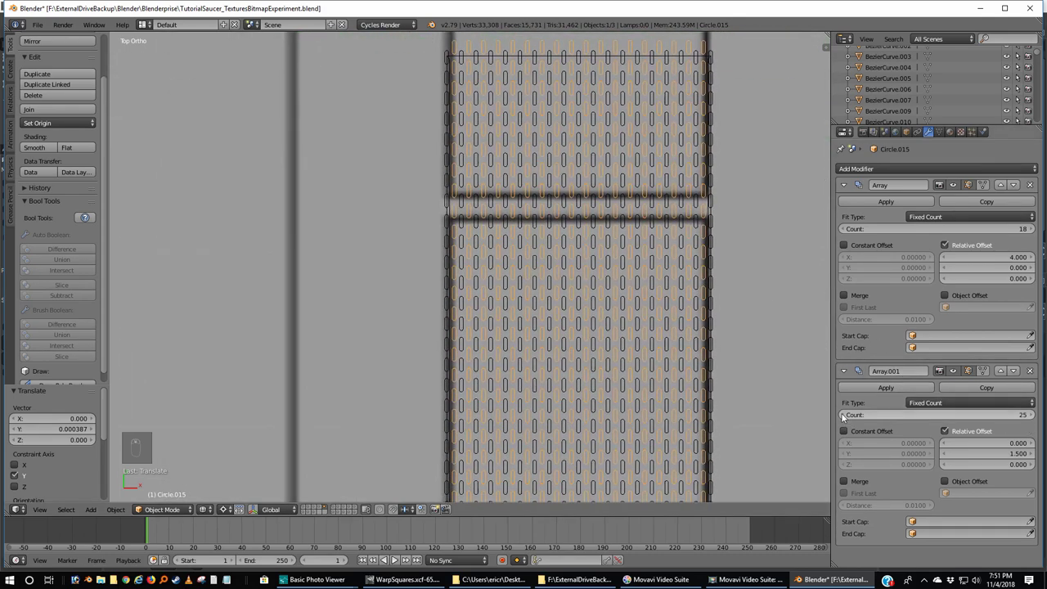
pyautogui.moveTo(727, 344); pyautogui.dragTo(705, 362)
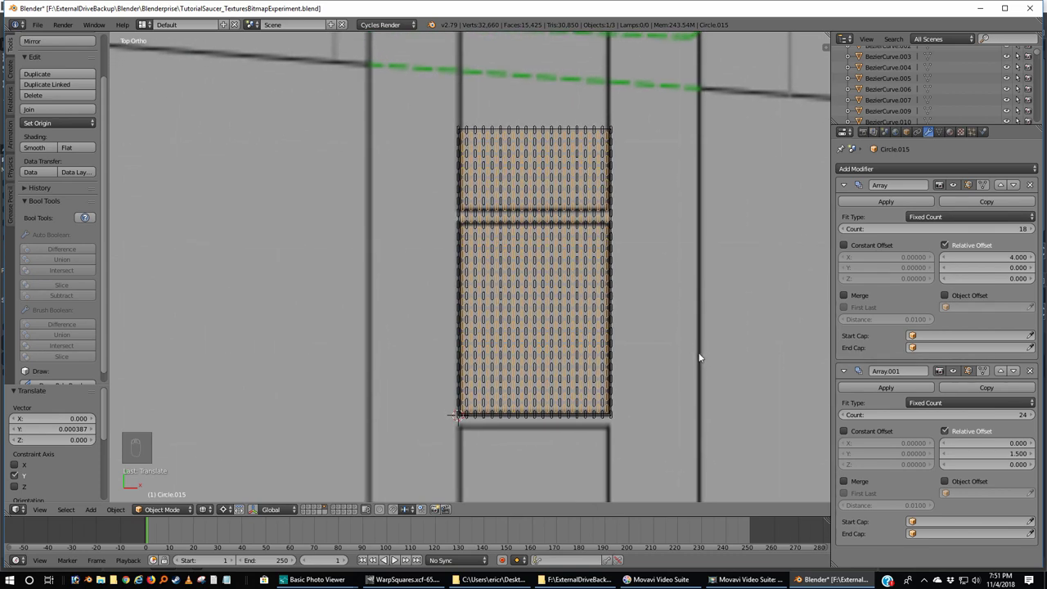
# - Apply both Array modifiers on the original slot grid as permanent mesh
pyautogui.moveTo(911, 207); pyautogui.dragTo(588, 130)
pyautogui.moveTo(589, 130); pyautogui.dragTo(897, 203)
pyautogui.moveTo(896, 207); pyautogui.dragTo(475, 403)
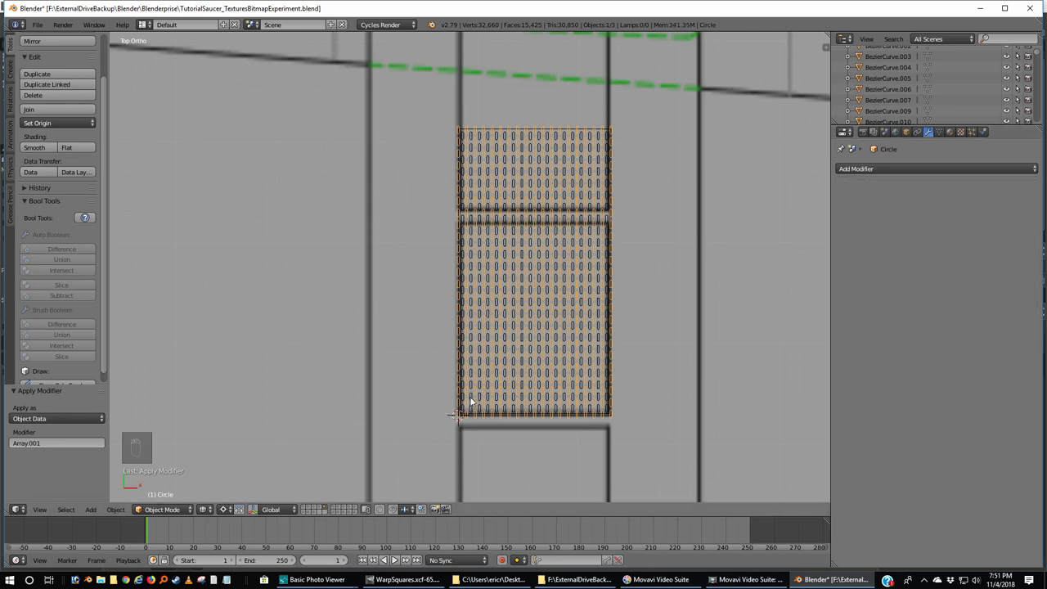
# - Join both slot grids into one object and move it to its own layer, shown alone
pyautogui.moveTo(477, 377); pyautogui.dragTo(586, 391)
pyautogui.press('ctrl+j')
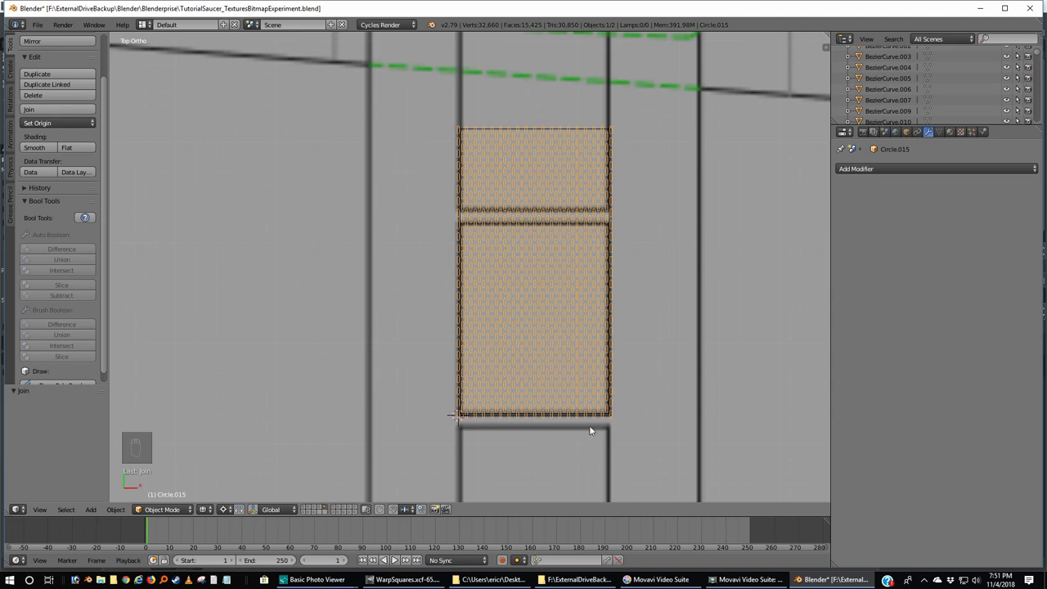
pyautogui.press('m')
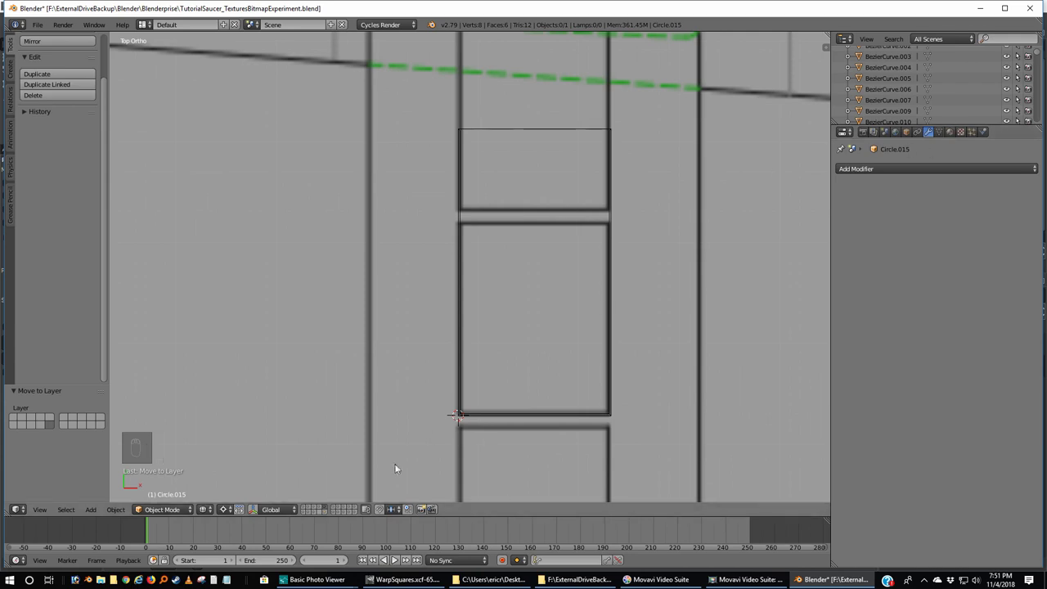
pyautogui.moveTo(331, 517); pyautogui.dragTo(885, 125)
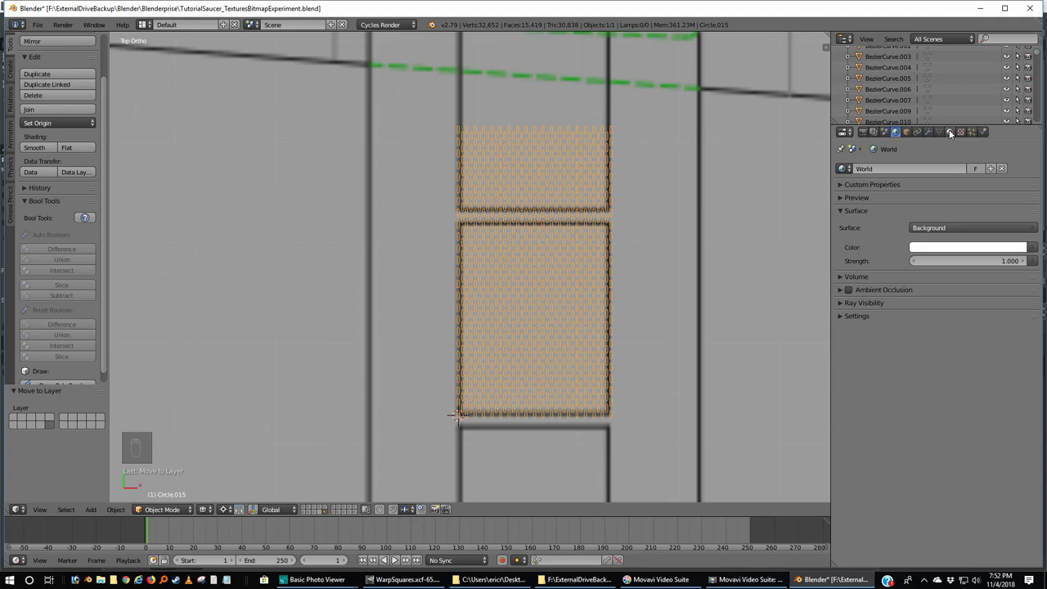
# - Assign the Black material to the merged slot grid, briefly entering and leaving Edit Mode
pyautogui.moveTo(954, 140); pyautogui.dragTo(566, 344)
pyautogui.press('Tab')
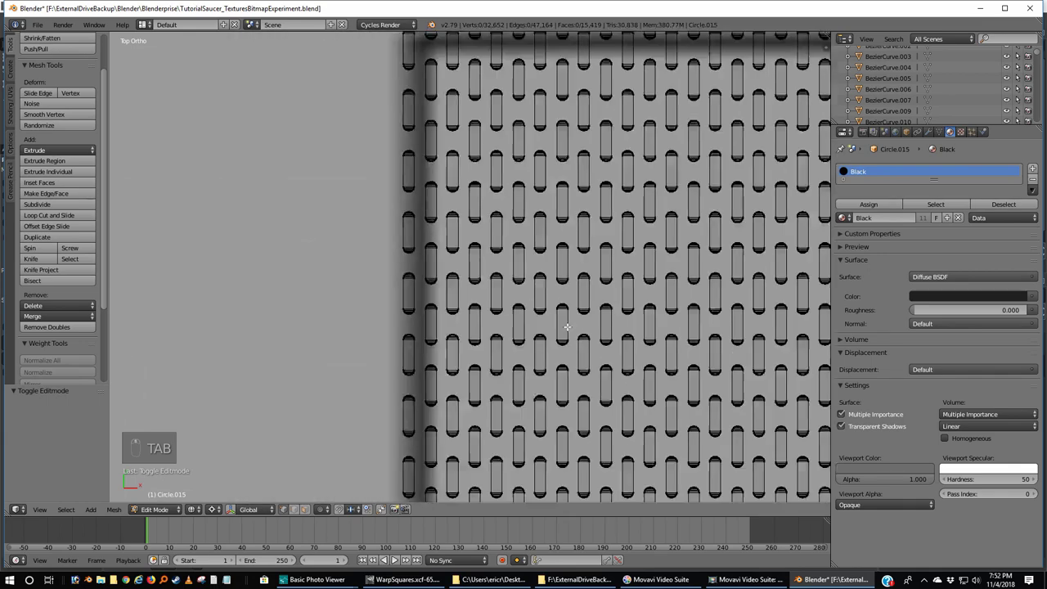
pyautogui.press('Tab')
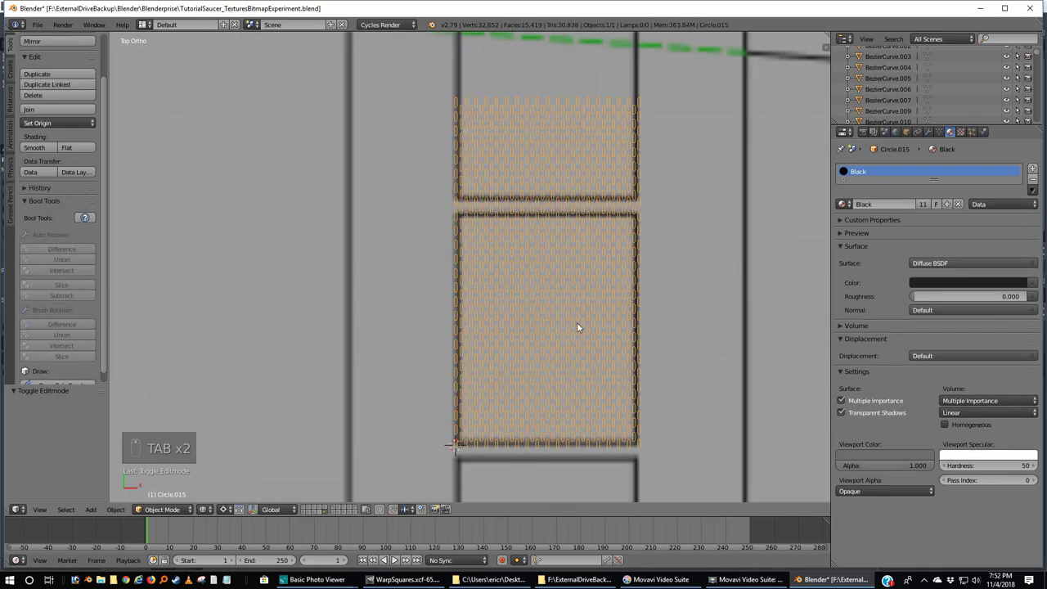
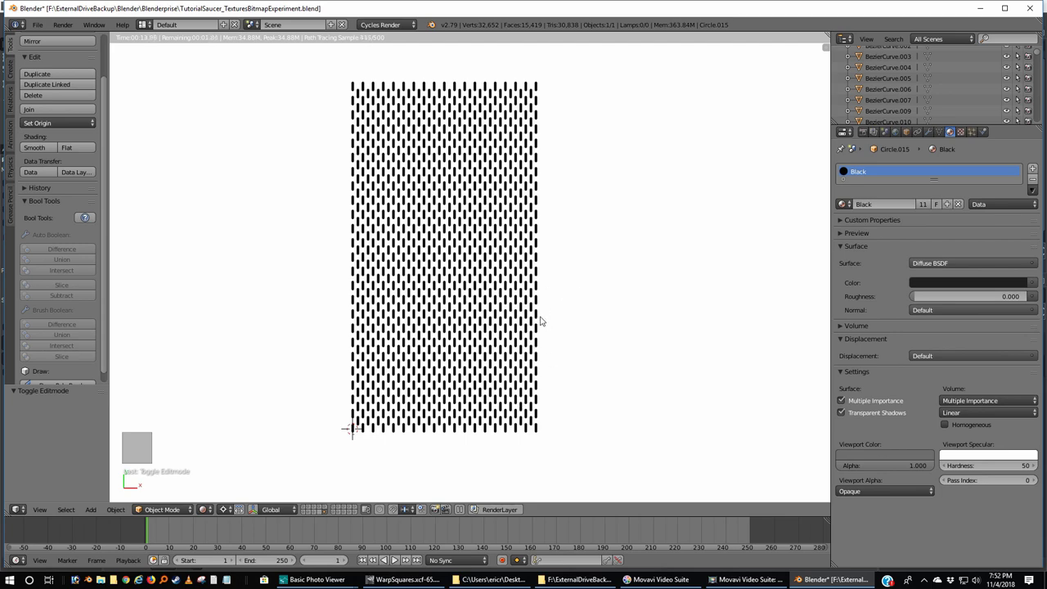
# - Set the plane's origin to its geometry centre and rotate it 90 degrees
pyautogui.press('z')
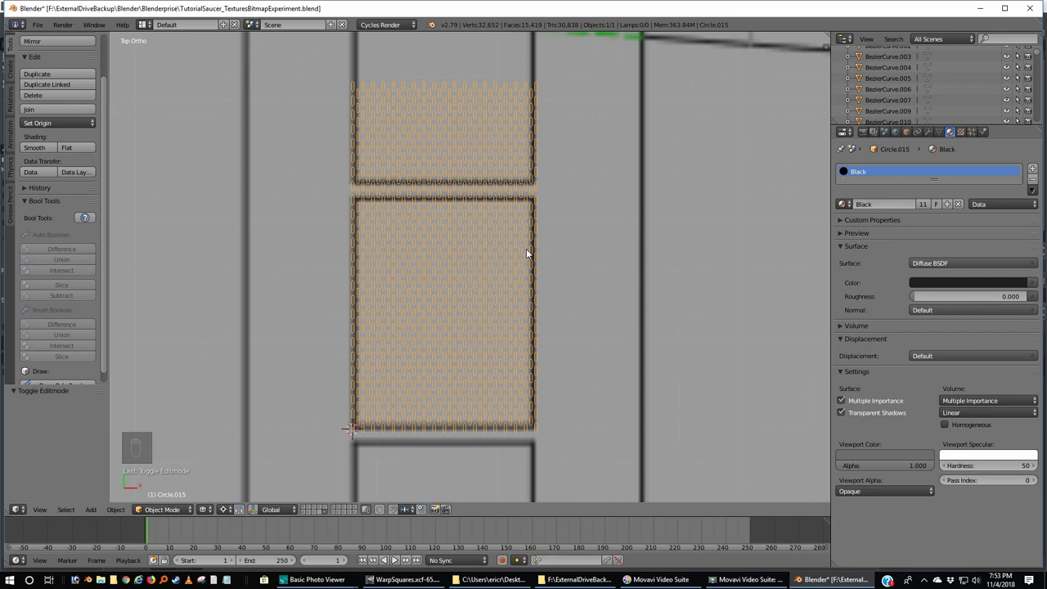
pyautogui.press('ctrl+shift+alt+c')
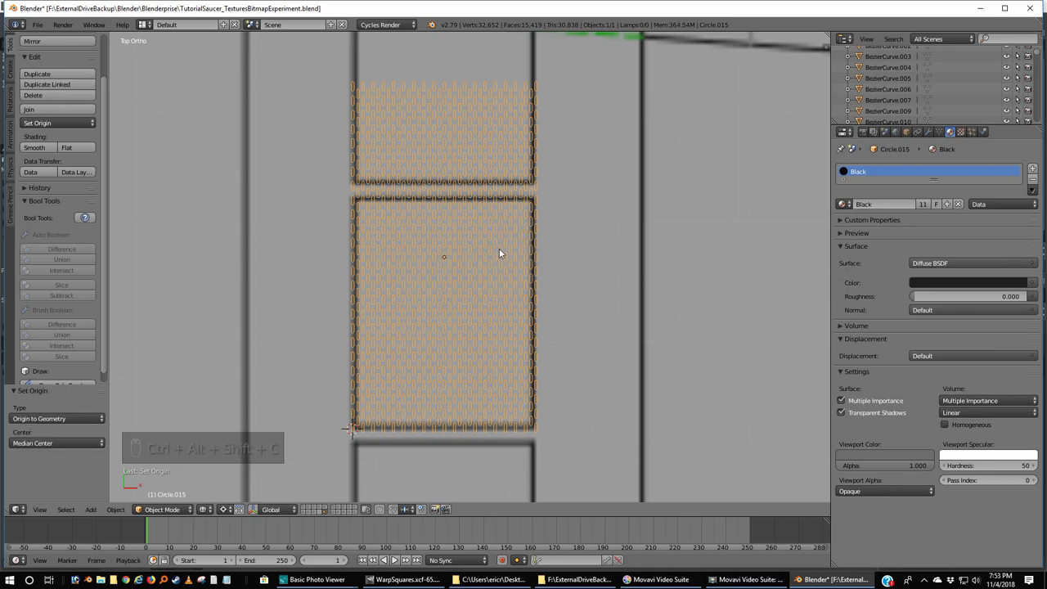
pyautogui.press('r')
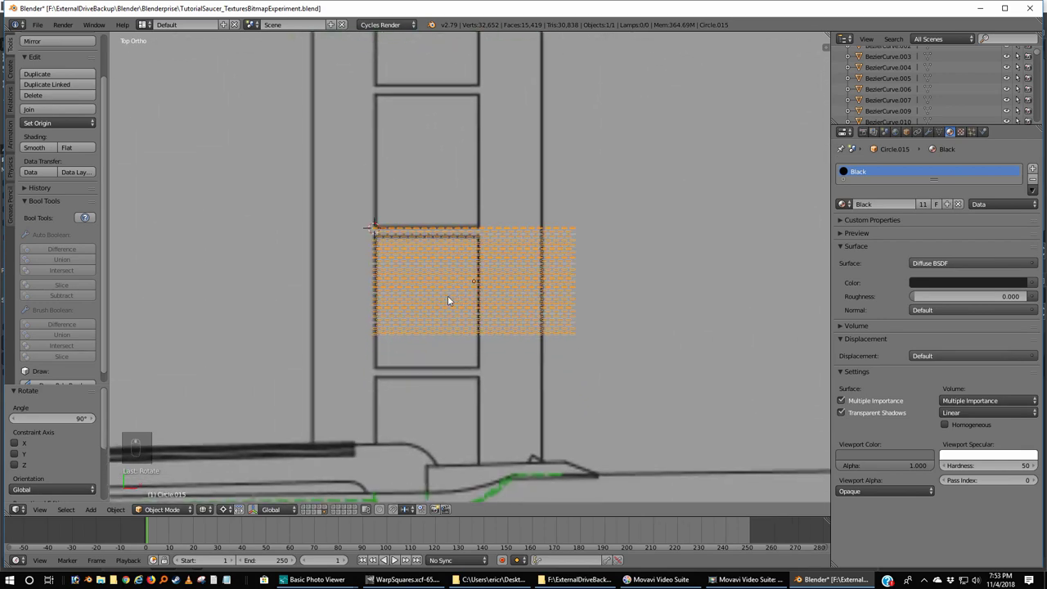
pyautogui.press('shift+a')
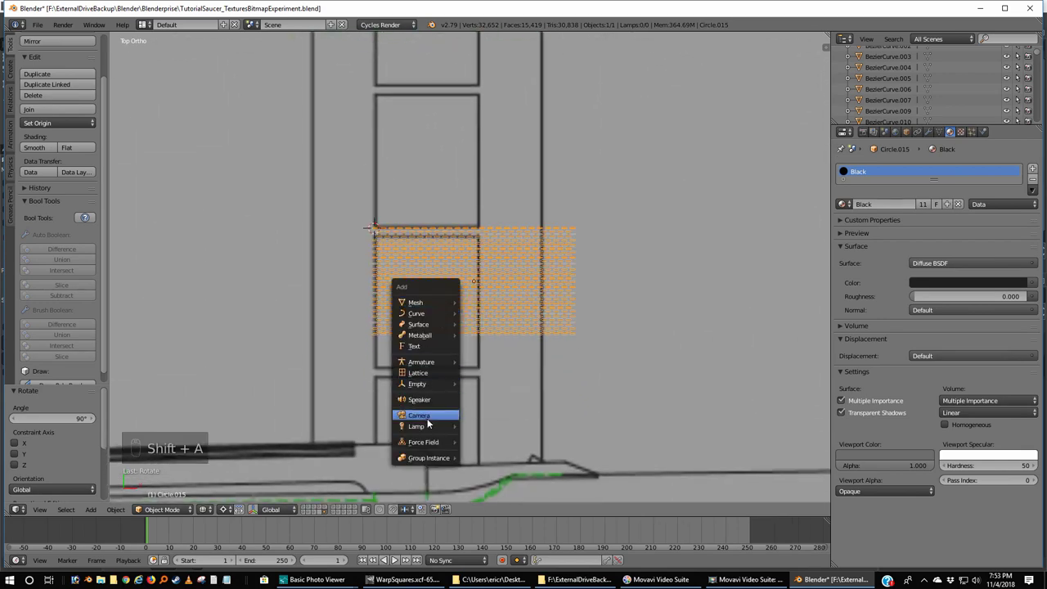
# - Add a new camera and move it into place over the slotted plane
pyautogui.press('KP_1')
pyautogui.press('g')
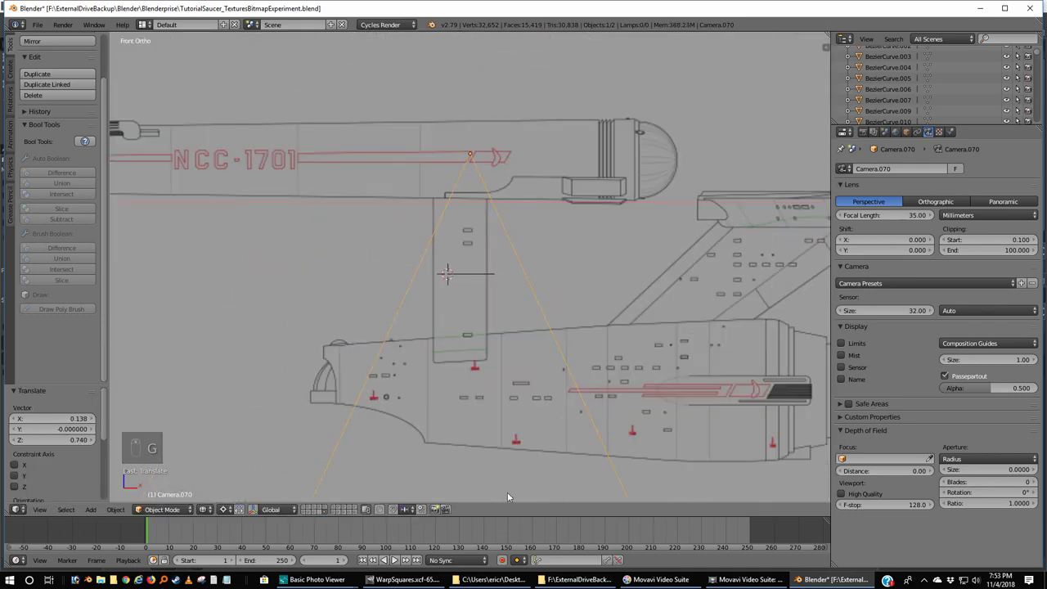
pyautogui.press('g')
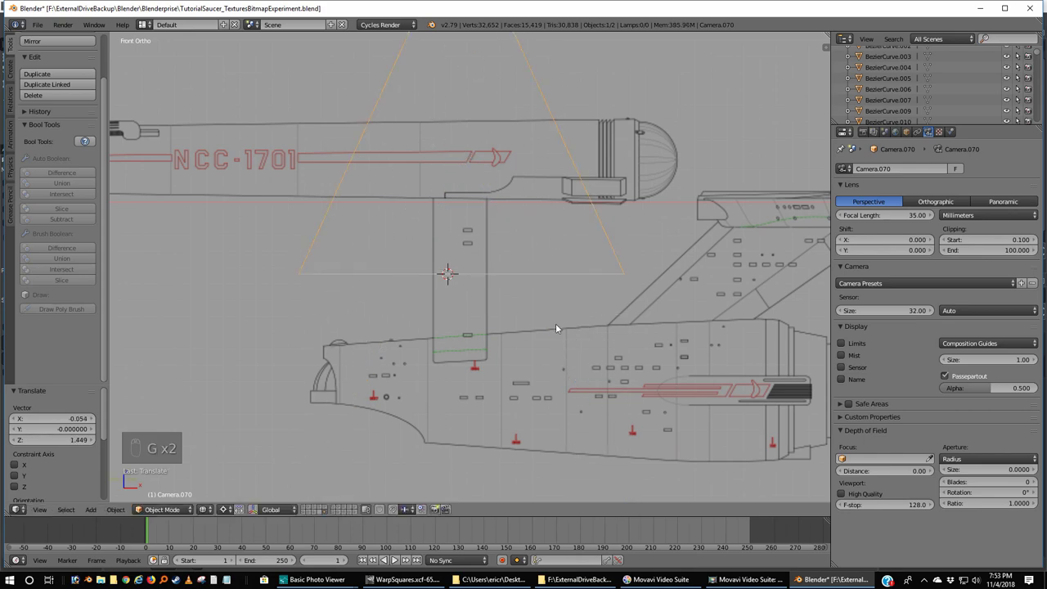
# - Make the active camera orthographic at scale 0.300 and move it so the plane fills the frame
pyautogui.press('ctrl+KP_0')
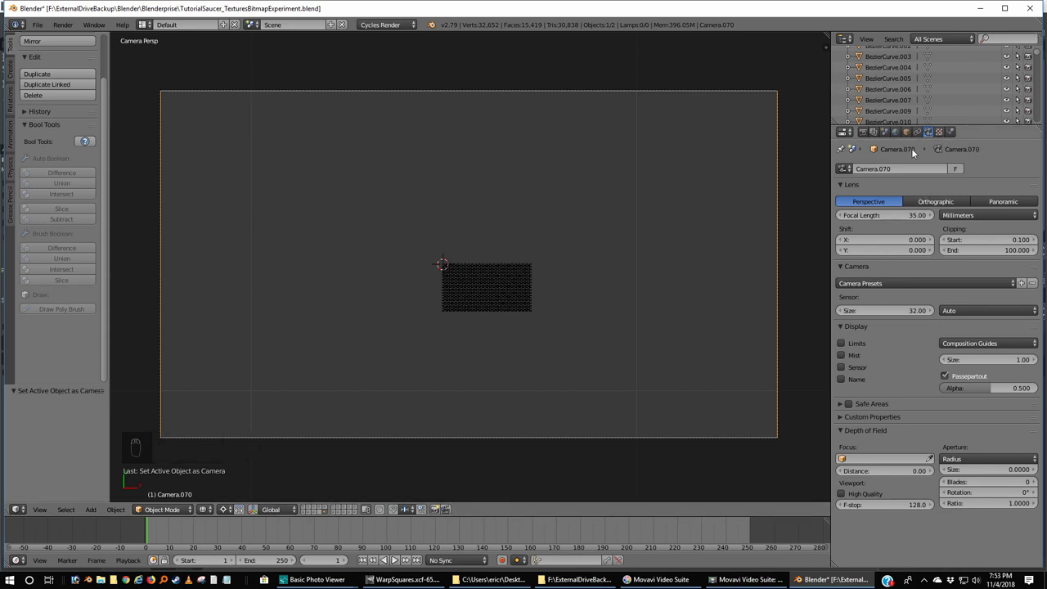
pyautogui.moveTo(944, 208); pyautogui.dragTo(941, 209)
pyautogui.moveTo(1039, 220); pyautogui.dragTo(847, 219)
pyautogui.moveTo(843, 217); pyautogui.dragTo(605, 197)
pyautogui.press('g')
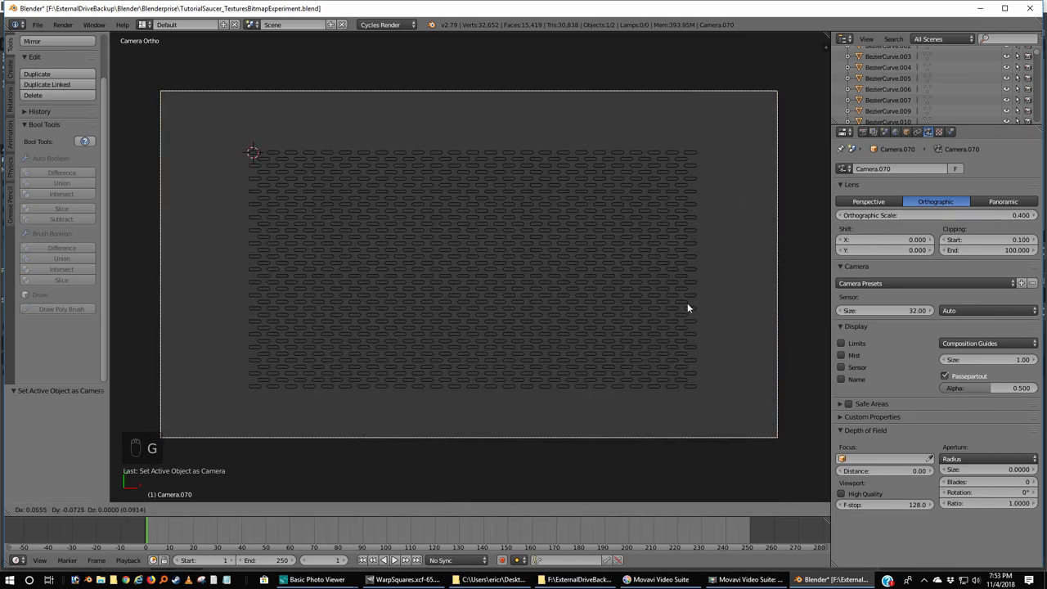
pyautogui.moveTo(1036, 217); pyautogui.dragTo(659, 323)
pyautogui.press('g')
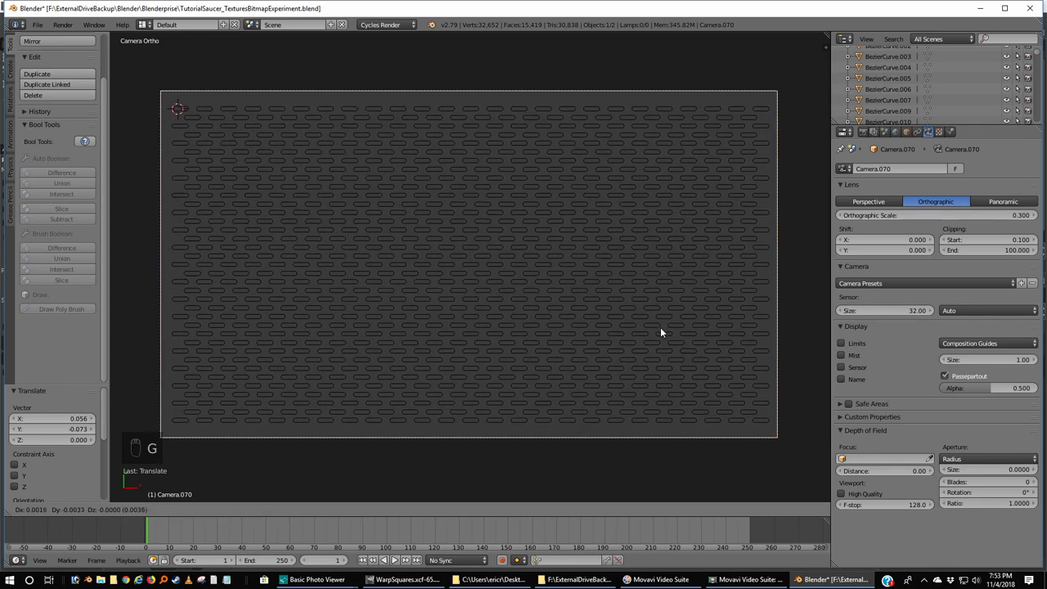
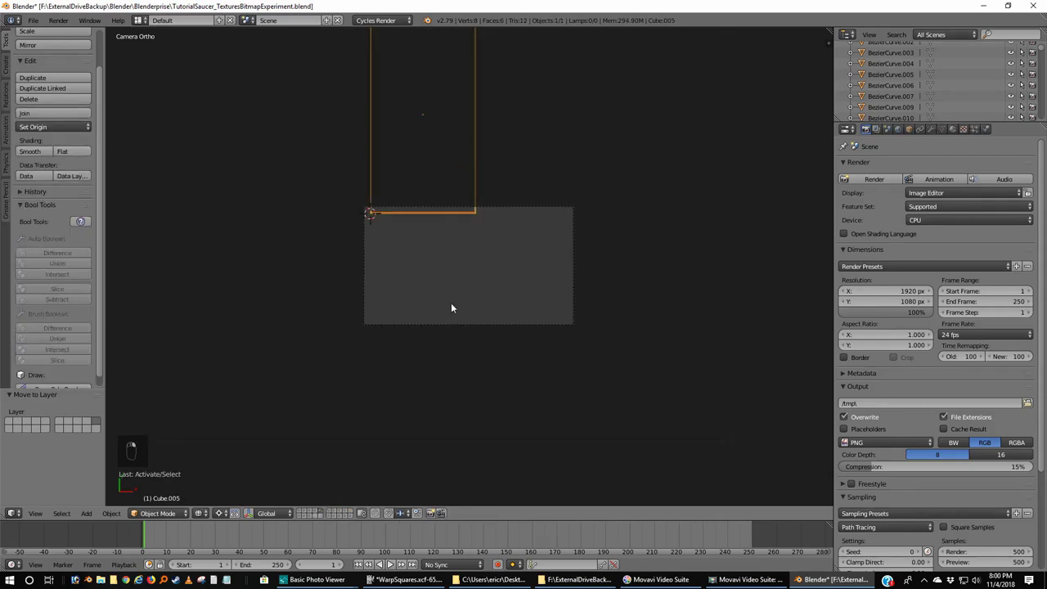
# - Switch to top view looking straight down on the plane
pyautogui.press('KP_7')
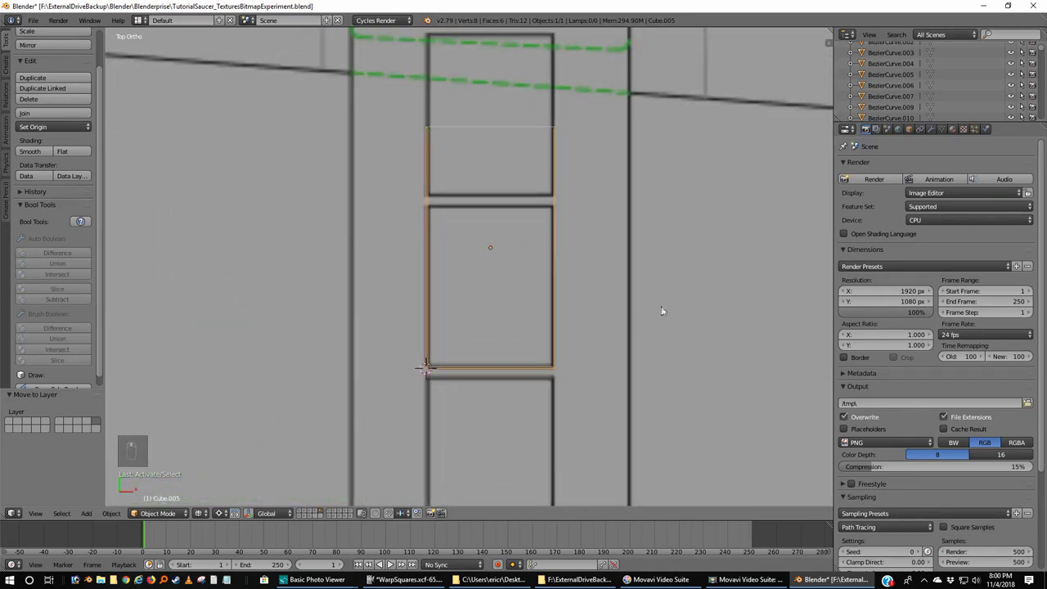
# - Make Cube.005's material a single-user copy named PylonRectangleWithTransp and show its nodes in the Compositing layout
pyautogui.moveTo(956, 133); pyautogui.dragTo(907, 91)
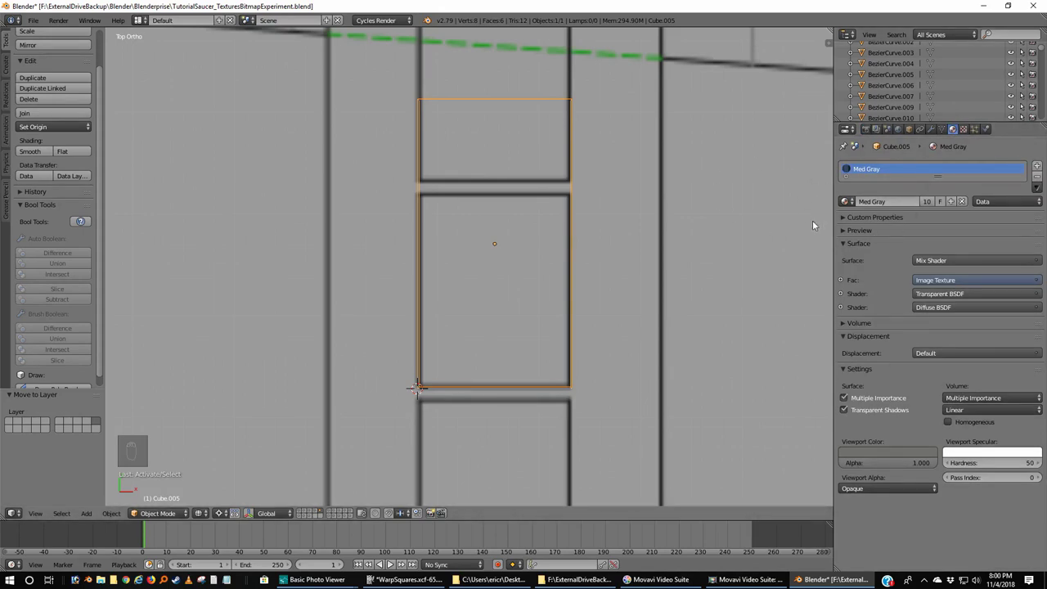
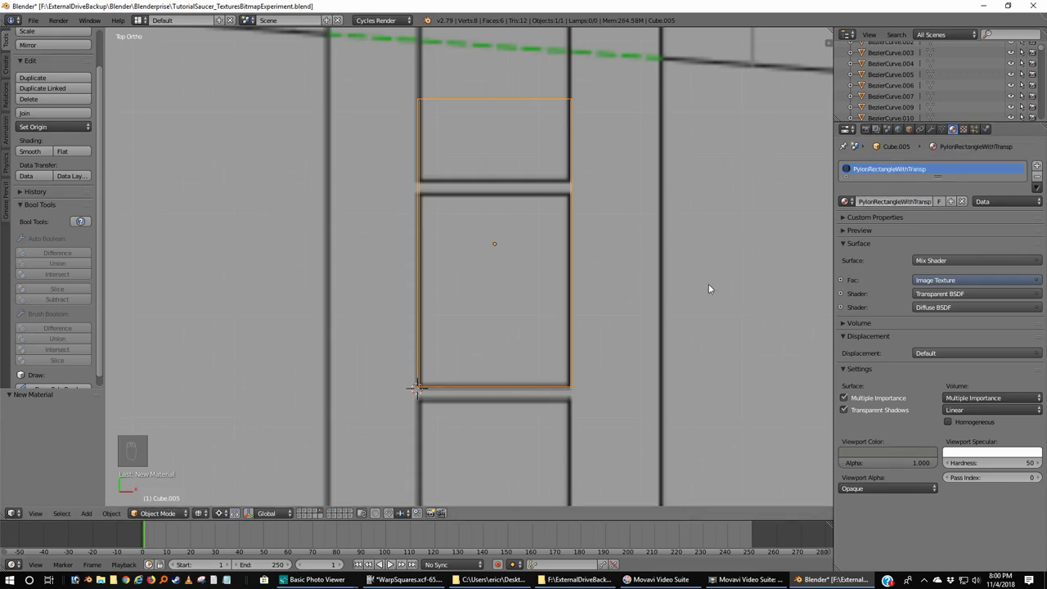
pyautogui.press('ctrl+Left')
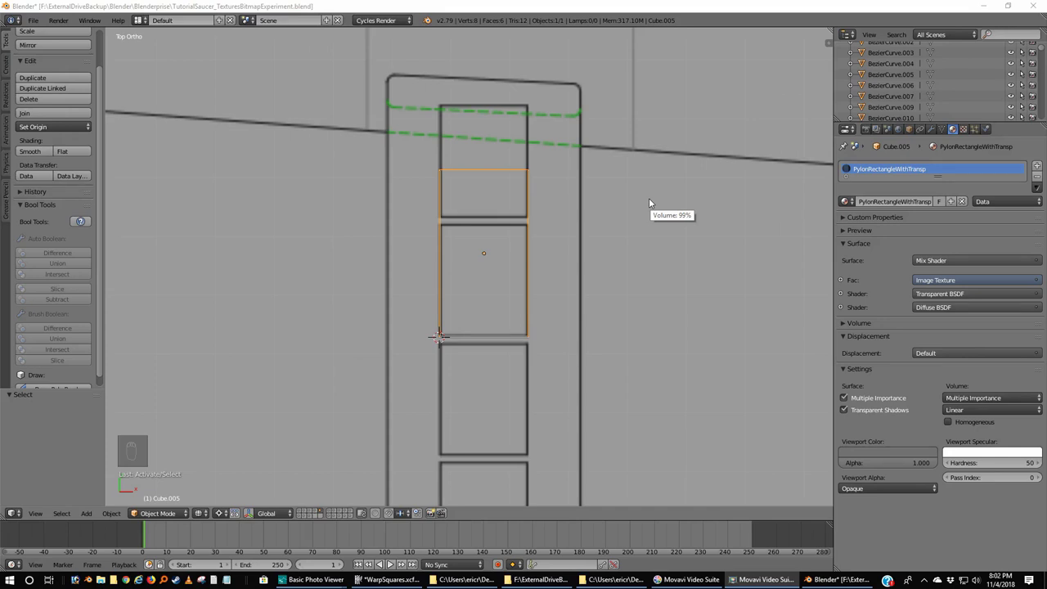
pyautogui.press('ctrl+Left')
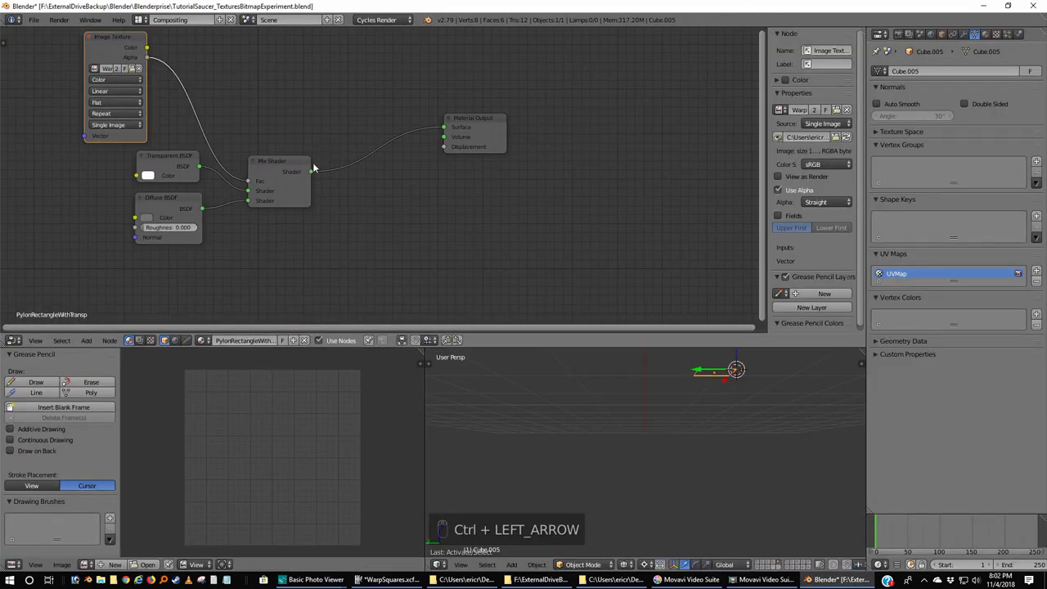